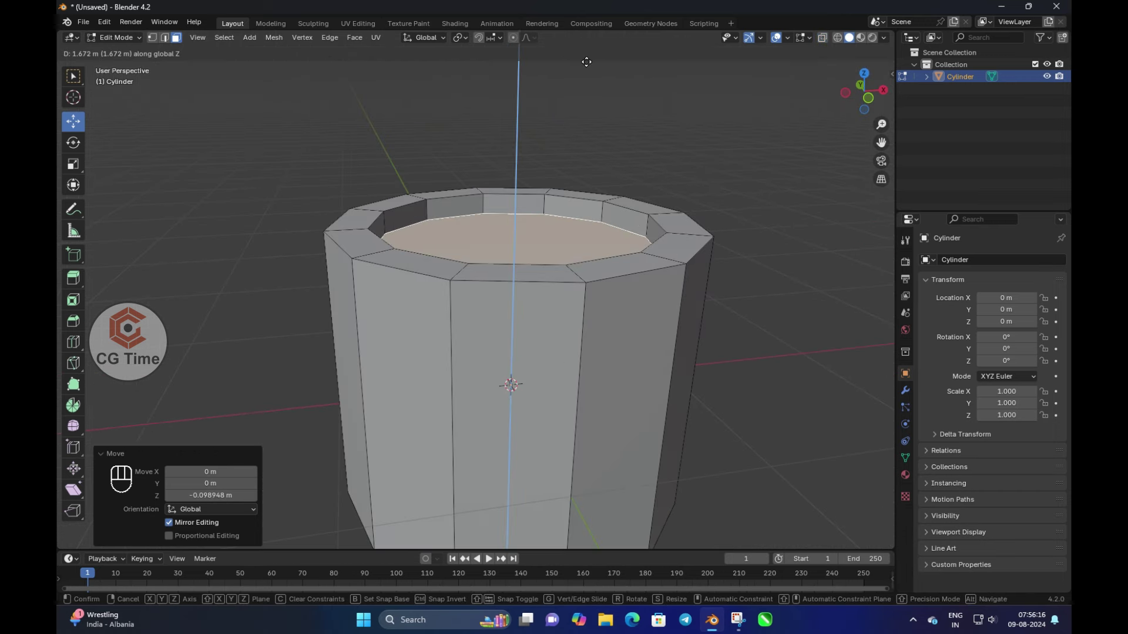
Bevel the cup's top rim edge loop with 3 segments to round it off
key(2)
key(ctrl+b)
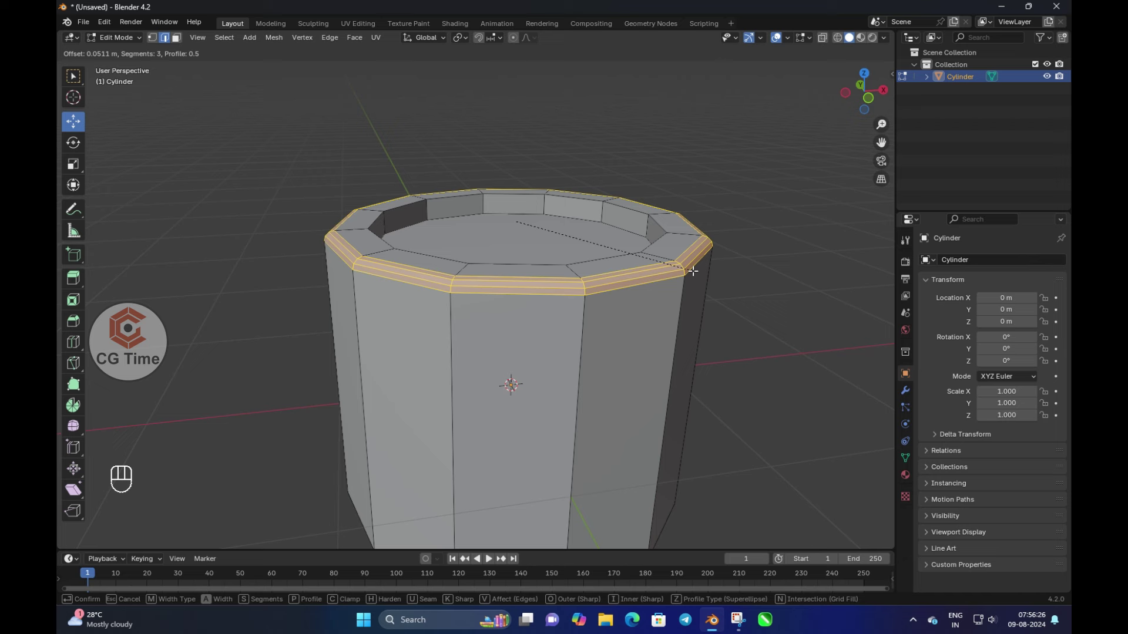
key(ctrl+z)
key(ctrl+b)
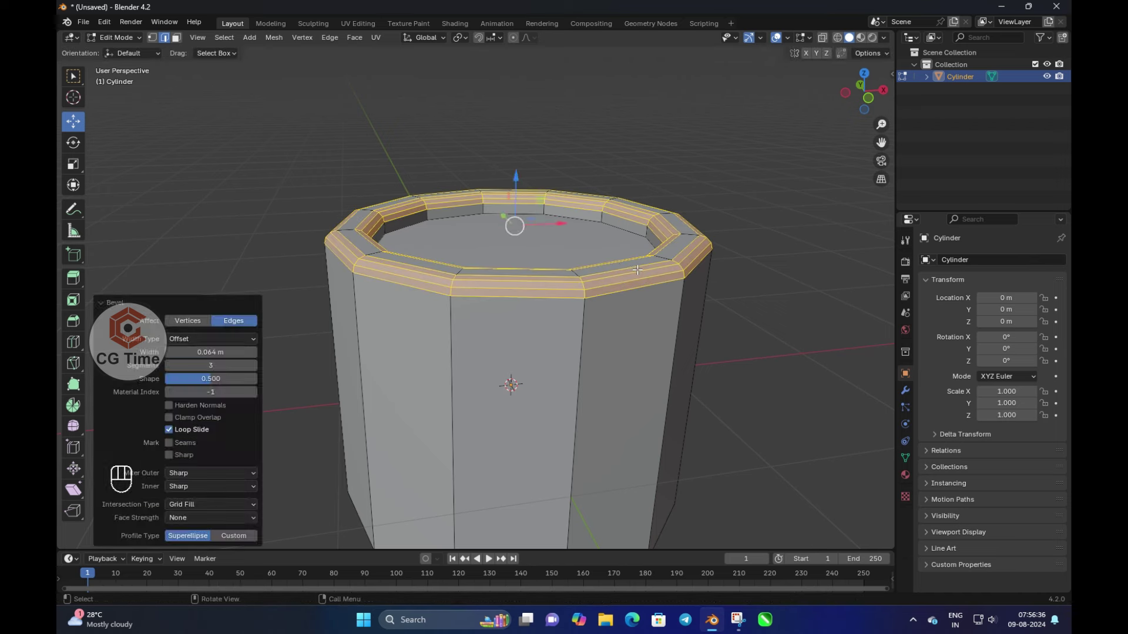
Add horizontal edge loops around the mug body
key(Tab)
key(Tab)
key(KP_1)
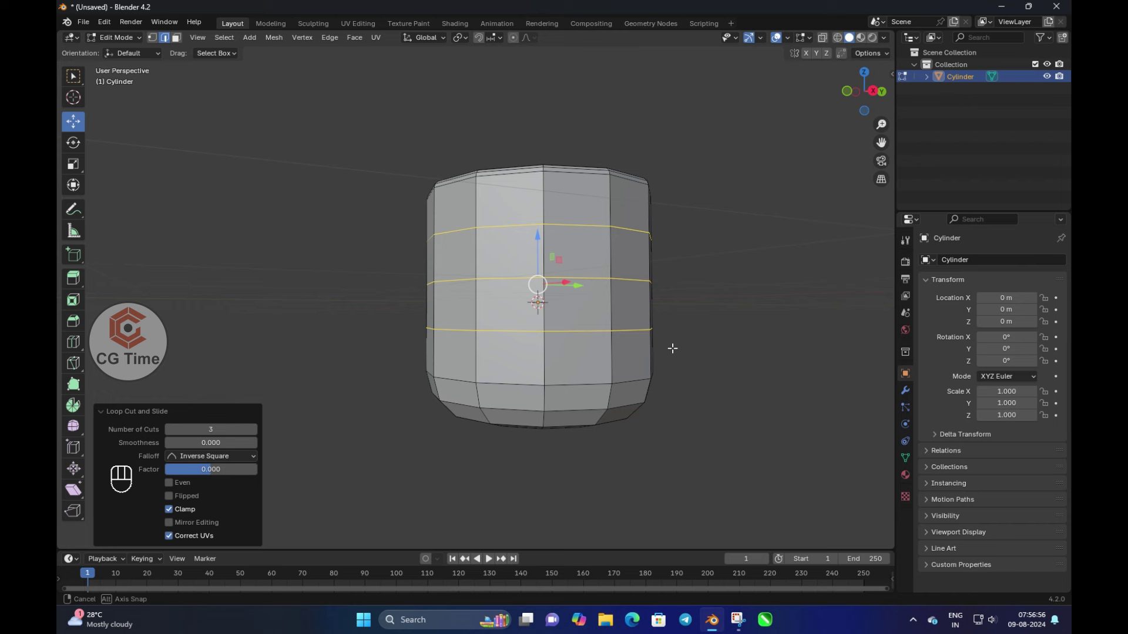
Inset two side faces individually and extrude them outward to start the handle
key(KP_7)
key(r)
key(ctrl+z)
key(a)
key(r)
key(KP_3)
key(3)
key(KP_3)
key(shift+3)
key(shift+d)
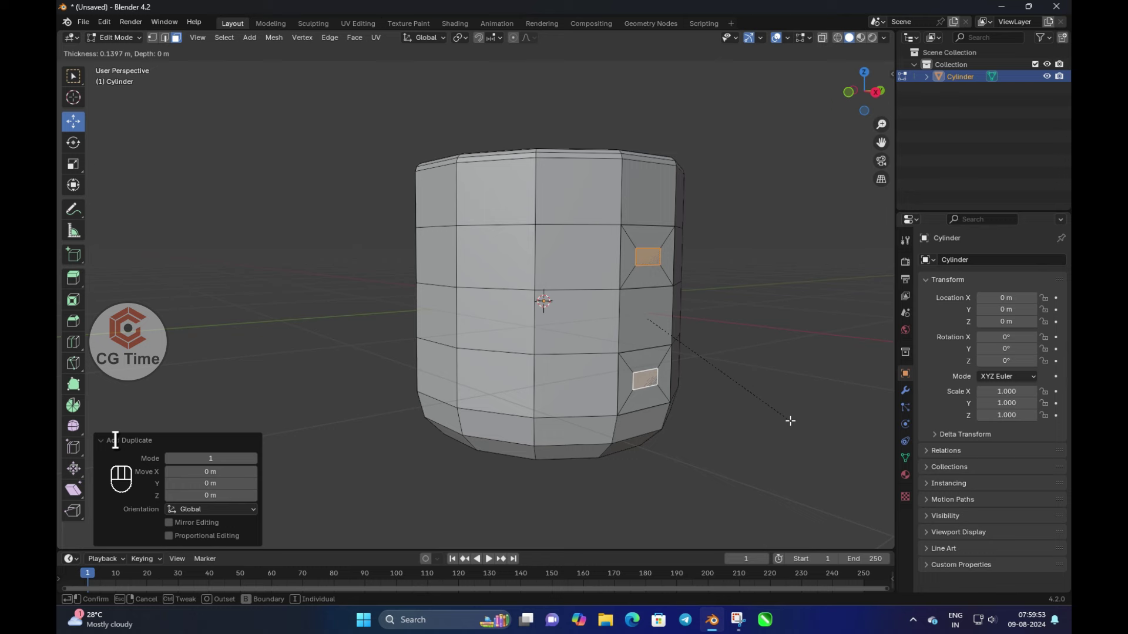
key(s)
key(y)
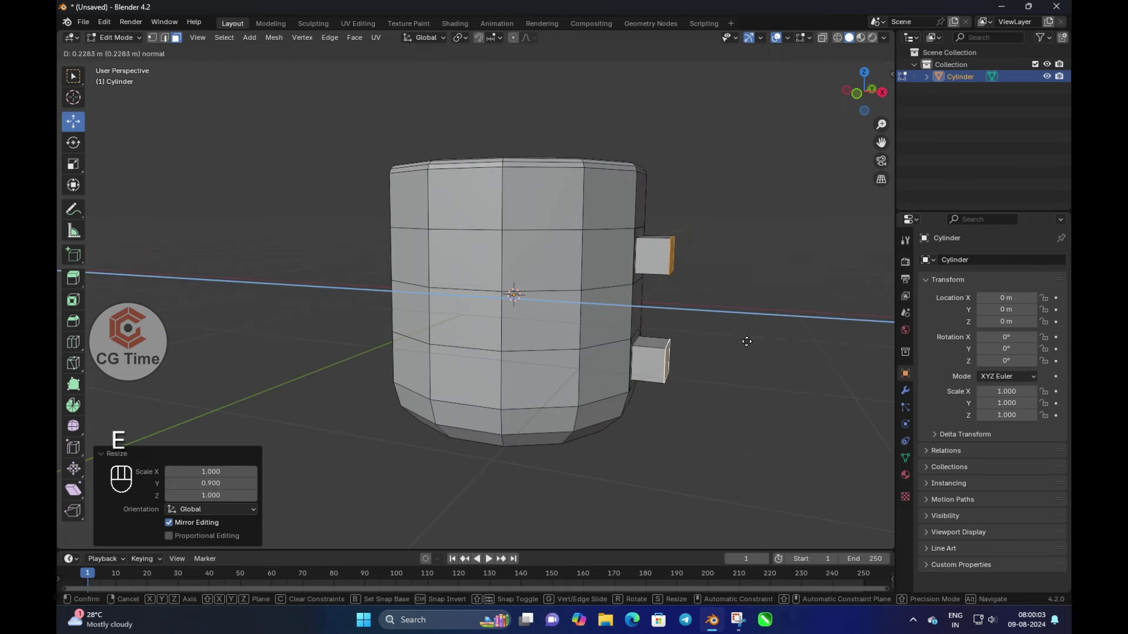
key(e)
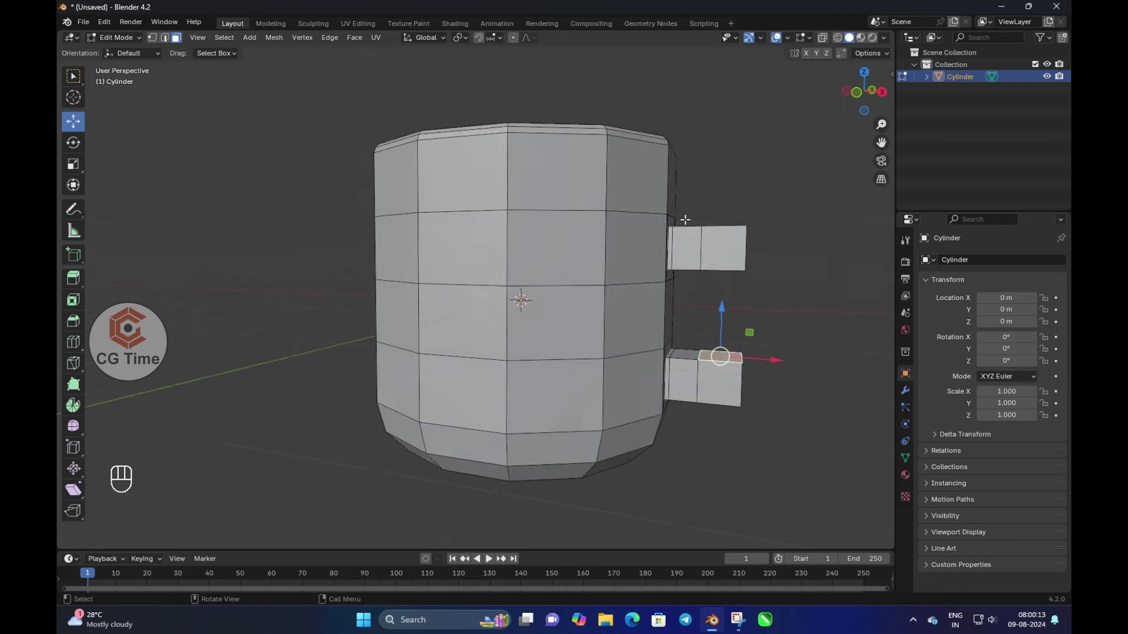
Bridge the extruded faces into a closed handle and smooth the mug with level-2 subdivision
key(alt+KP_1)
key(alt+z)
key(Tab)
key(Tab)
key(Tab)
key(ctrl+2)
key(Tab)
key(alt+z)
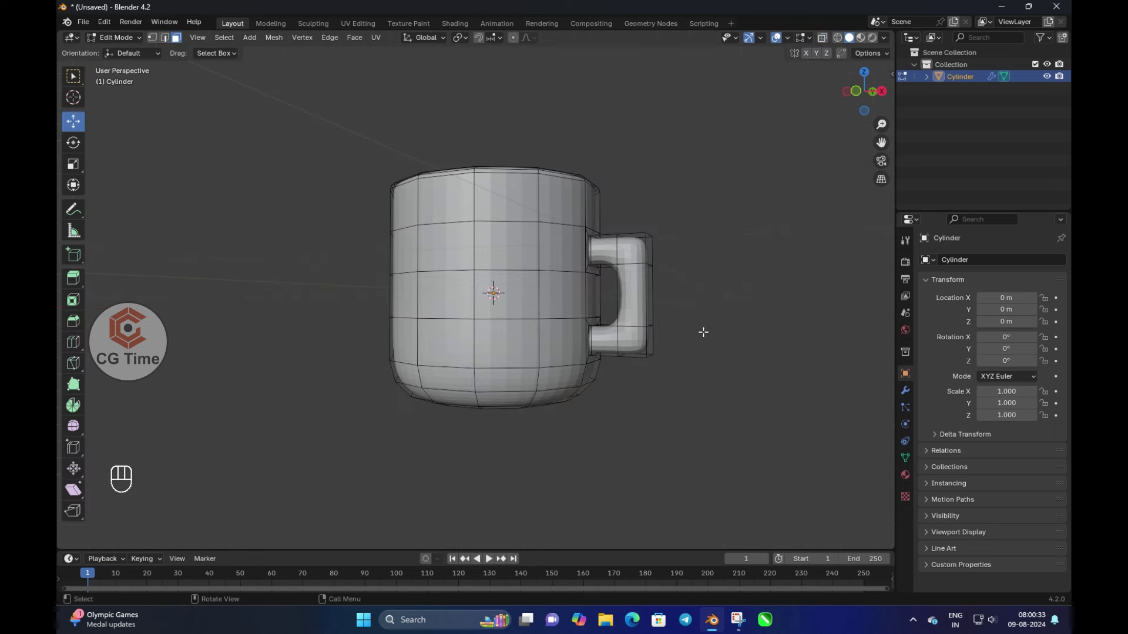
Move the handle's corner vertices into a rounder curve
key(ctrl+r)
key(ctrl+z)
key(1)
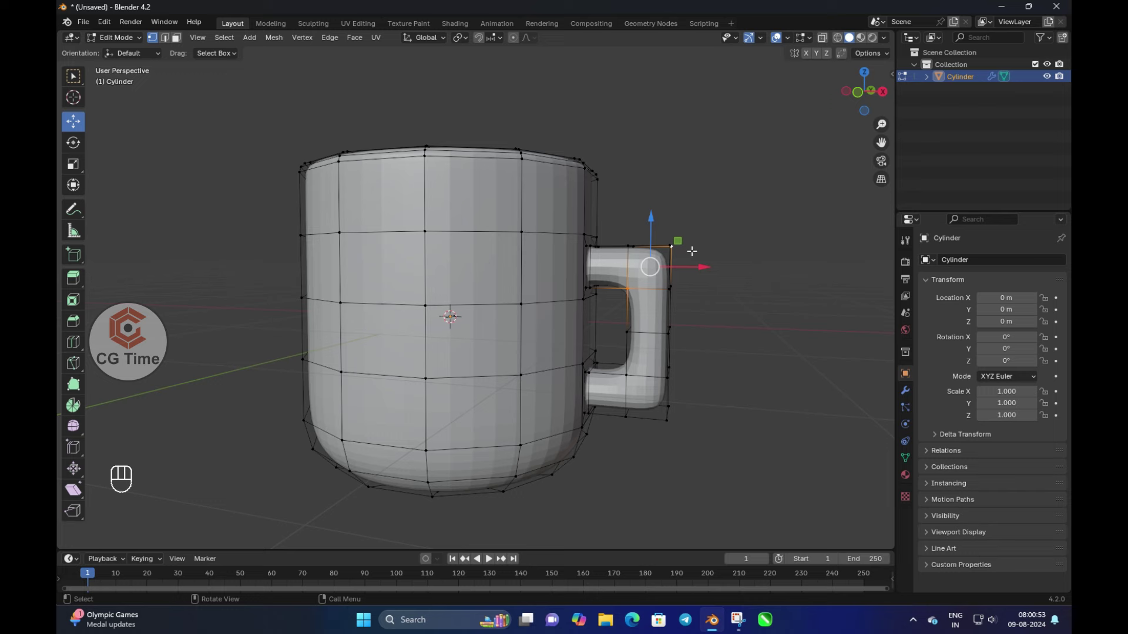
key(ctrl+x)
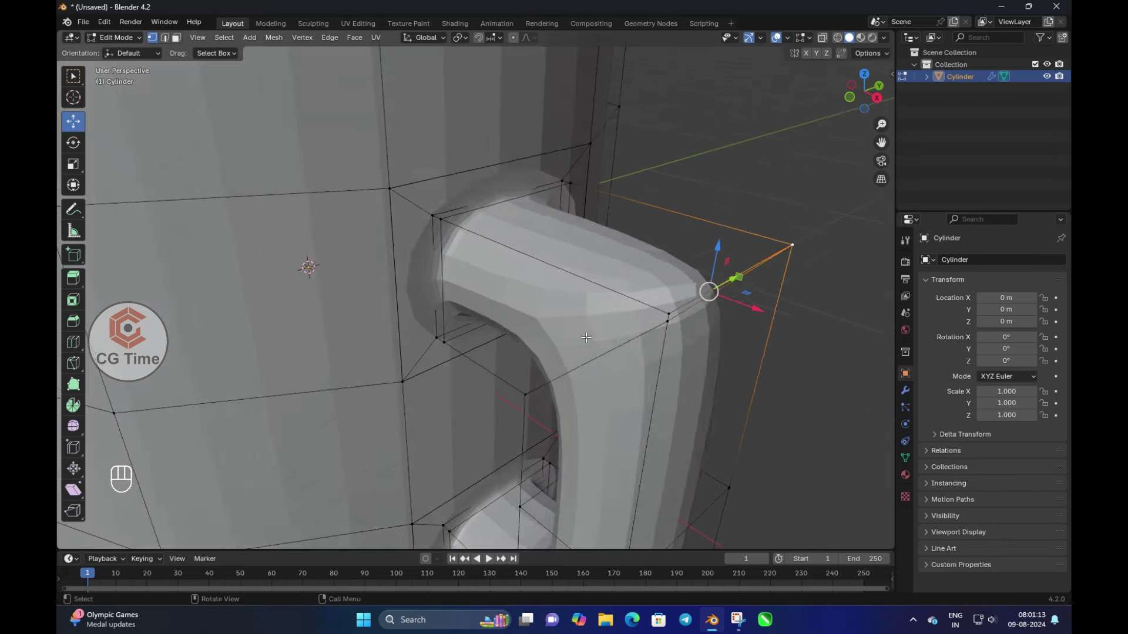
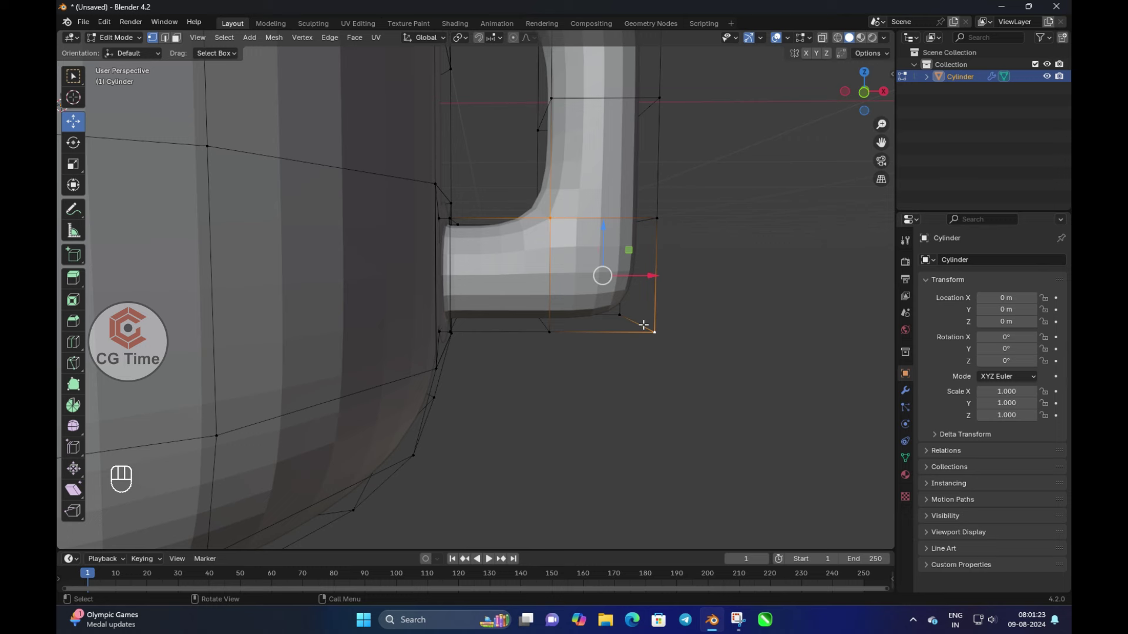
key(j)
key(j)
key(2)
key(ctrl+x)
From front view, add loops and bevel where the handle meets the body, then return to object mode
key(KP_1)
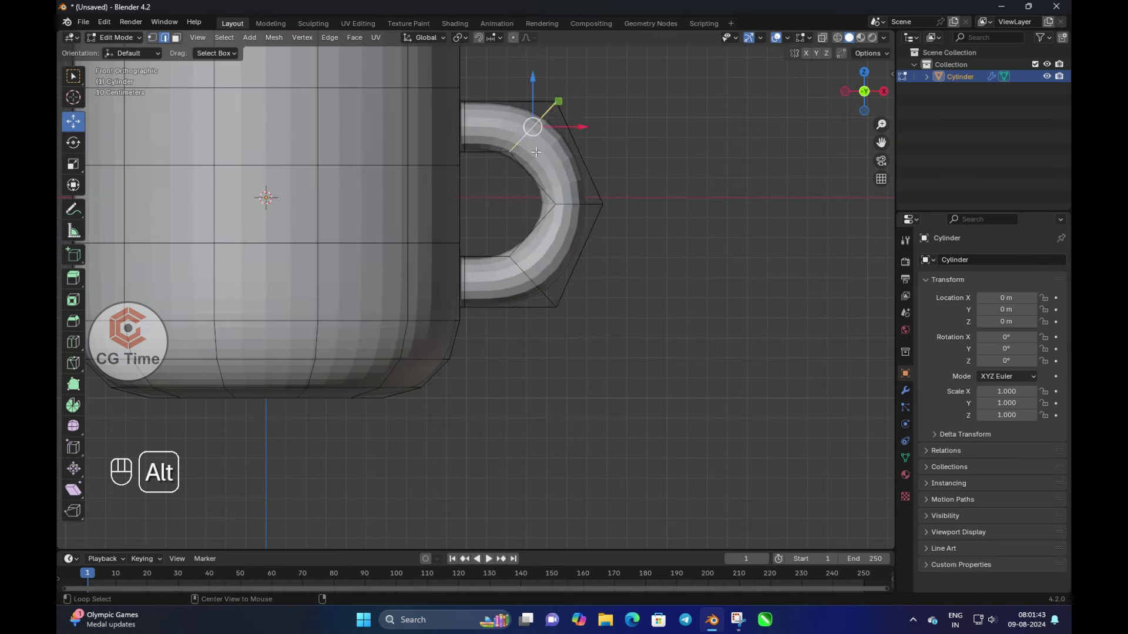
key(Tab)
key(Tab)
key(ctrl+r)
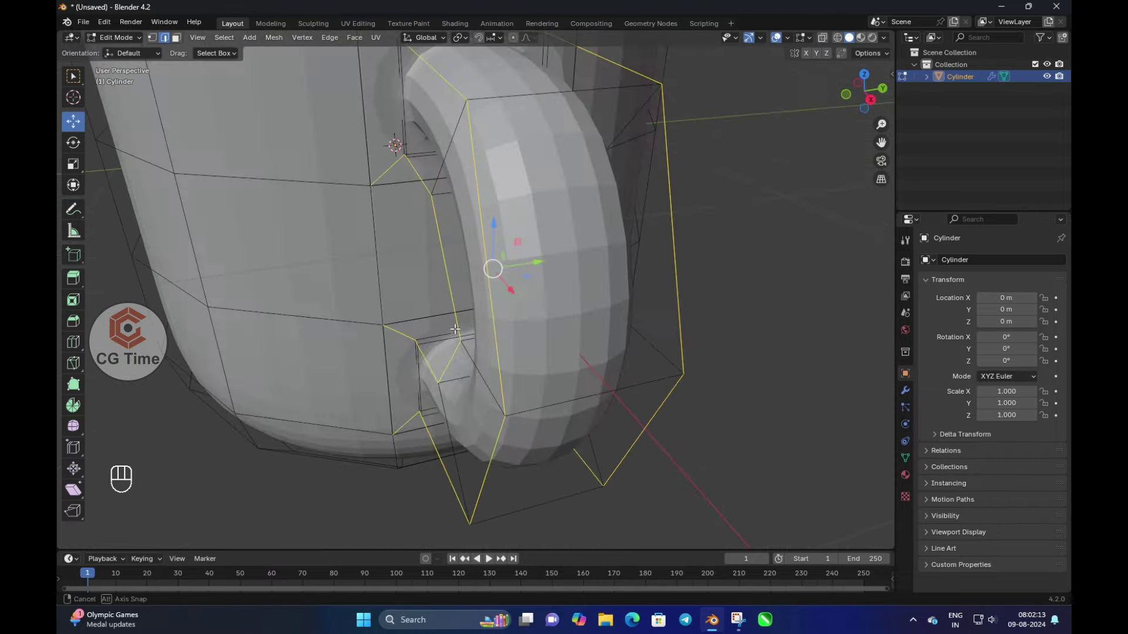
key(ctrl+b)
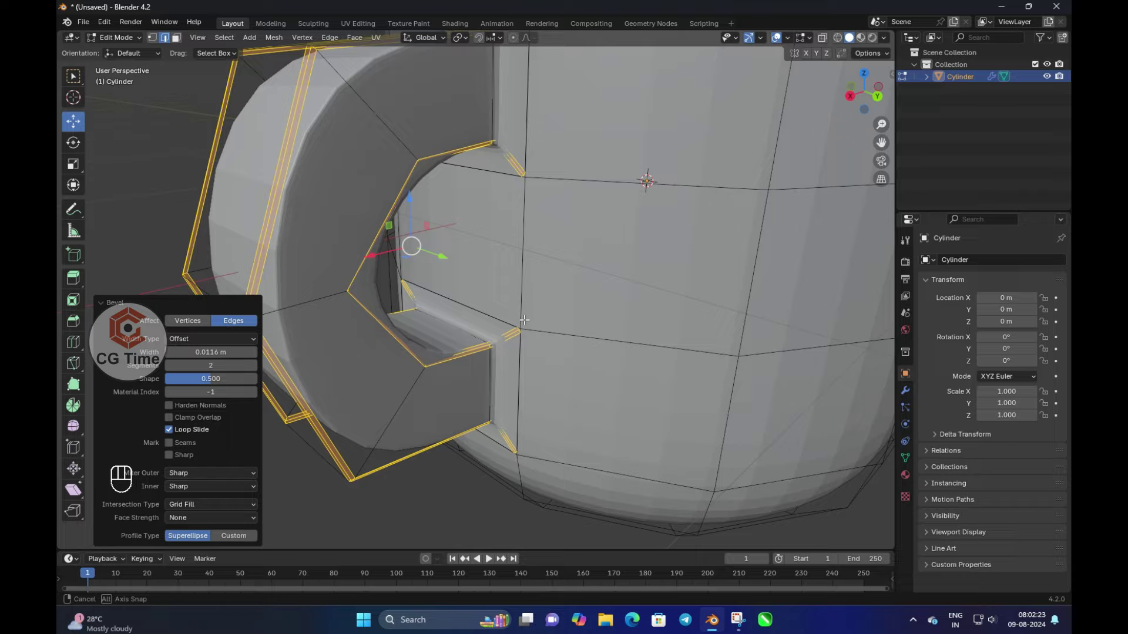
key(Tab)
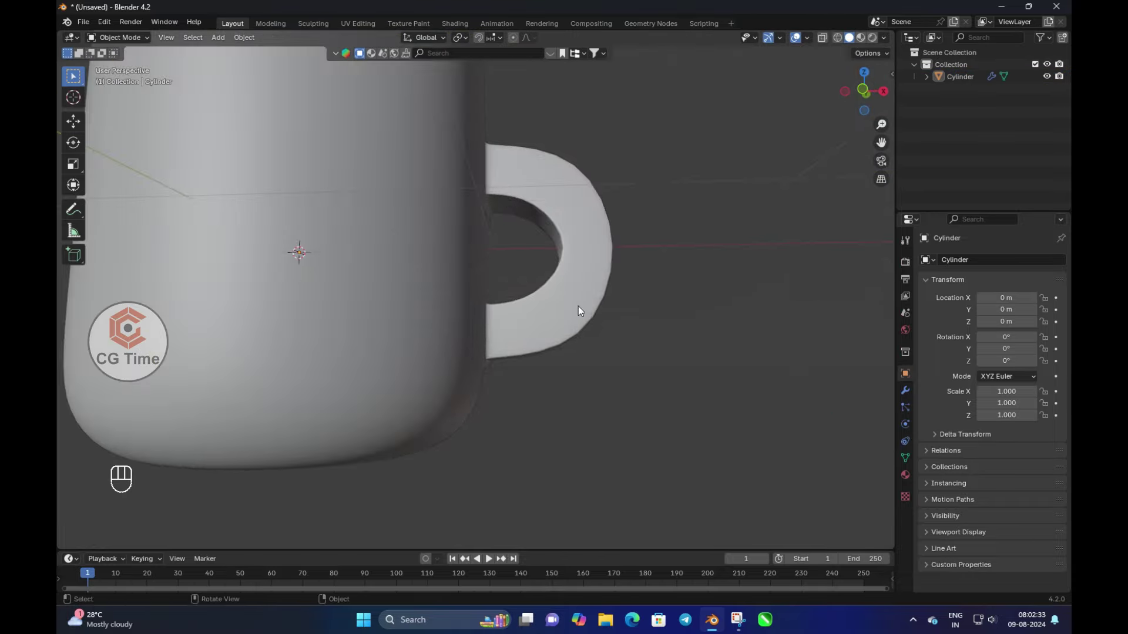
Select the handle's upper end and the matching mug-body faces for joining
key(Tab)
key(l)
key(y)
key(Tab)
key(Tab)
key(1)
key(3)
key(x)
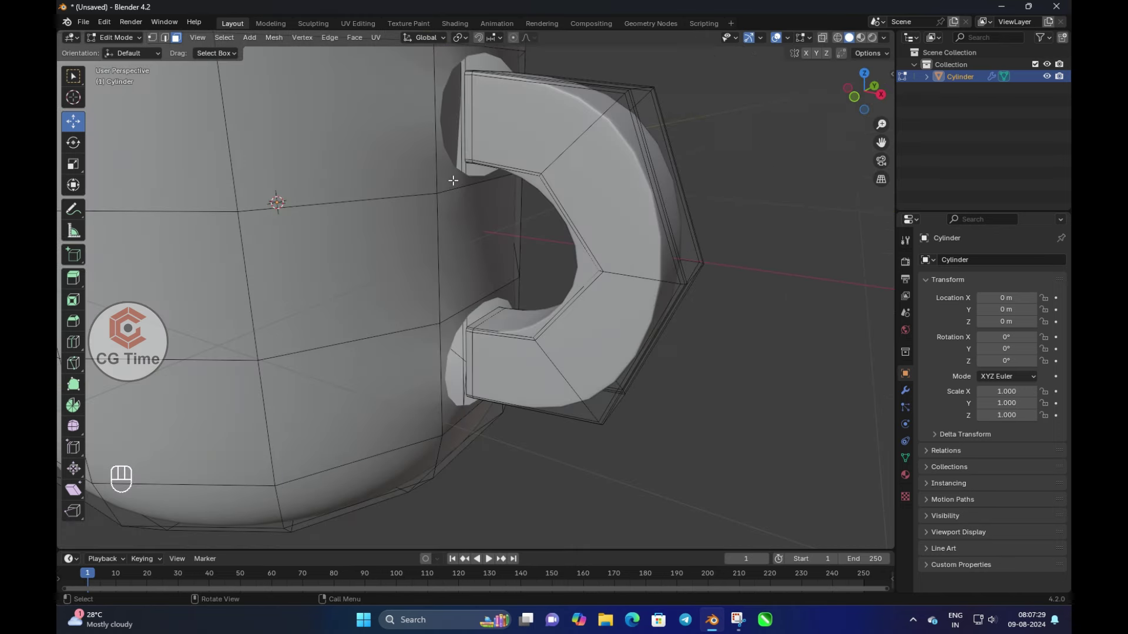
Bridge the handle's upper end faces into the mug body
key(f)
key(f)
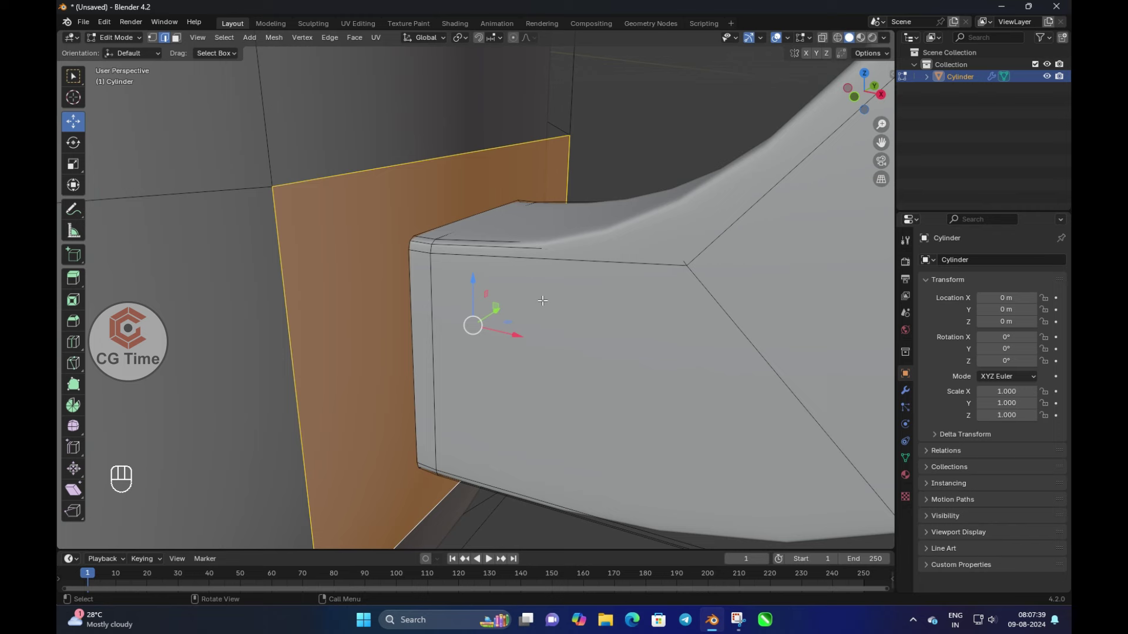
key(ctrl+z)
key(ctrl+z)
key(3)
key(i)
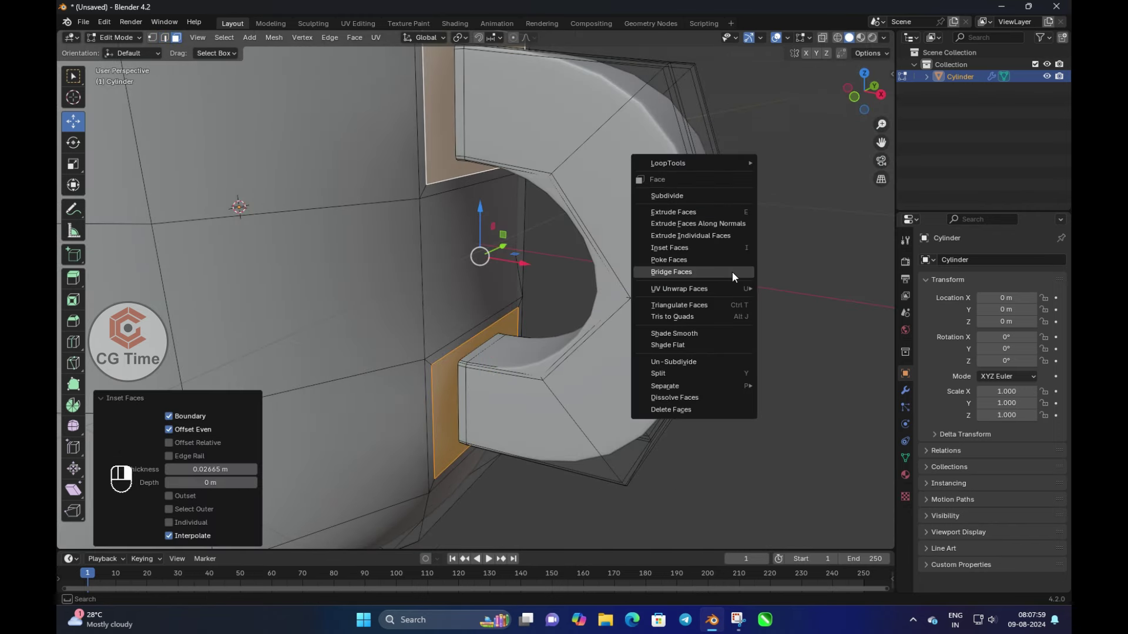
key(ctrl+z)
Add supporting loops and dissolve extra edge loops around the handle junction
key(1)
key(ctrl+shift+b)
key(ctrl+z)
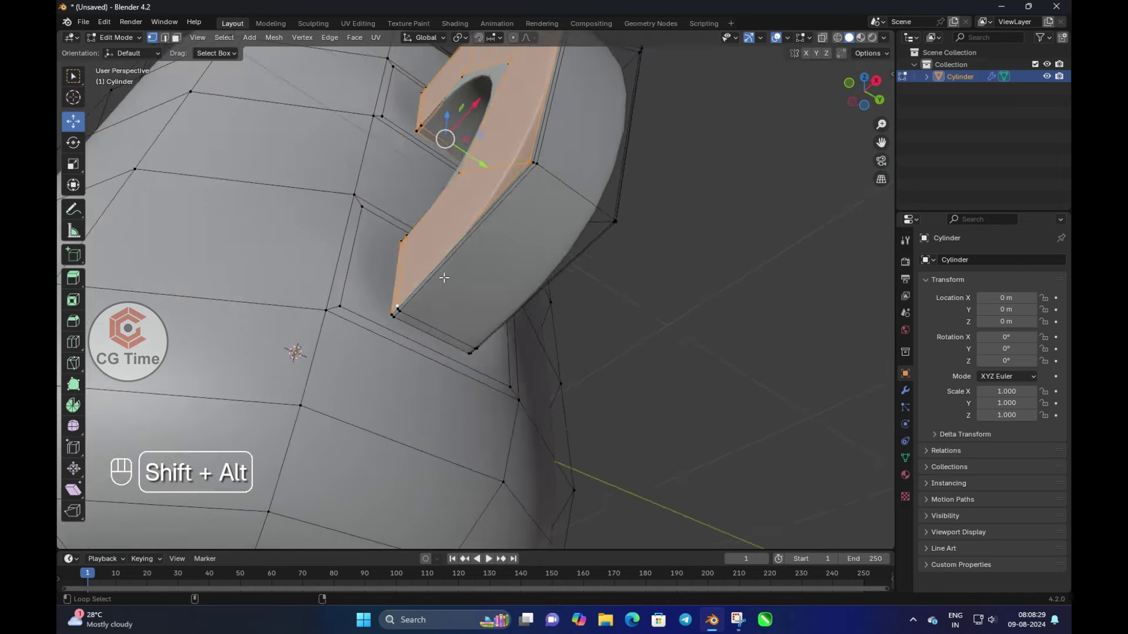
key(alt+2)
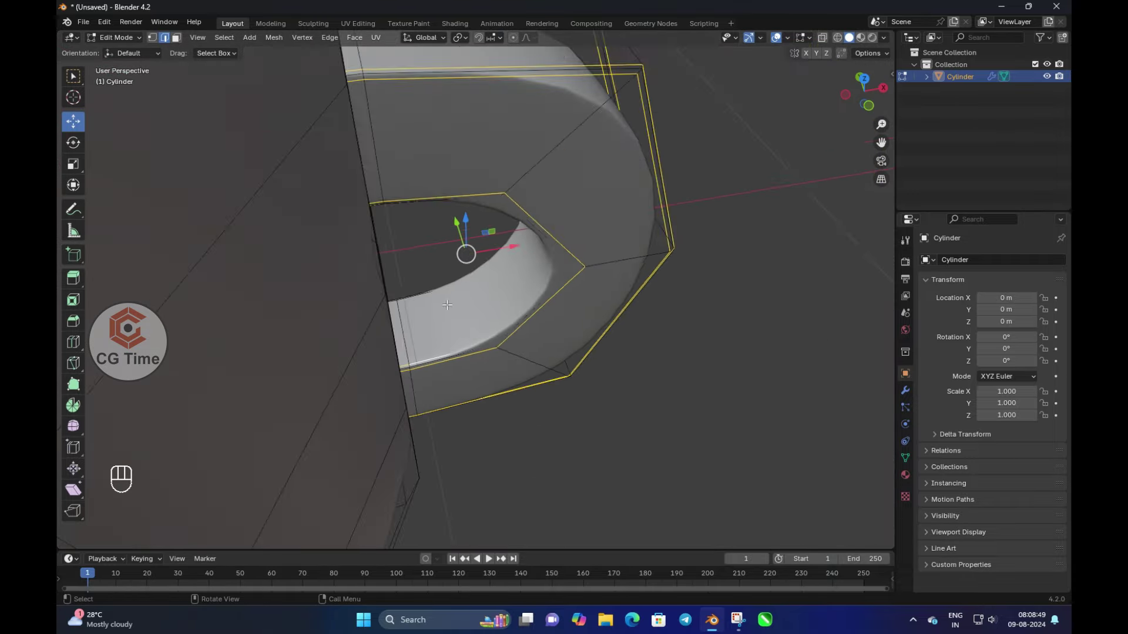
key(ctrl+x)
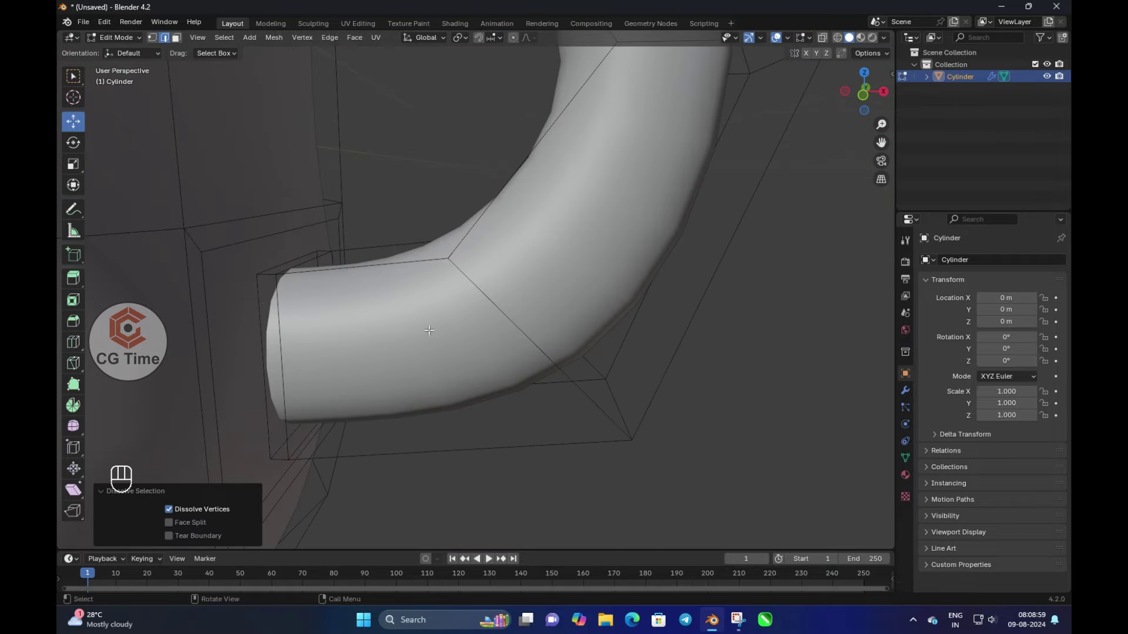
Bridge the handle's lower edge loop to the mug body
key(ctrl+x)
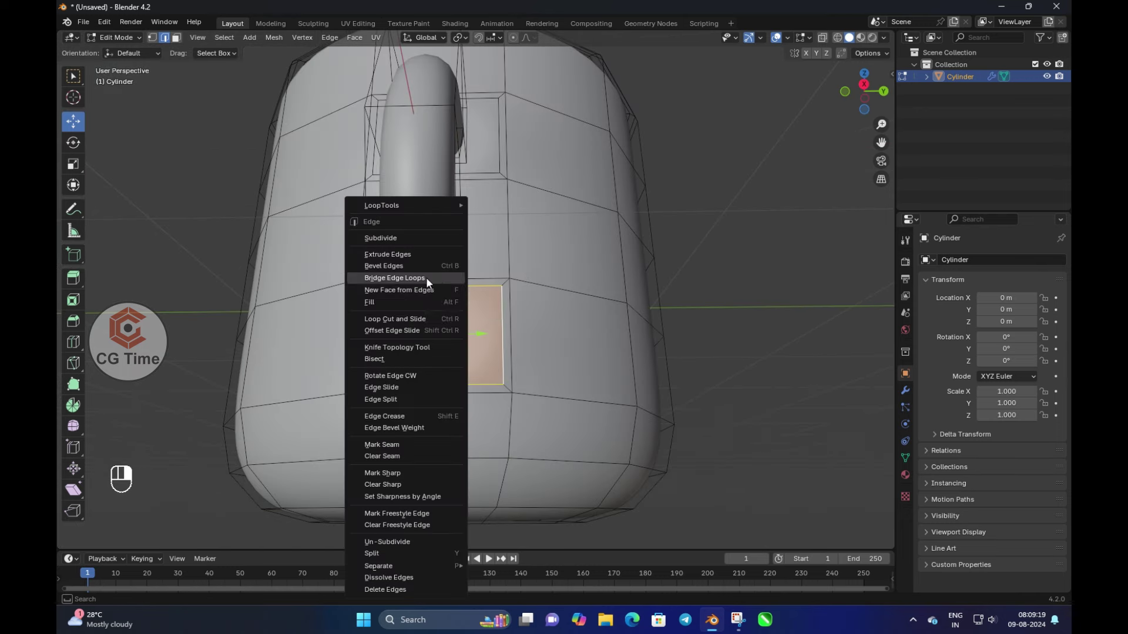
key(Tab)
key(Tab)
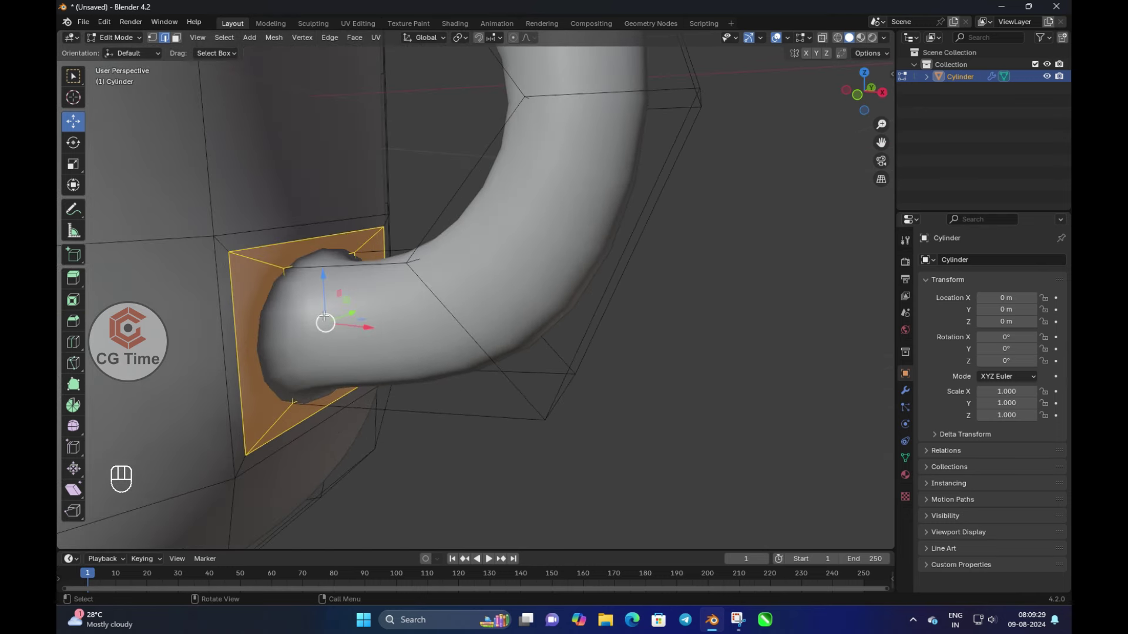
key(m)
key(shift+r)
key(shift+r)
Add and slide edge loops into place near the handle junction
key(Tab)
key(Tab)
key(ctrl+r)
key(ctrl+z)
key(ctrl+r)
key(Tab)
key(Tab)
key(ctrl+x)
Add a Bevel modifier ahead of the subdivision and set its limit method
key(2)
key(3)
key(2)
key(Tab)
key(Tab)
key(ctrl+r)
key(Tab)
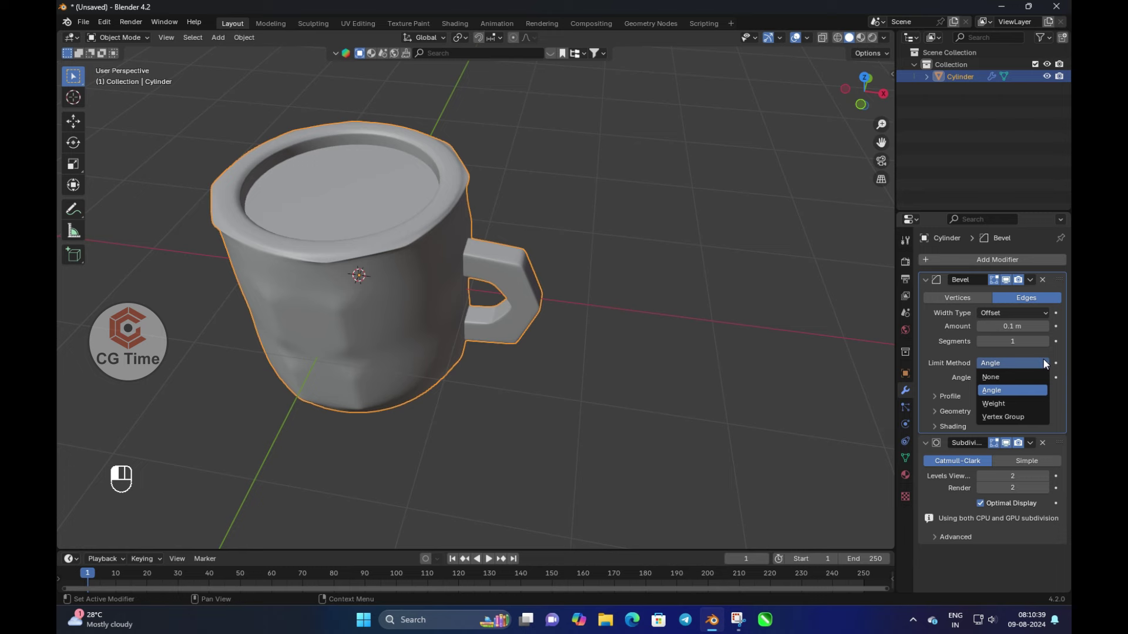
Give the handle edges bevel weight 1 and slide them into place
key(Tab)
key(Tab)
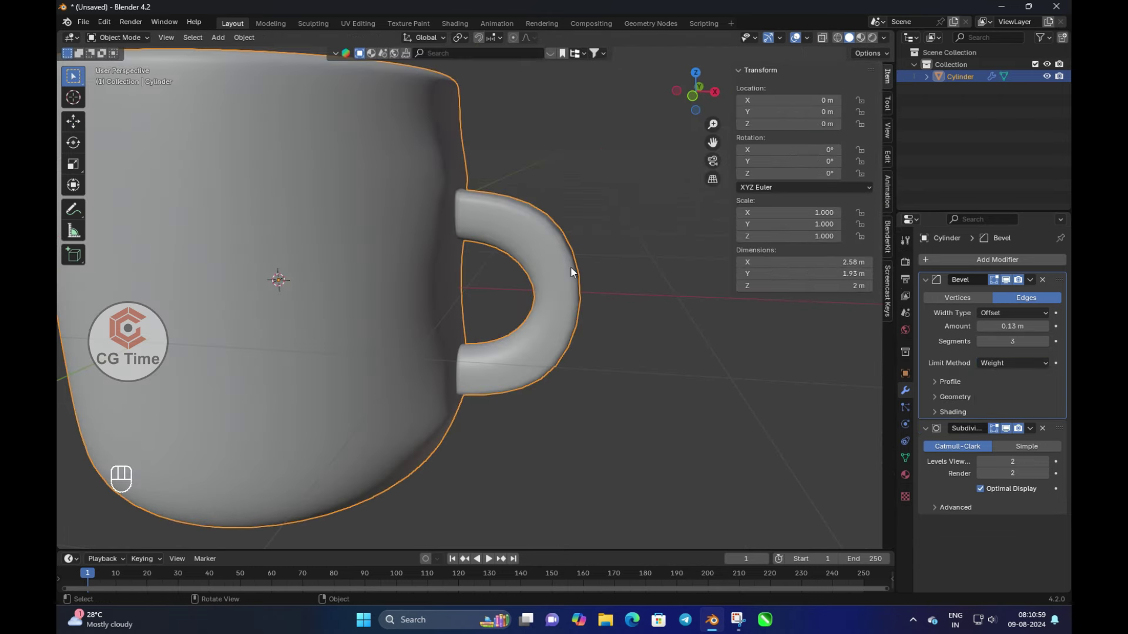
key(Tab)
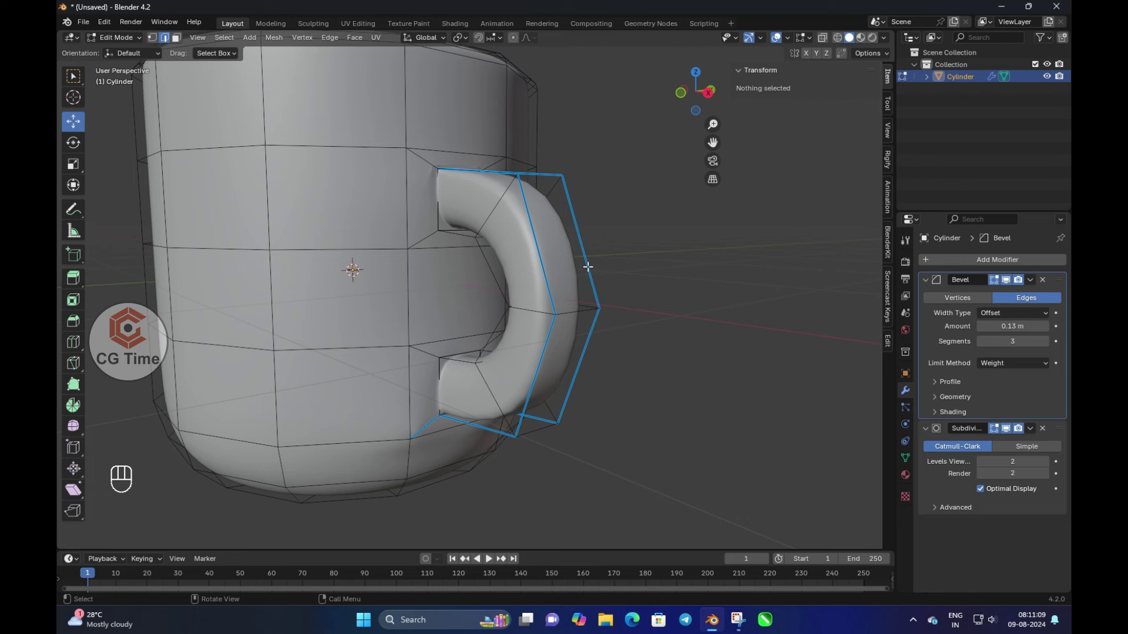
key(Tab)
key(Tab)
key(g)
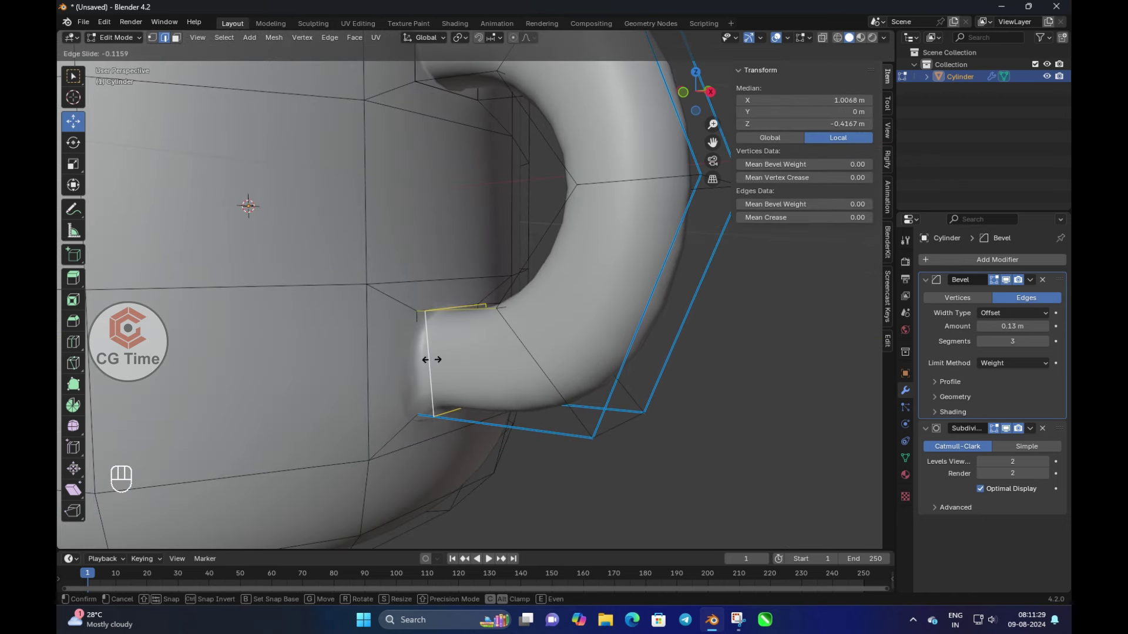
key(ctrl+z)
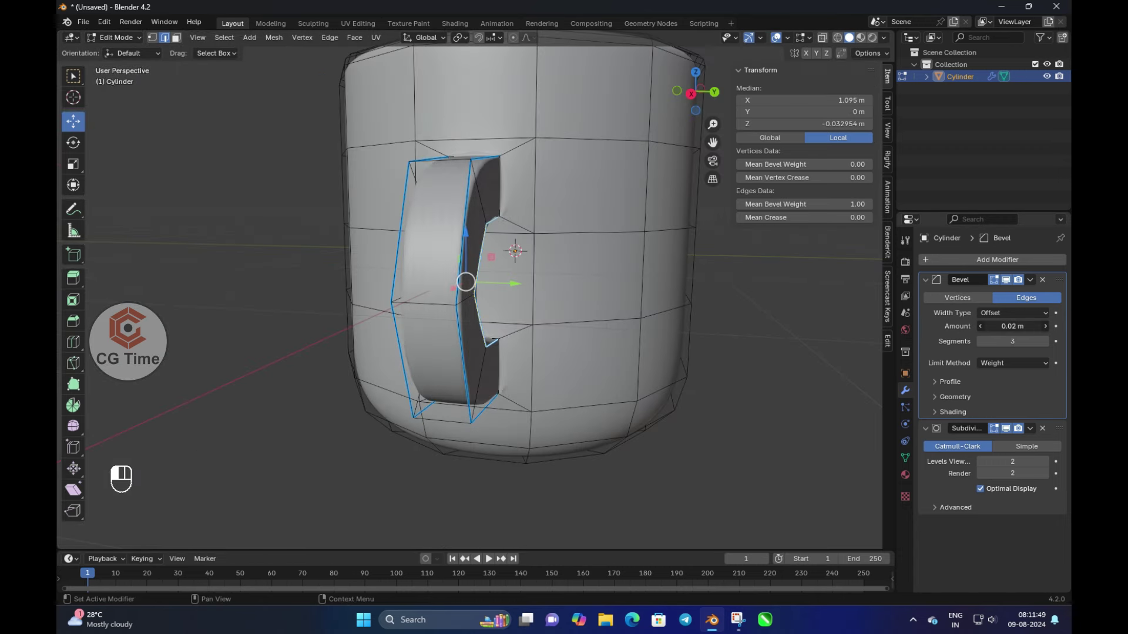
Set the weight-limited Bevel modifier amount to 0.01 m
key(Tab)
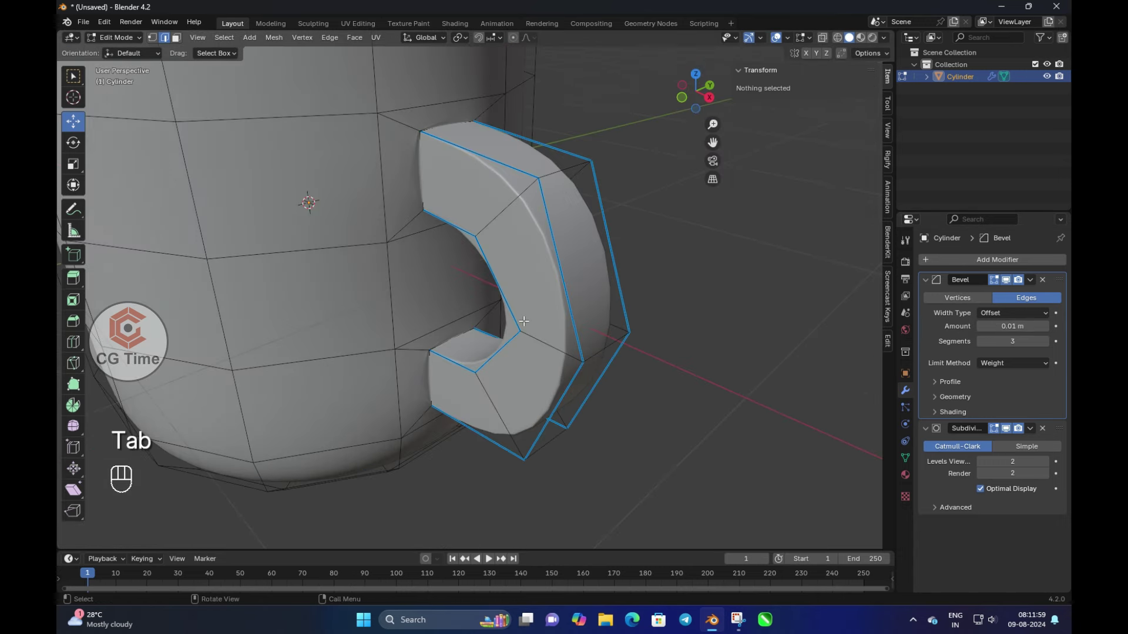
key(Tab)
key(Tab)
key(Tab)
key(Tab)
key(Tab)
key(Tab)
Add supporting loop cuts on the handle and return to object mode in front view
key(ctrl+r)
key(Tab)
key(Tab)
key(ctrl+r)
key(Tab)
key(Tab)
key(ctrl+r)
key(ctrl+z)
key(KP_1)
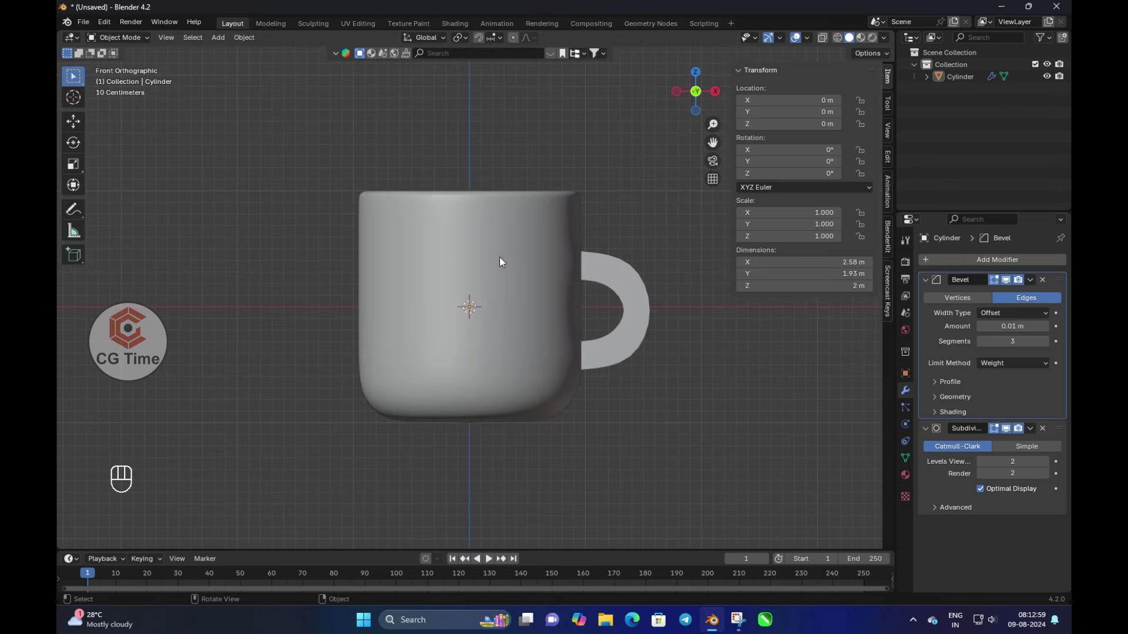
Add a cube, scale it down small and give it a level-2 Subdivision modifier to make a ball
key(Tab)
key(Tab)
key(KP_1)
key(shift+a)
key(Tab)
key(s)
key(Tab)
key(s)
key(KP_1)
key(ctrl+2)
key(KP_1)
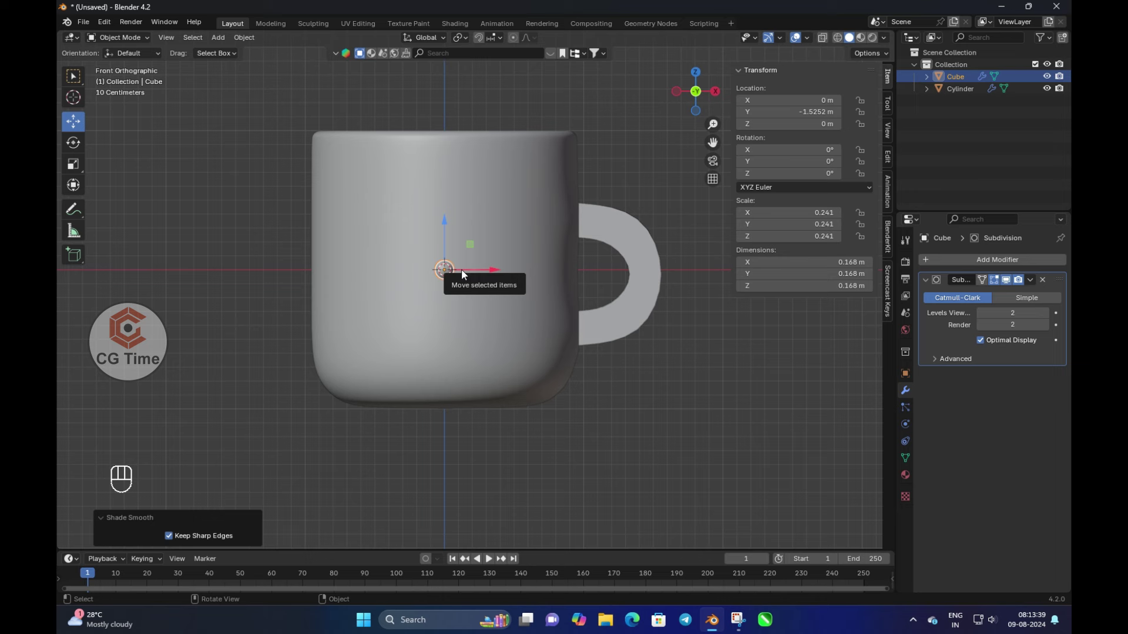
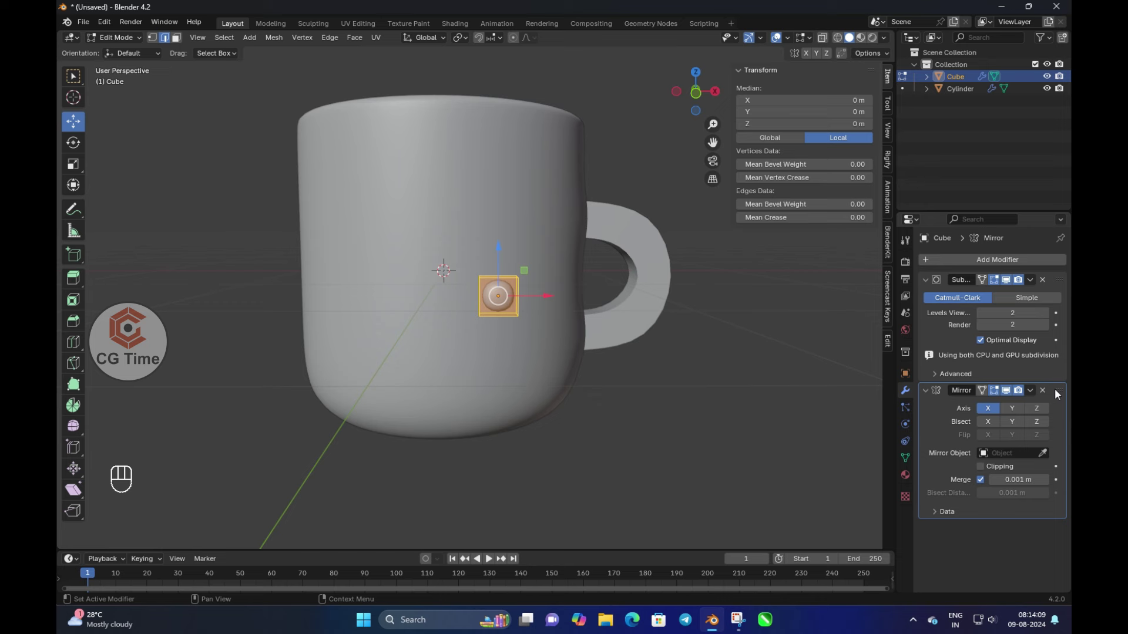
Rotate the ball from top view and move it along Z, Y and X onto the mug's front as an eye
key(shift+d)
key(ctrl+z)
key(KP_1)
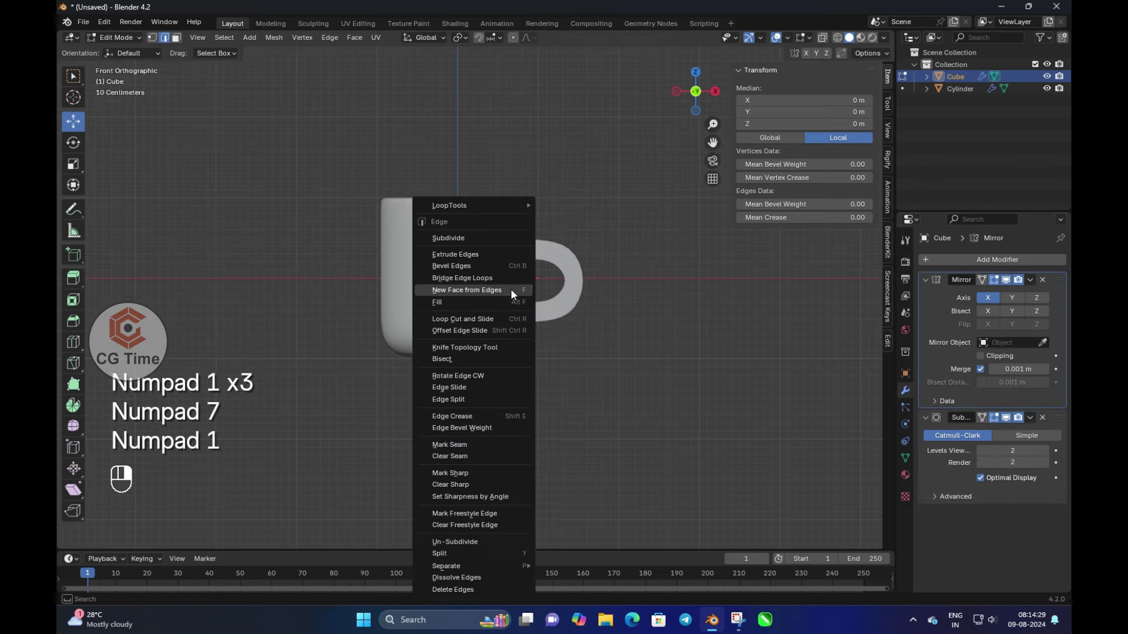
key(Tab)
key(Tab)
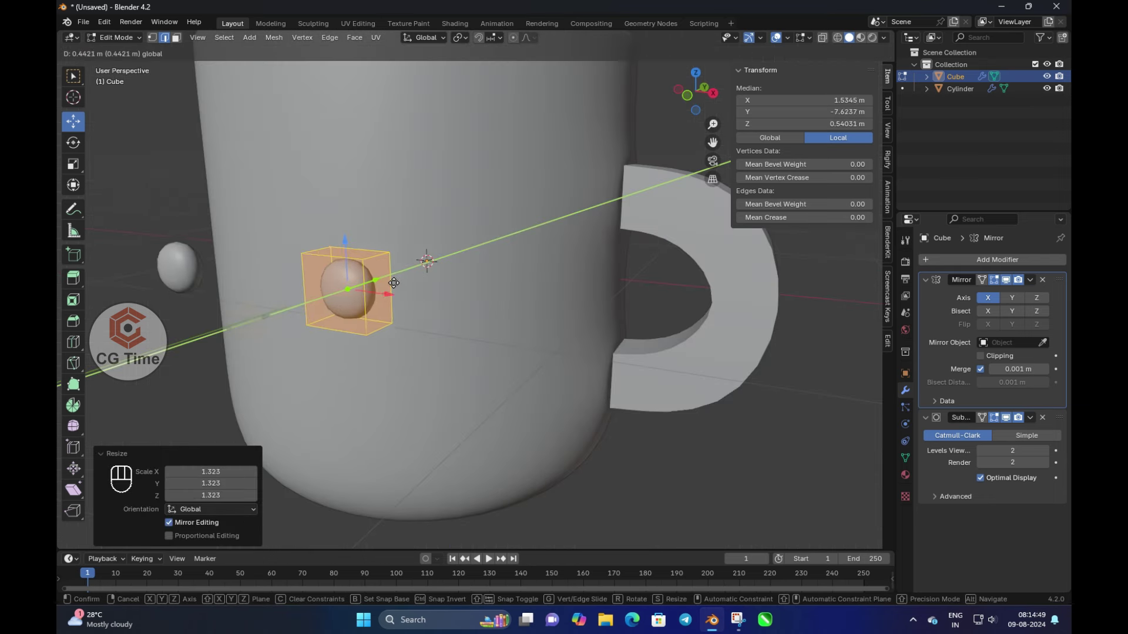
key(KP_1)
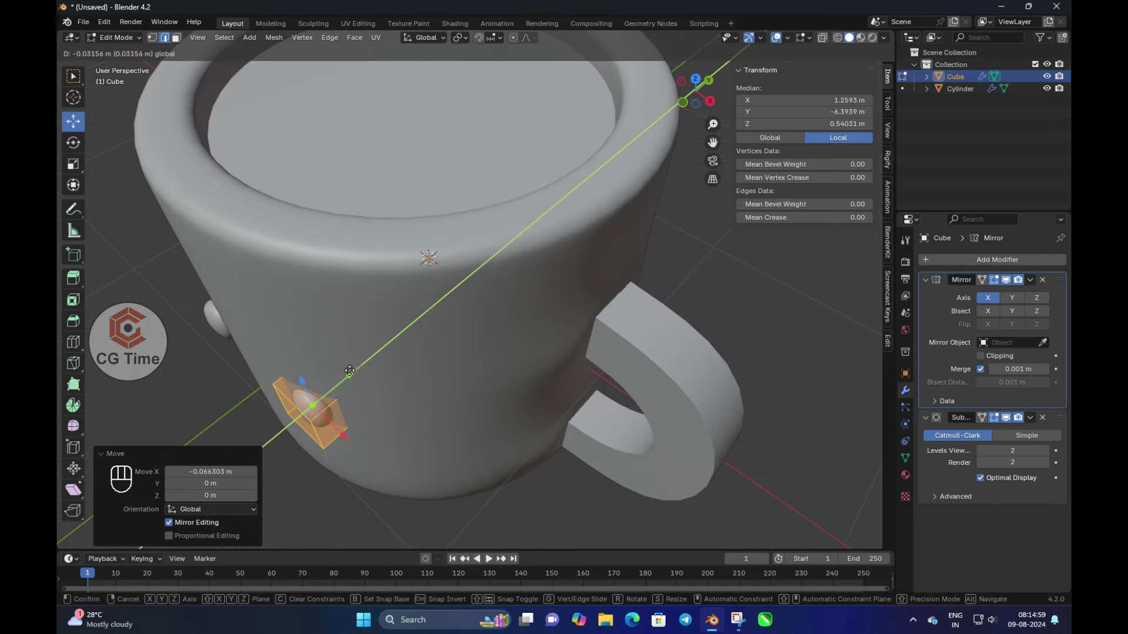
key(KP_7)
key(r)
key(KP_1)
key(KP_7)
key(r)
key(g)
key(z)
key(z)
key(y)
key(x)
key(x)
key(x)
key(KP_1)
Mirror the eye across X for the second bump, undoing stray scale and rotation tweaks, back in object mode
key(Tab)
key(Tab)
key(shift+d)
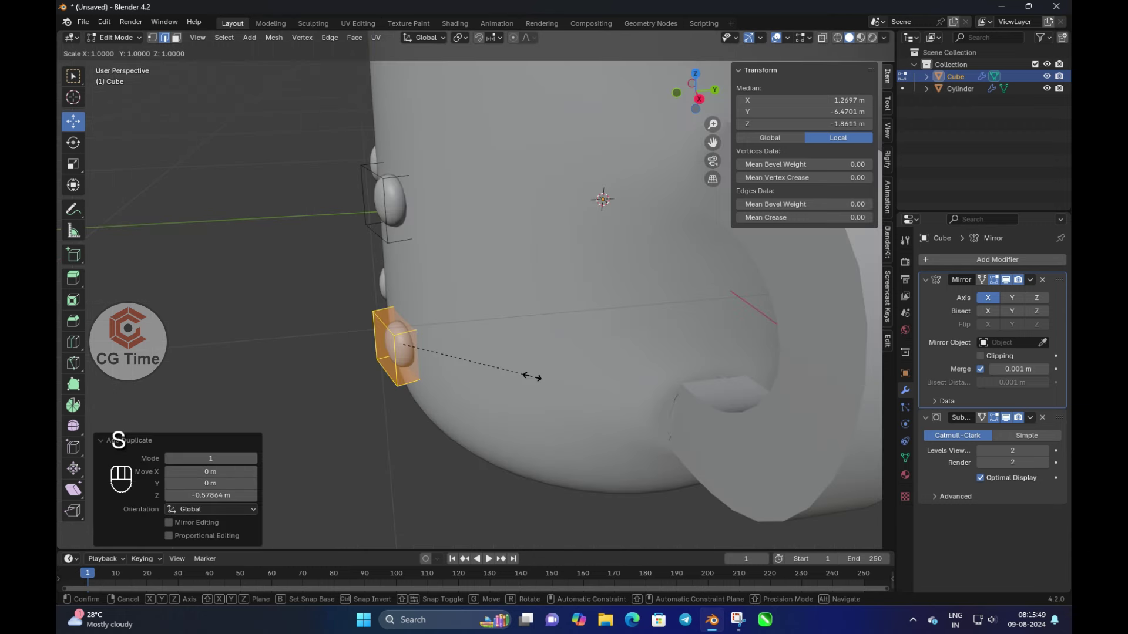
key(alt+s)
key(s)
key(y)
key(y)
key(y)
key(y)
key(ctrl+z)
key(Tab)
key(Tab)
key(Tab)
key(Tab)
key(Tab)
key(alt+r)
key(ctrl+z)
key(Delete)
key(Tab)
key(Tab)
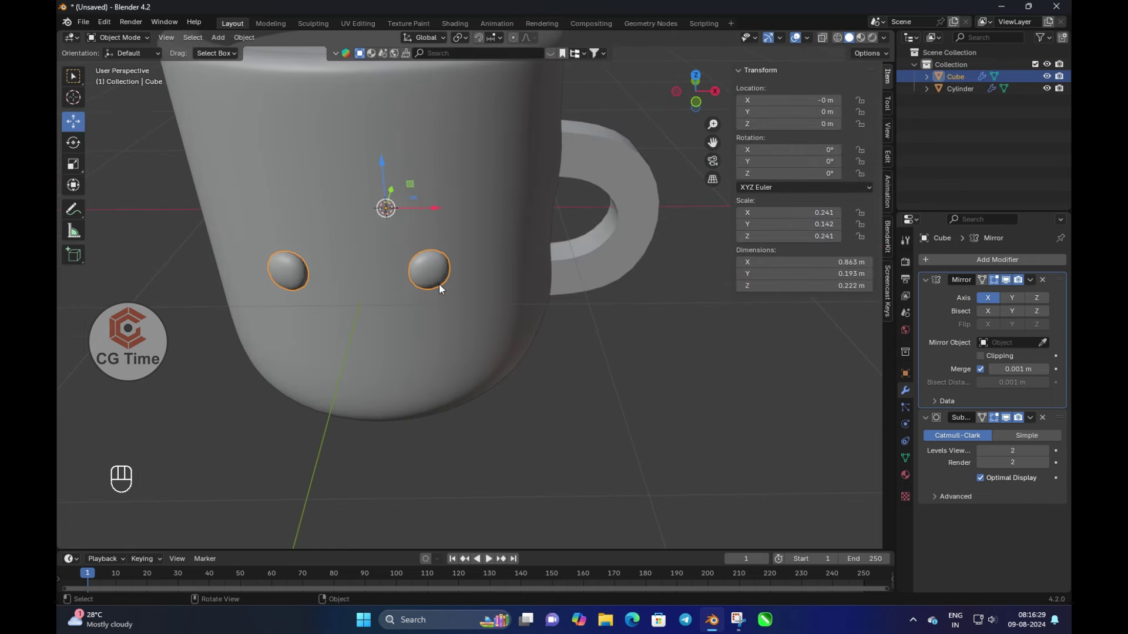
Apply the Mirror modifier, then add a new cube scaled down with a level-2 Subdivision modifier
key(ctrl+a)
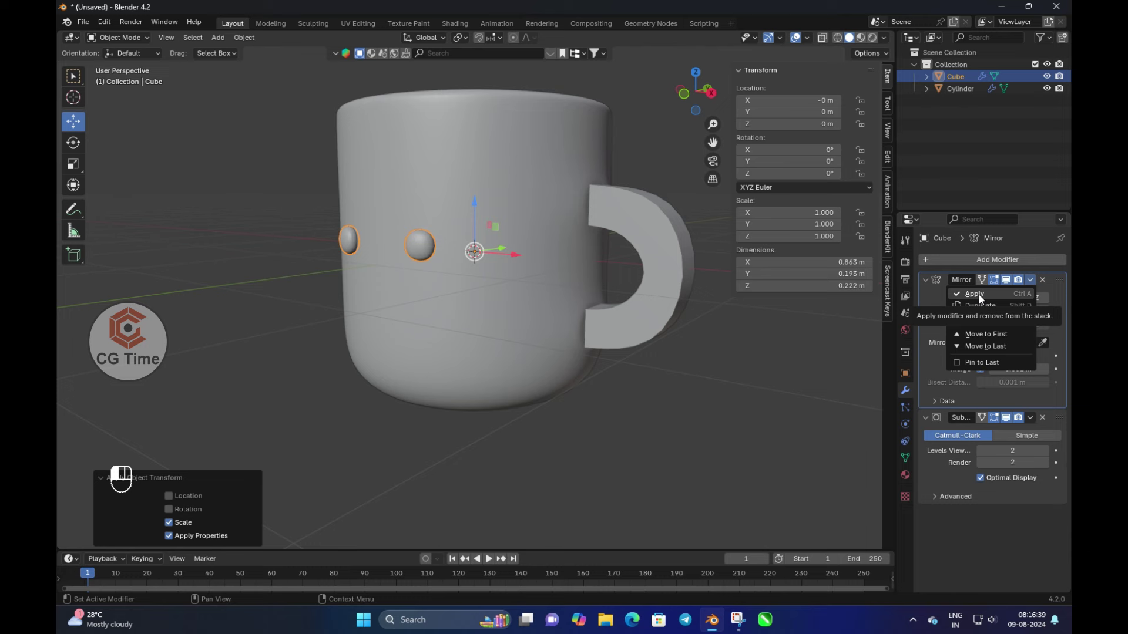
key(shift+a)
key(s)
key(ctrl+2)
key(KP_1)
Shrink the new ball, smooth-shade it and duplicate it along X below the eyes
key(s)
key(s)
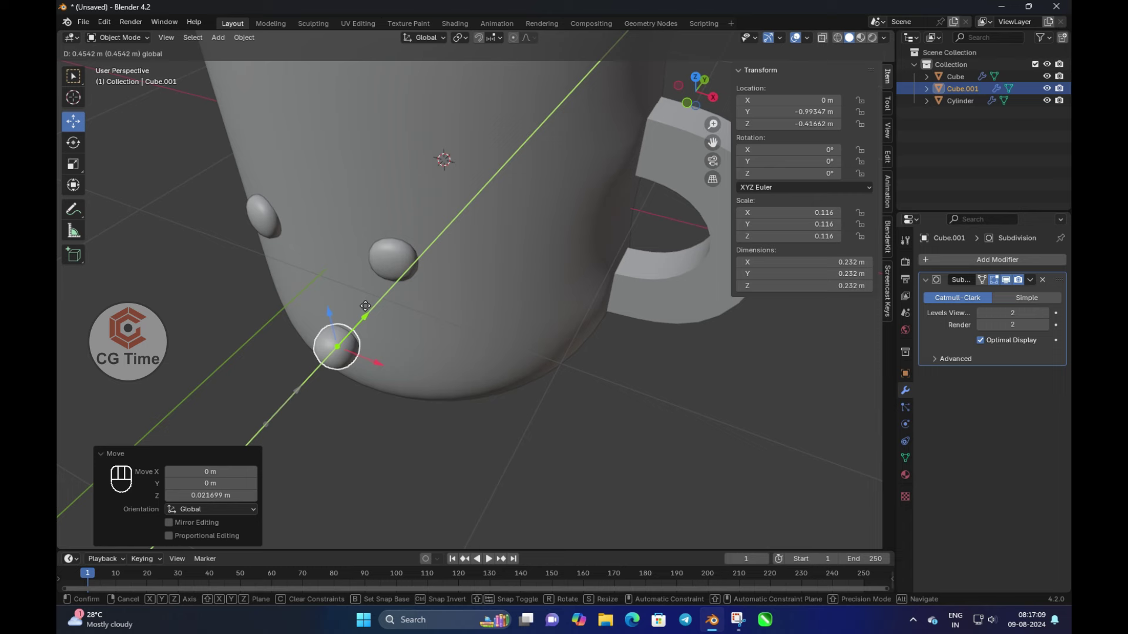
key(KP_1)
key(Tab)
key(Tab)
key(Tab)
key(Tab)
key(Tab)
key(Tab)
key(Tab)
key(Tab)
key(Tab)
key(l)
key(shift+Tab)
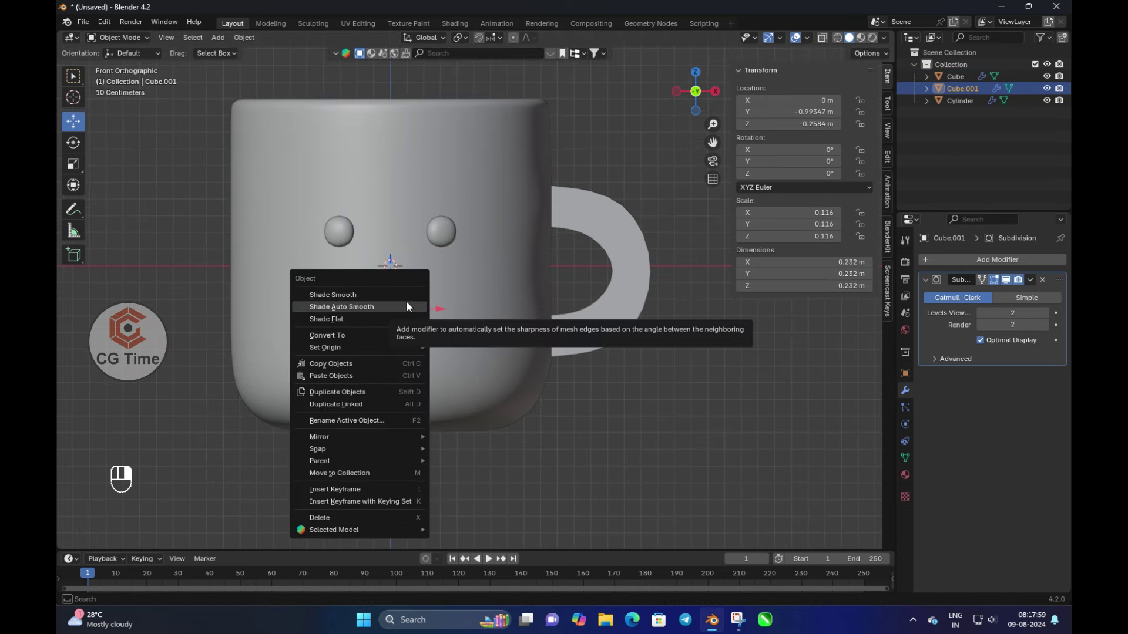
key(x)
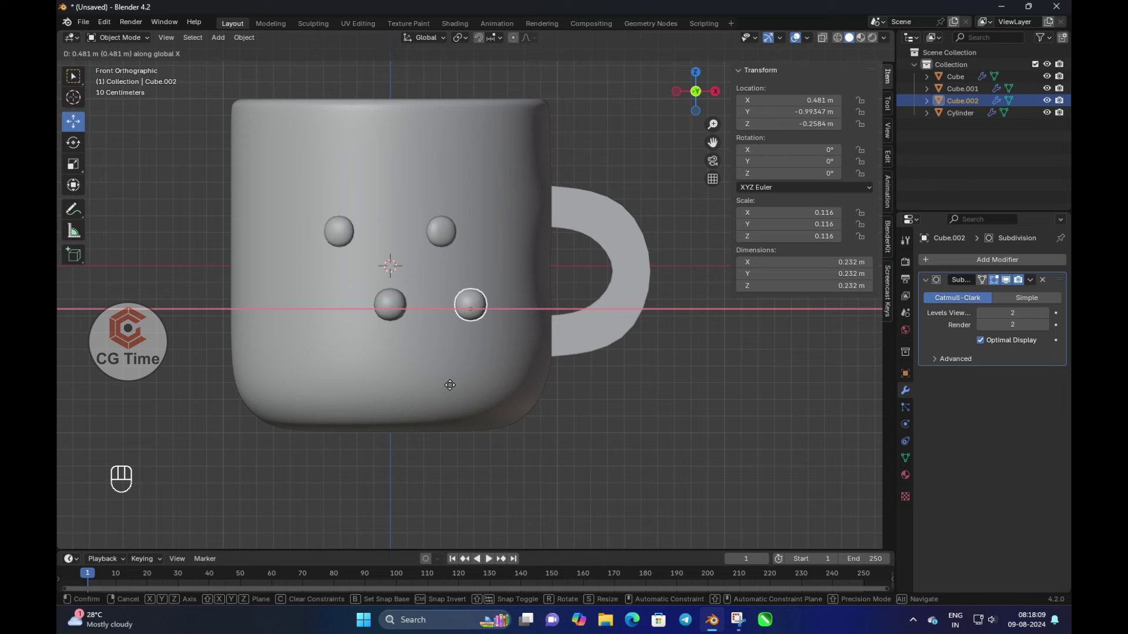
key(KP_1)
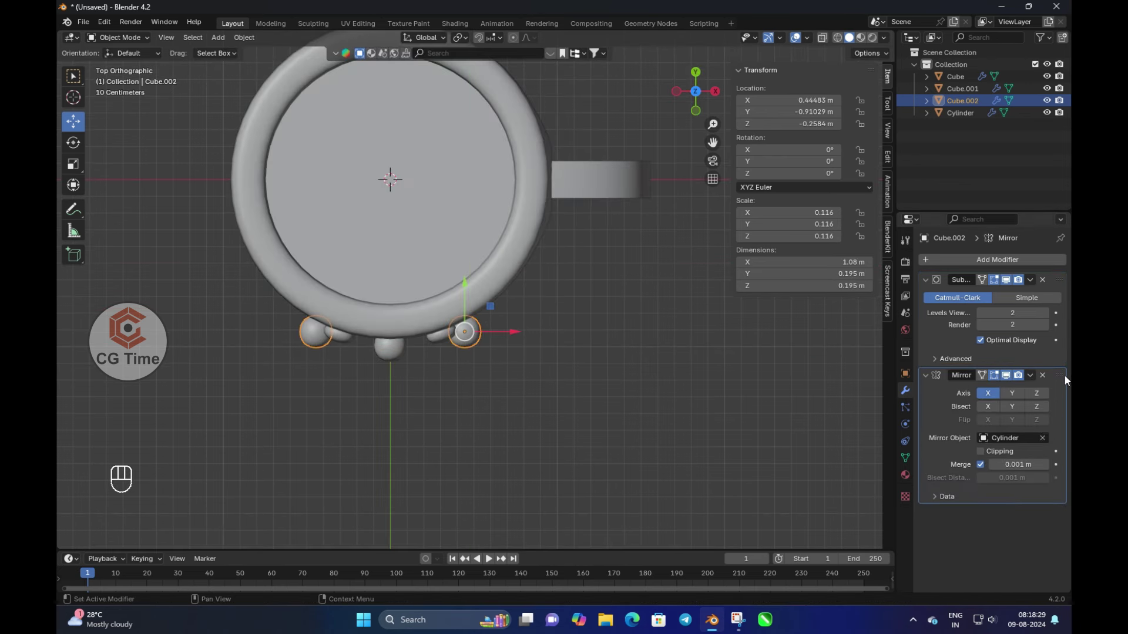
Adjust the dot's scale along Y and its rotation from top view, undoing unwanted changes
key(ctrl+z)
key(KP_1)
key(s)
key(y)
key(y)
key(y)
key(ctrl+z)
key(s)
key(y)
key(s)
key(KP_7)
key(r)
key(ctrl+z)
Separate the duplicated dots into their own objects so three balls form a smile row below the eyes
key(Tab)
key(p)
key(Tab)
key(r)
key(ctrl+z)
key(Tab)
key(a)
key(p)
key(Tab)
key(r)
key(ctrl+z)
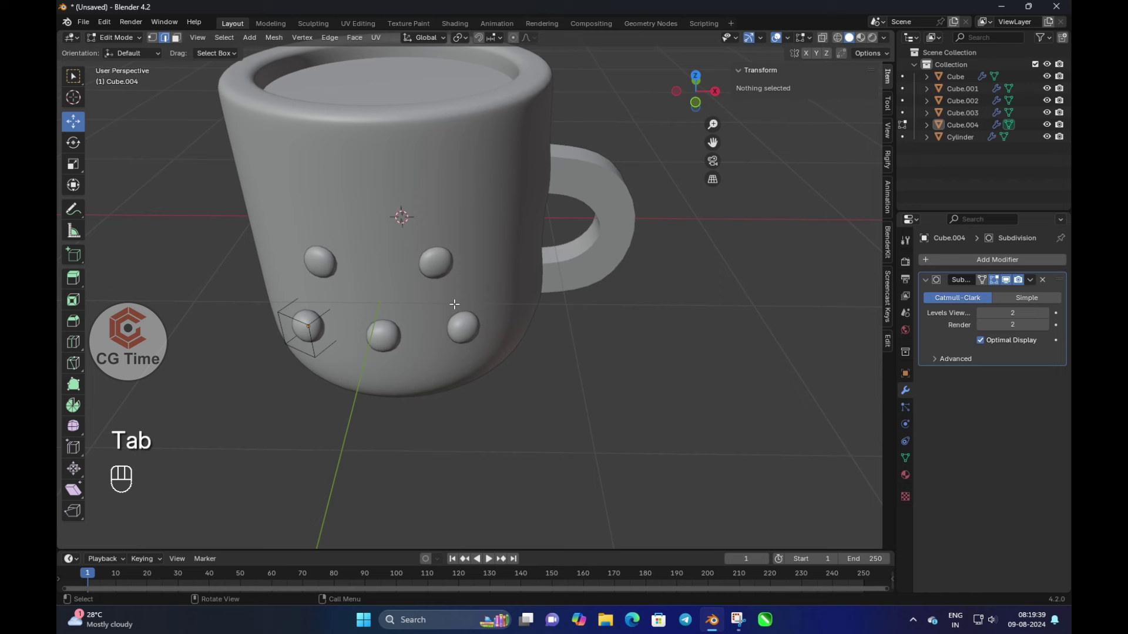
Duplicate a linked dot in edit mode, flatten it into a small oval and rotate it from top view
key(Tab)
key(KP_1)
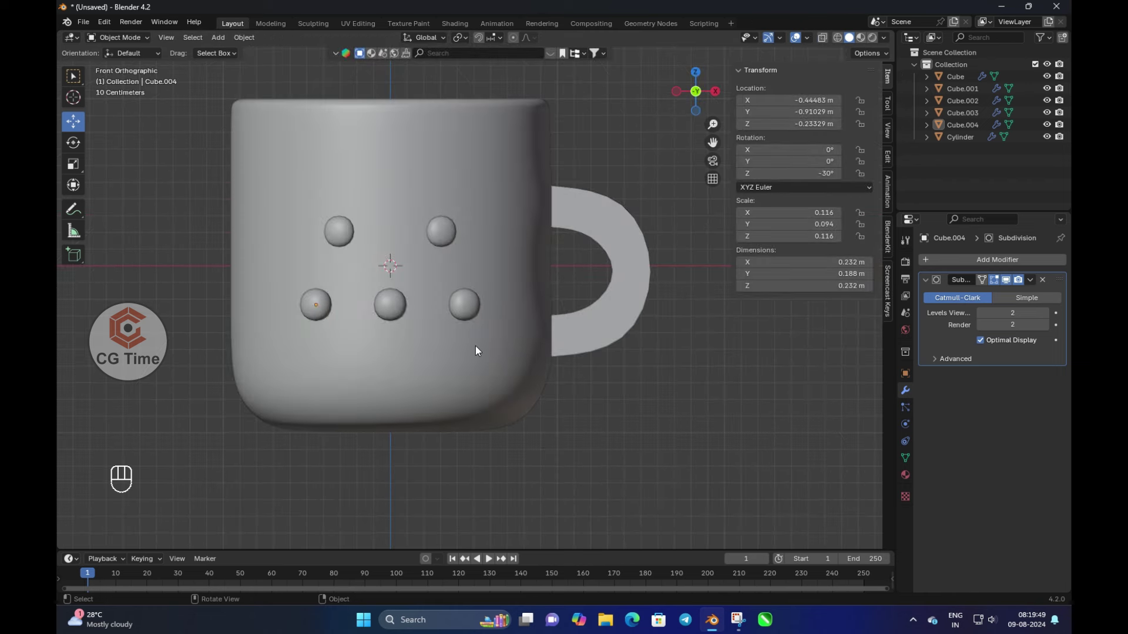
key(Tab)
key(l)
key(shift+d)
key(s)
key(s)
key(y)
key(u)
key(x)
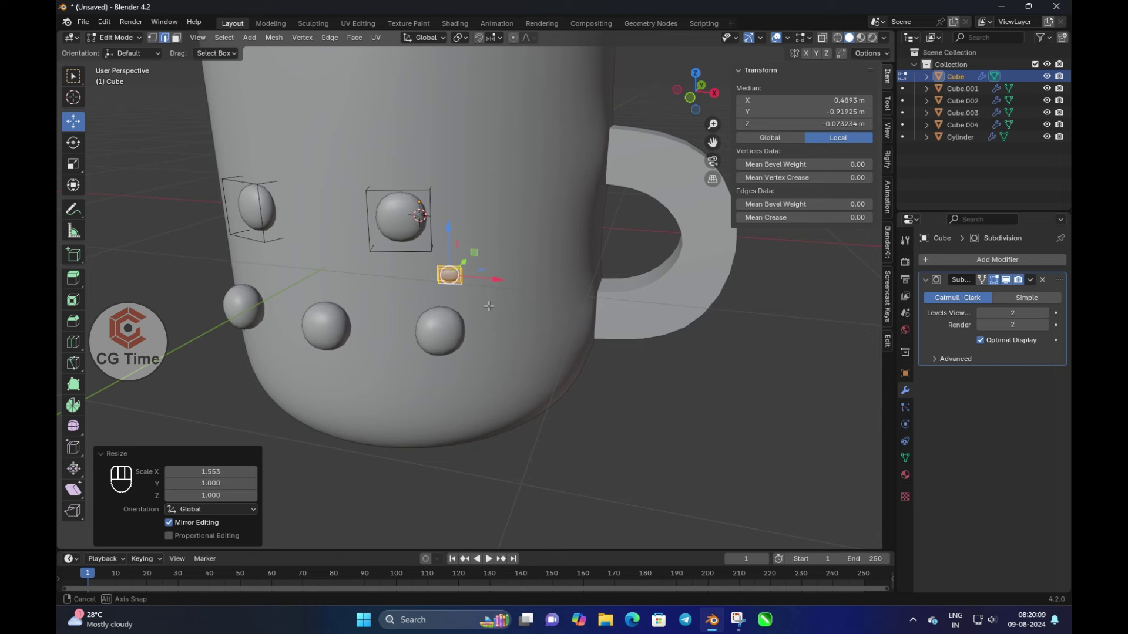
key(KP_7)
key(r)
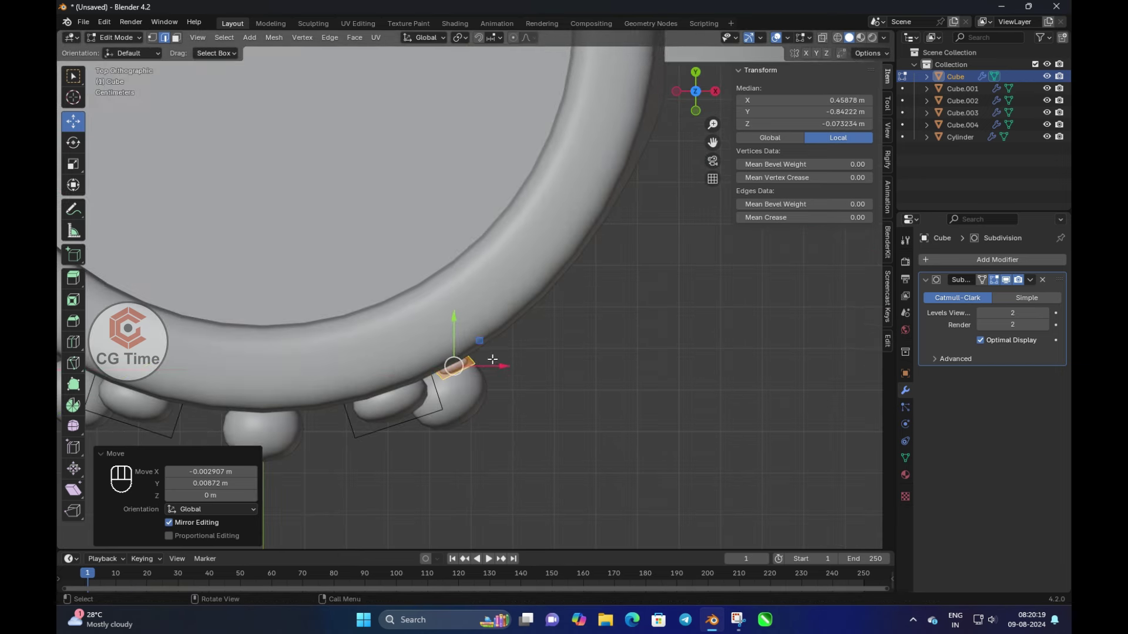
Separate the flattened ovals into a new object (Cube.005) as cheek bumps between the dots
key(Tab)
key(Tab)
key(p)
key(Tab)
key(ctrl+z)
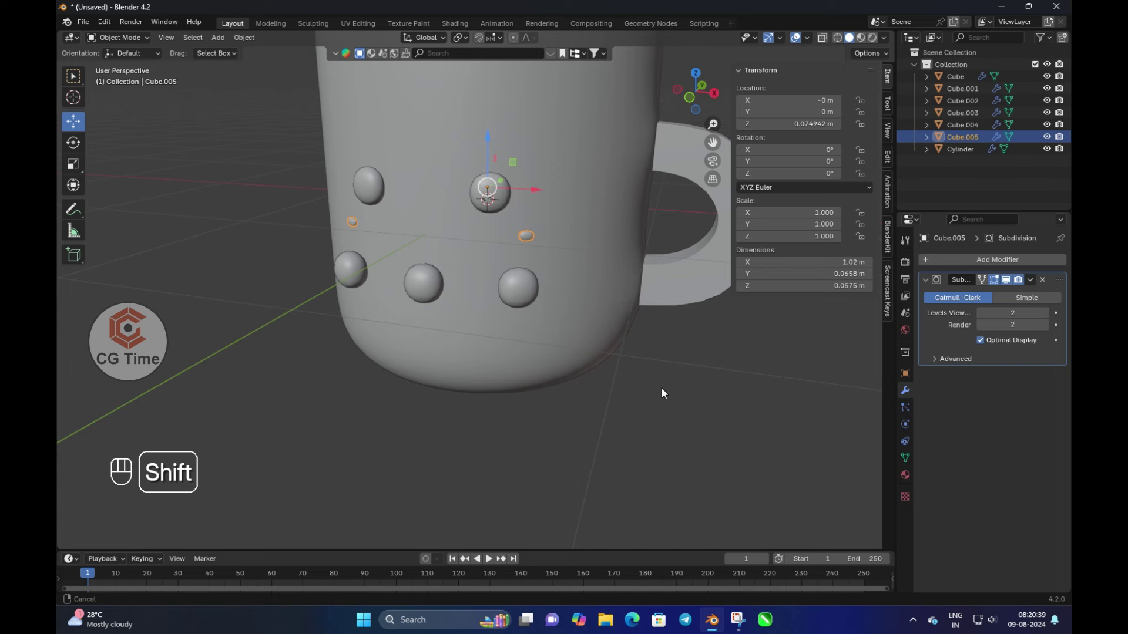
key(KP_1)
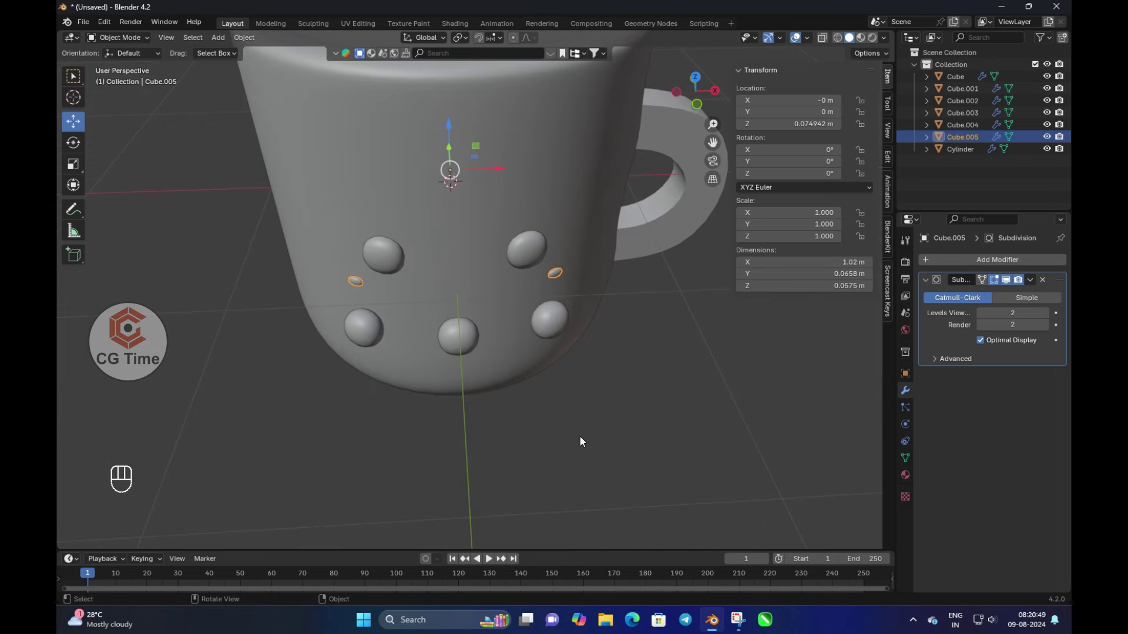
key(KP_1)
Enter the mug cylinder's edit mode and inset a small face below the eyes, scaling it flat
key(Tab)
key(Tab)
key(Tab)
key(i)
key(s)
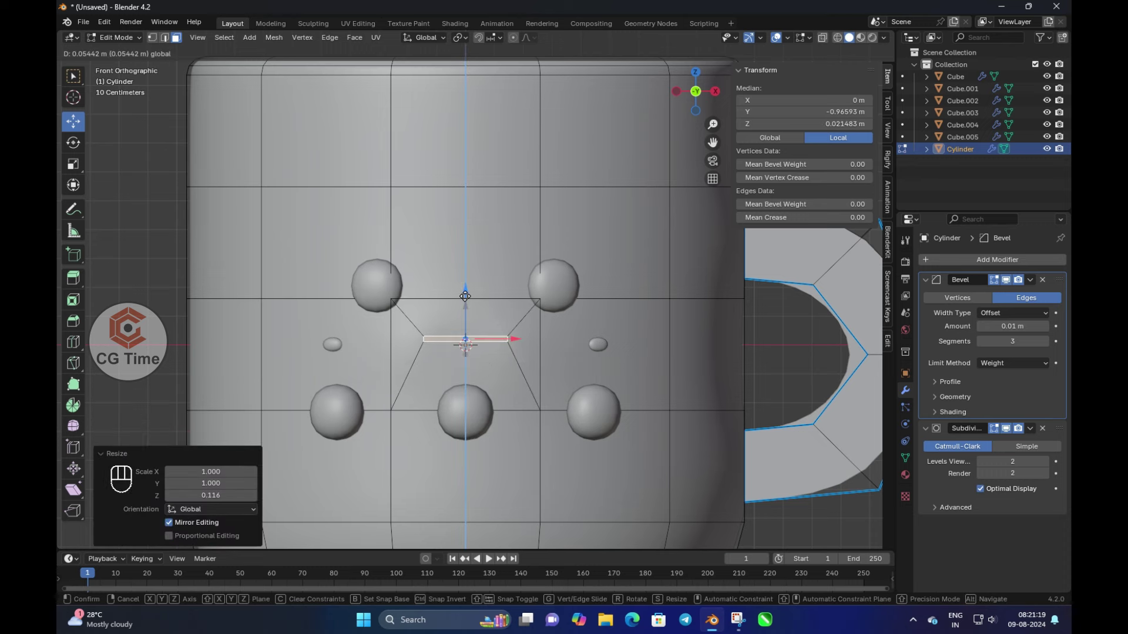
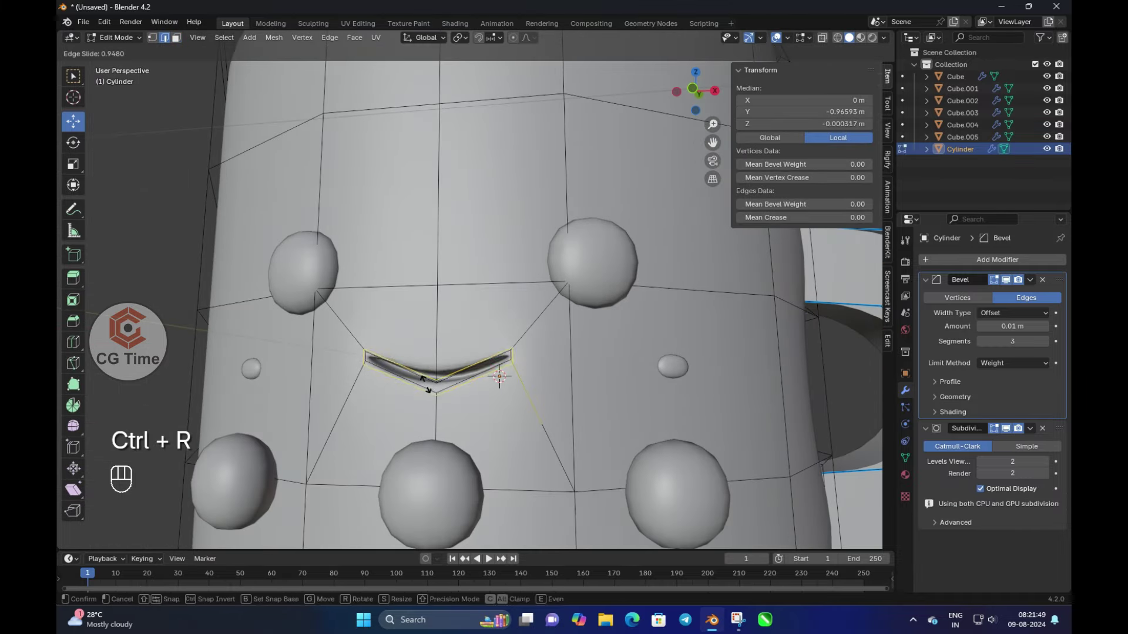
Add a loop cut (Ctrl+R) near the mug's top in front view, toggling X-ray to check it
key(Tab)
key(Tab)
key(ctrl+r)
key(Tab)
key(KP_1)
key(Tab)
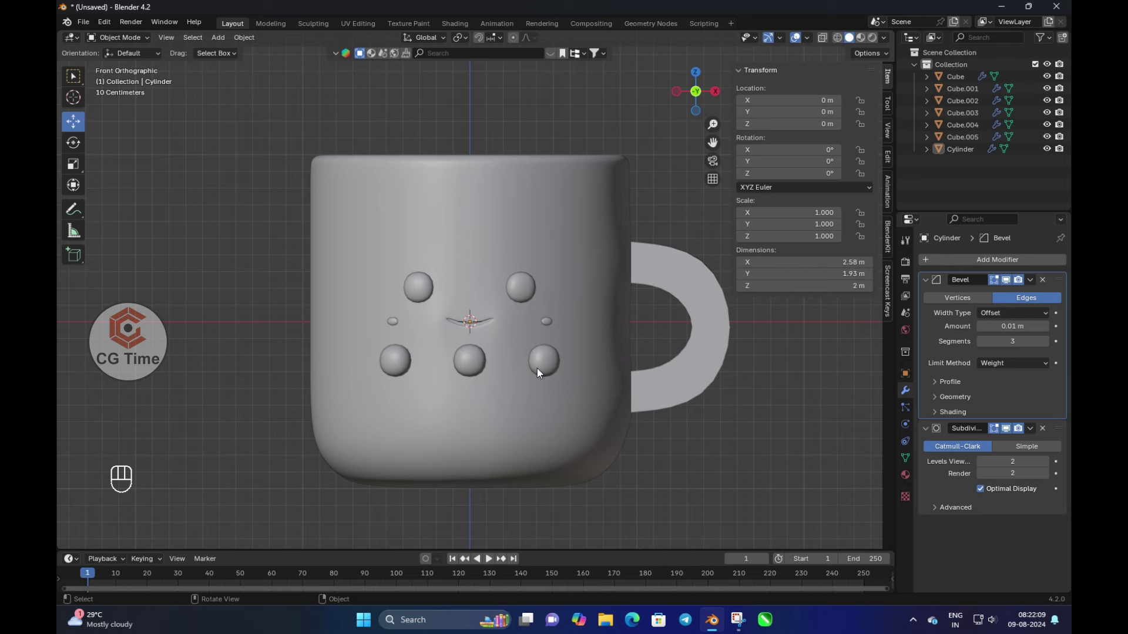
key(Tab)
key(alt+z)
key(Tab)
key(alt+z)
Move and scale the top edge loop along X to curve the mug's mouth
key(g)
key(g)
key(Tab)
key(Tab)
key(alt+z)
key(s)
key(x)
key(Tab)
key(alt+z)
key(Tab)
key(KP_1)
key(Tab)
Inset and extrude the top face down to form the cavity, then add a cube (Shift+A)
key(3)
key(i)
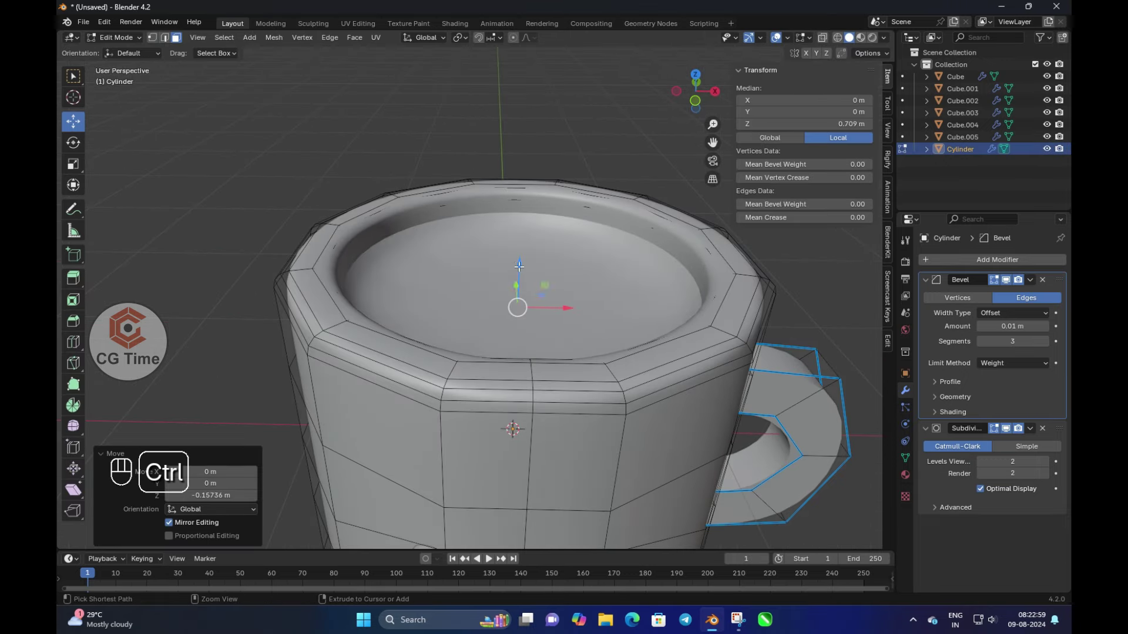
key(ctrl+z)
key(e)
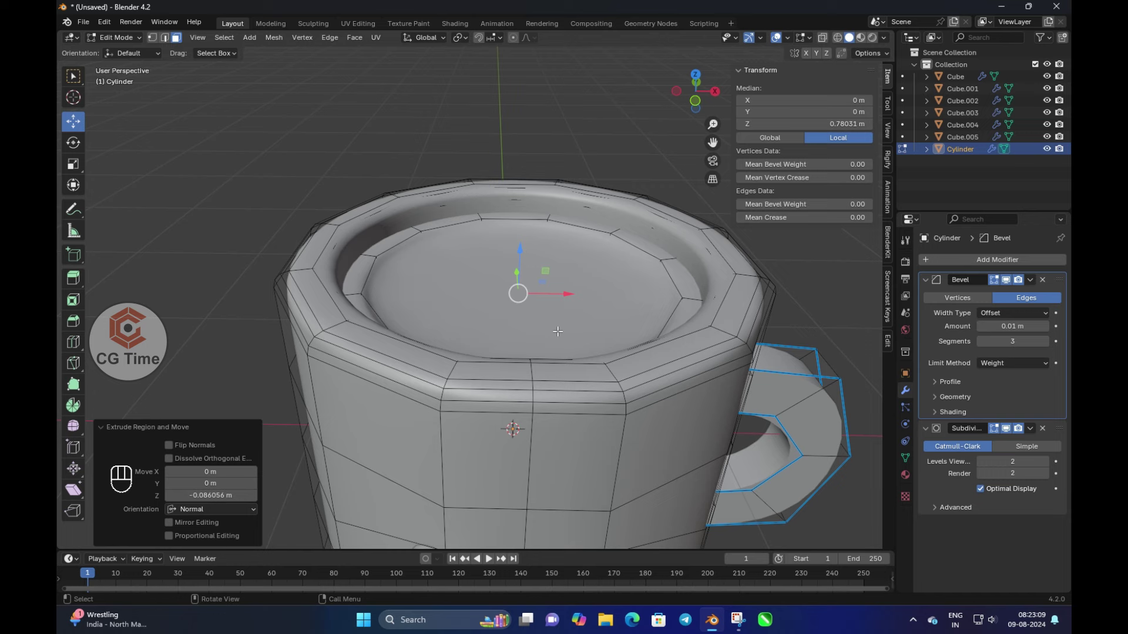
key(Tab)
drag(533, 323, 460, 295)
key(shift+a)
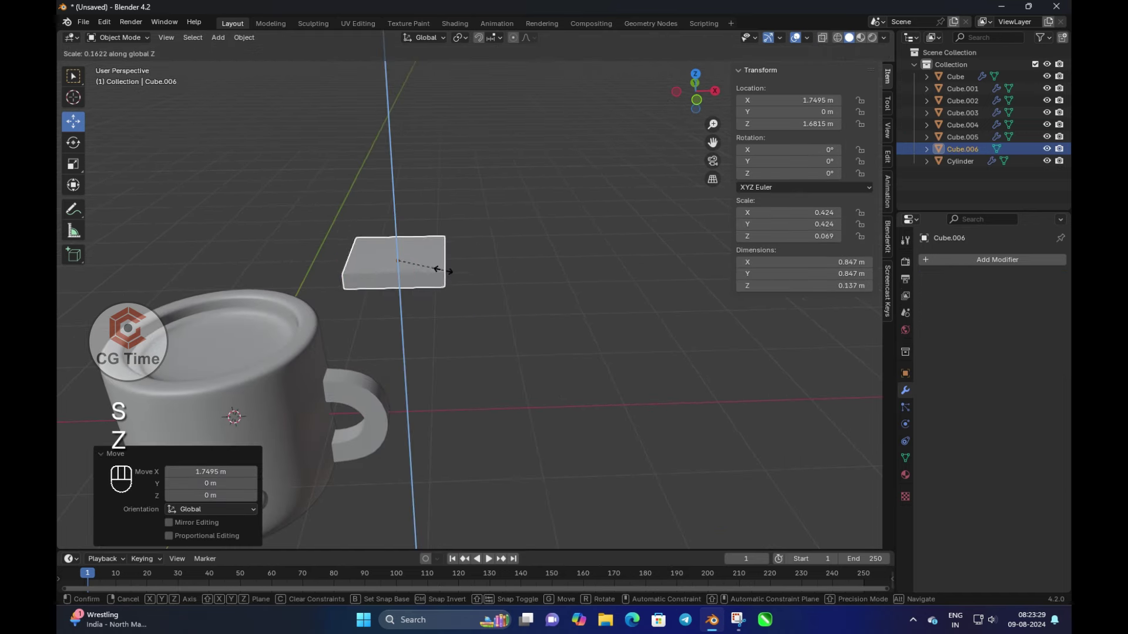
Give the cube a Subdivision Surface modifier, scale it, and inset and extrude its faces
key(ctrl+2)
key(s)
key(Tab)
key(i)
key(i)
key(3)
key(ctrl+z)
key(e)
key(Tab)
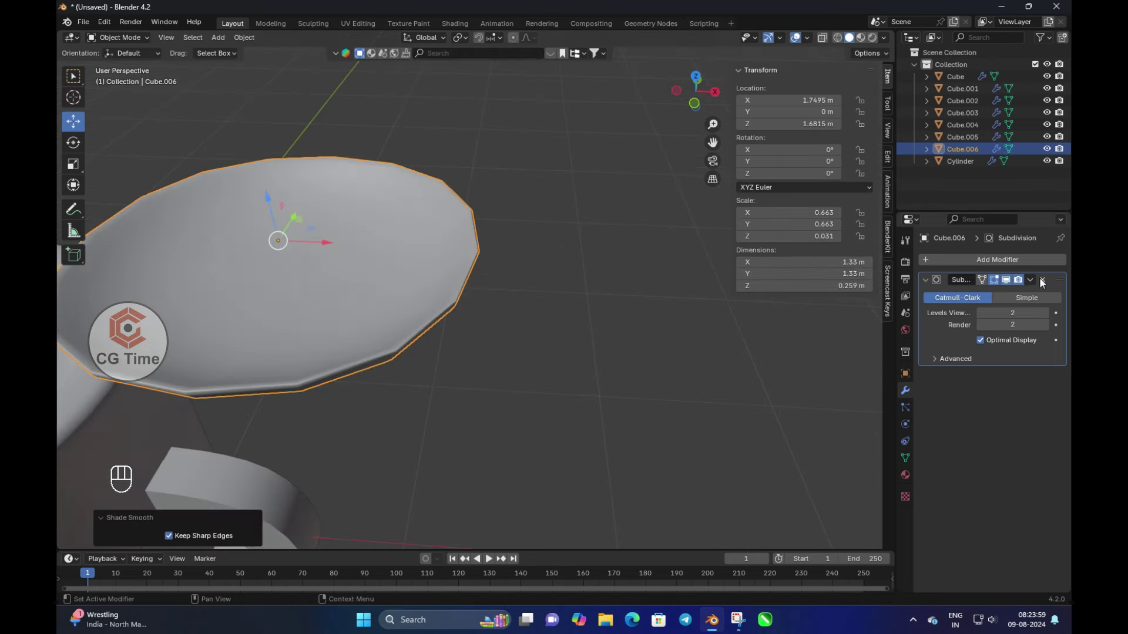
Delete the flattened cube and add a fresh cube in front view for the spoon handle
key(ctrl+2)
key(Tab)
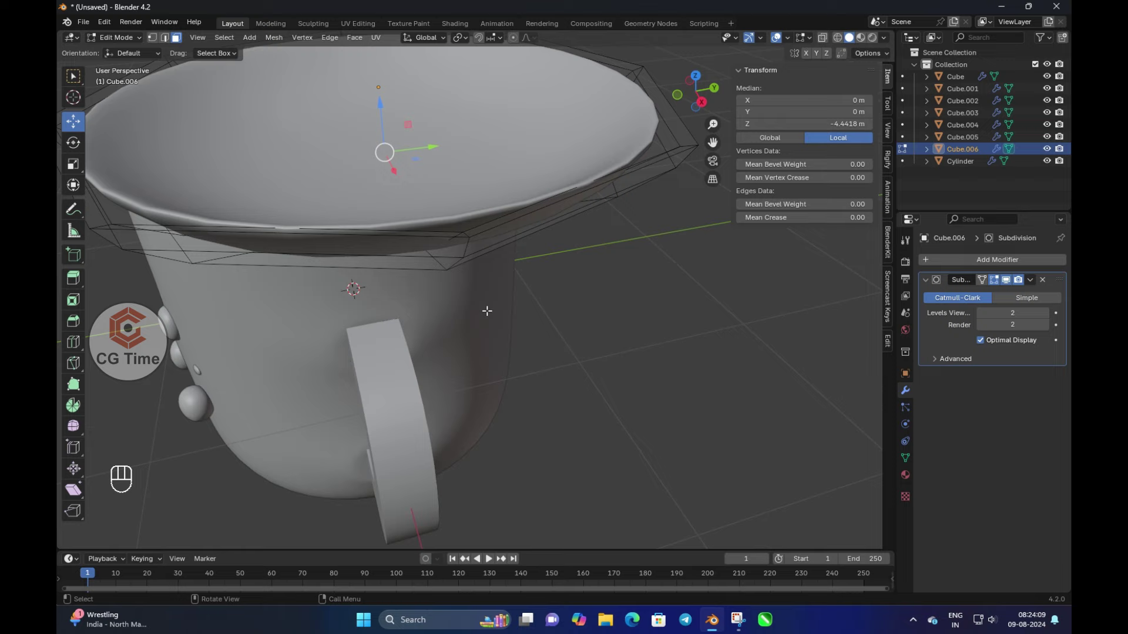
key(Tab)
key(Delete)
key(KP_1)
key(shift+a)
key(ctrl+z)
key(shift+a)
Scale the stick thin along Y and add loop cuts and subdivision to round it
key(s)
key(s)
key(s)
key(y)
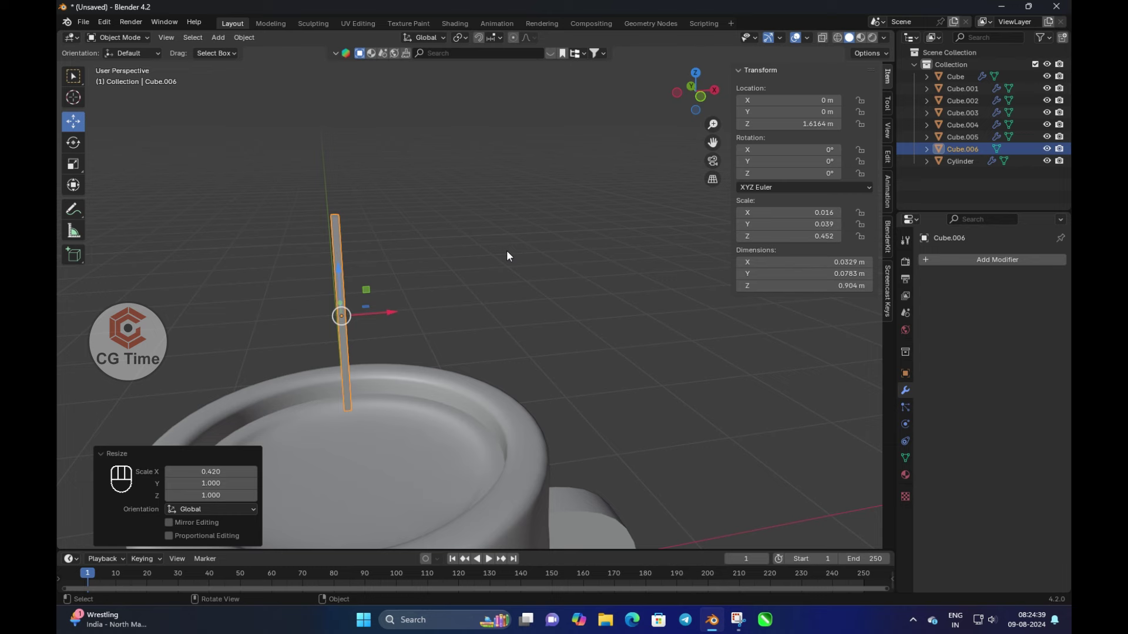
key(Tab)
key(ctrl+r)
key(3)
key(y)
key(Tab)
key(ctrl+2)
key(Tab)
key(ctrl+r)
key(ctrl+z)
key(ctrl+z)
key(ctrl+r)
key(Tab)
Rotate and scale the stick in front and top views so it leans into the mug like a spoon
key(KP_1)
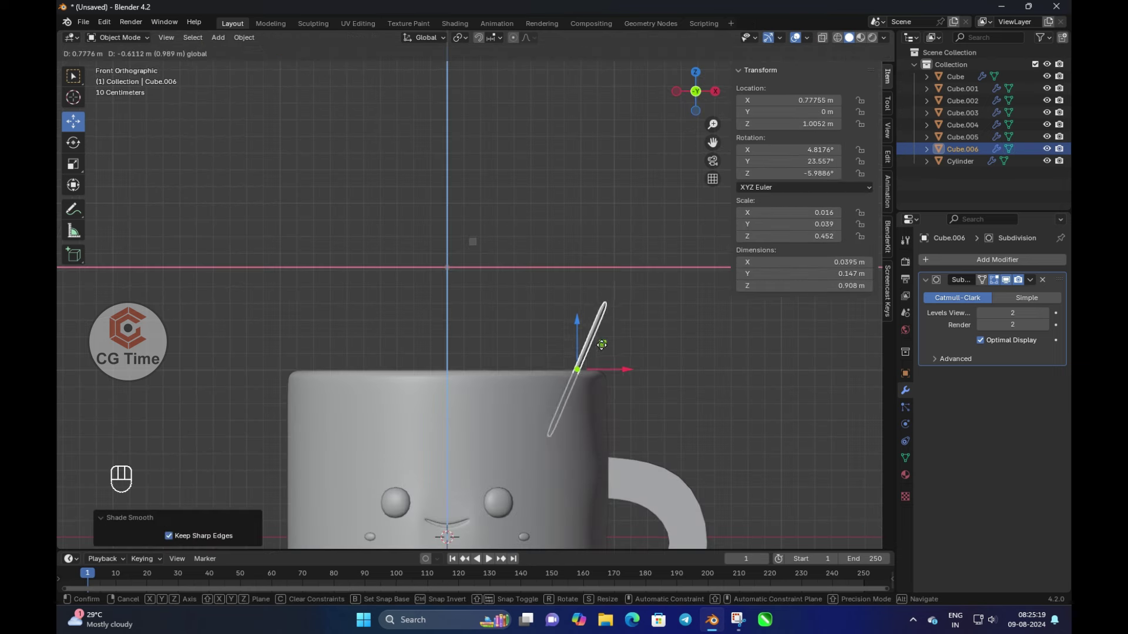
key(KP_7)
key(r)
key(s)
key(KP_1)
click(540, 317)
key(KP_7)
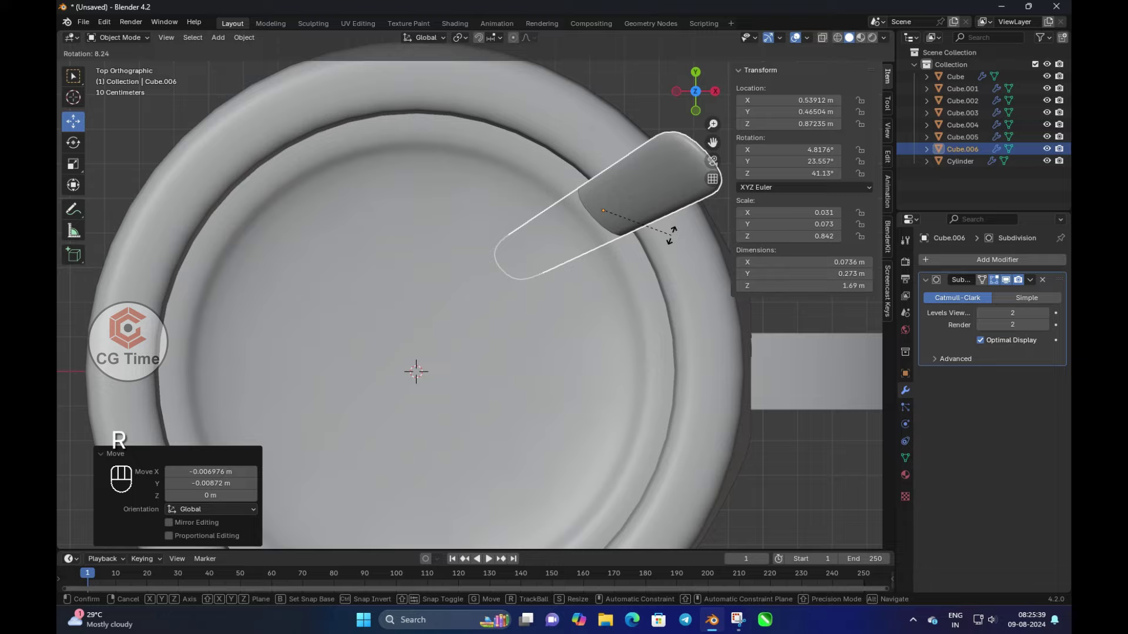
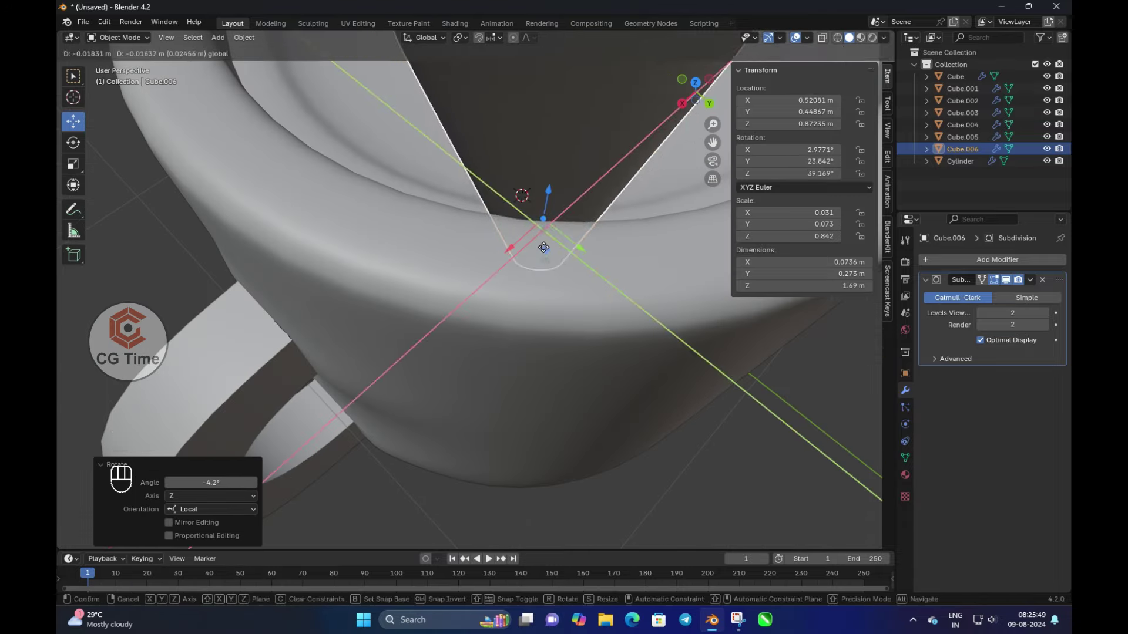
key(Tab)
key(Tab)
key(KP_1)
key(Tab)
Recalculate normals on the spoon and start Save As into the Coffee Cup With smile folder
key(a)
key(shift+n)
key(Tab)
click(502, 236)
key(ctrl+shift+s)
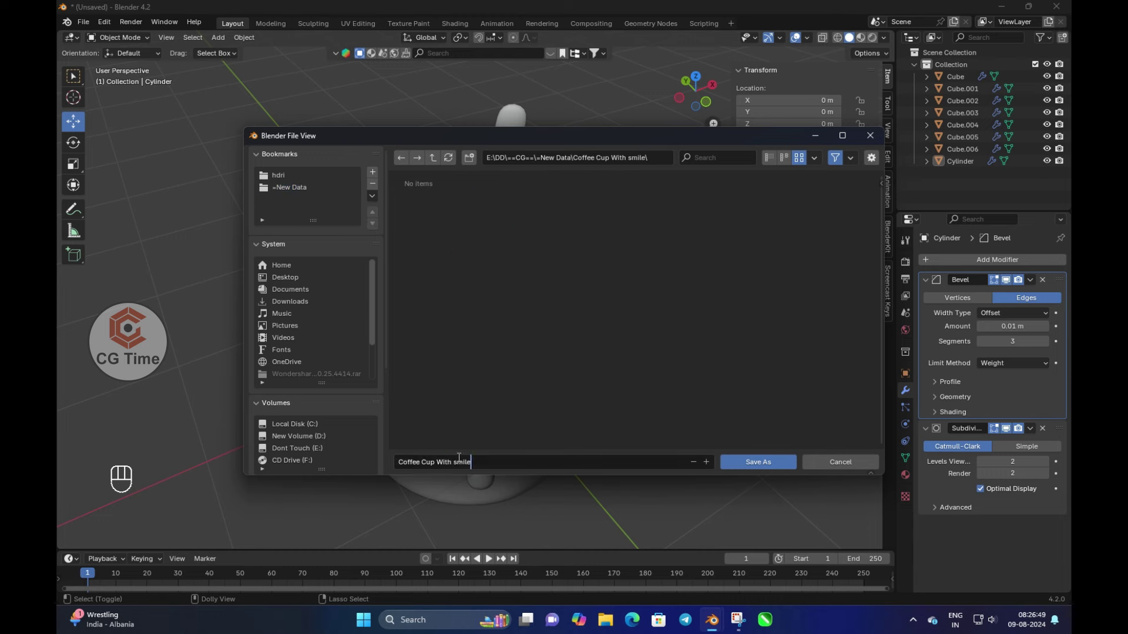
Confirm saving as Coffee Cup With smile.blend and add a star mesh for the whipped cream
key(Tab)
key(Delete)
key(shift+a)
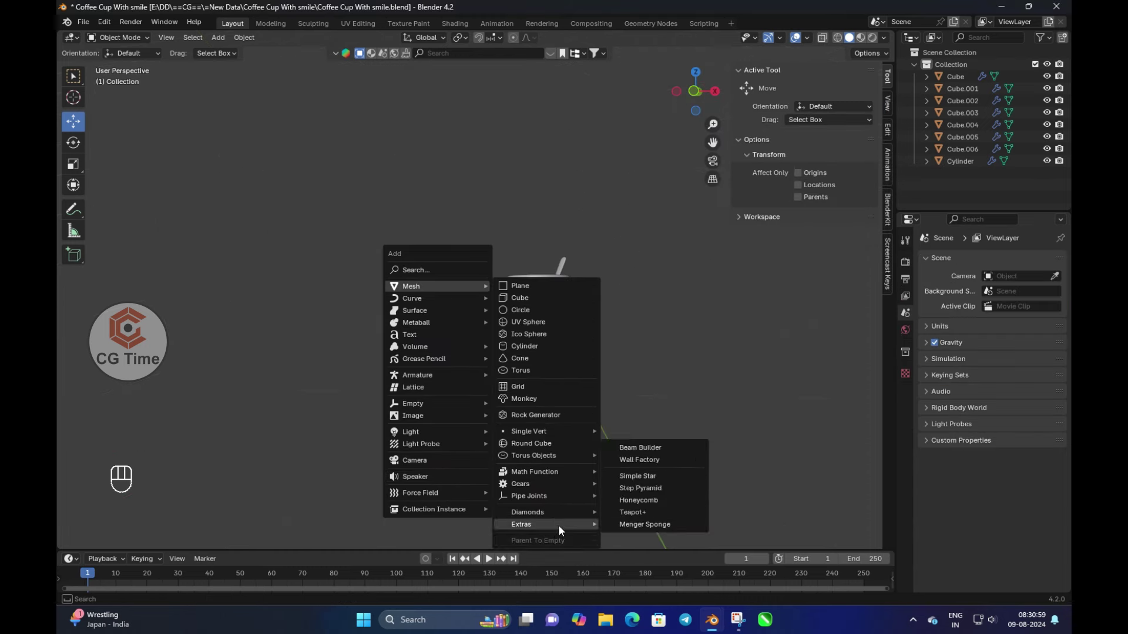
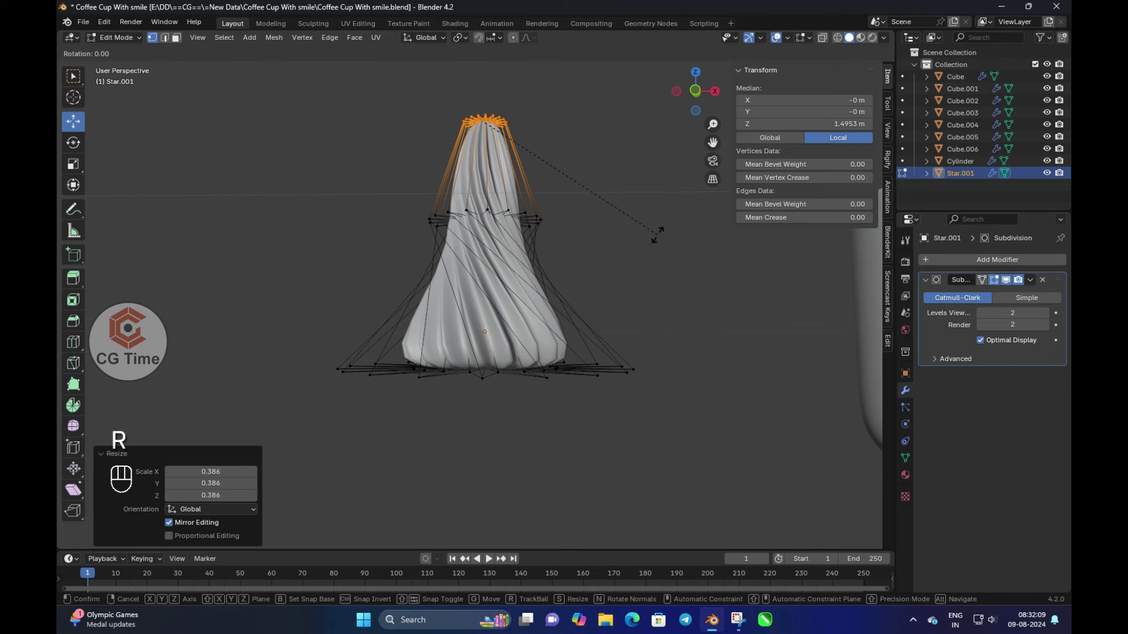
Twist the Star.001 swirl around Z, scale it to a point and set it on the mug's opening
key(r)
key(z)
key(a)
key(Tab)
key(Tab)
key(s)
key(Tab)
key(Tab)
key(KP_1)
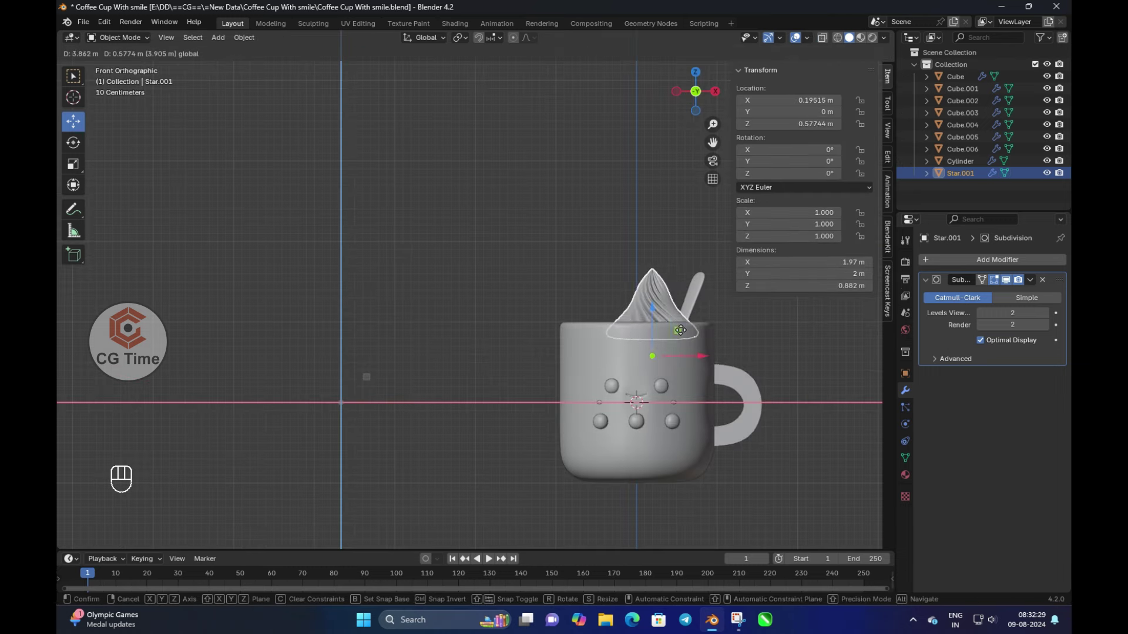
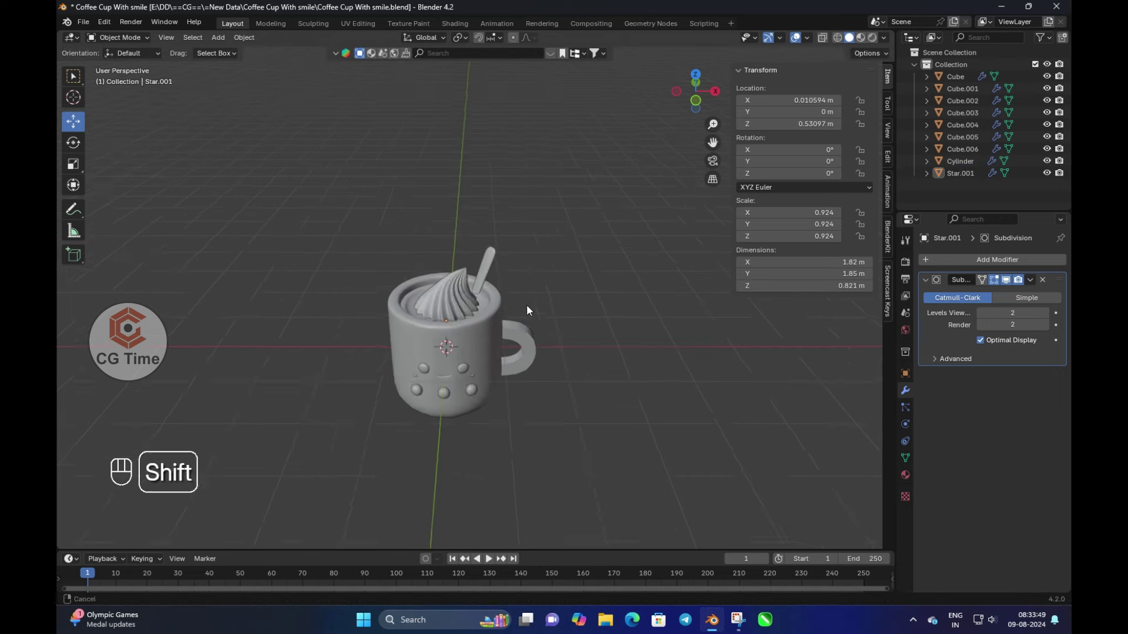
Save, then add a plane under the mug, scale it into a large floor and extrude it
key(ctrl+s)
key(shift+a)
key(s)
key(KP_1)
key(Tab)
key(e)
key(Tab)
Add a small subdivided cube and flatten it into a rounded drop with proportional editing
key(shift+a)
key(s)
key(ctrl+z)
key(s)
key(KP_1)
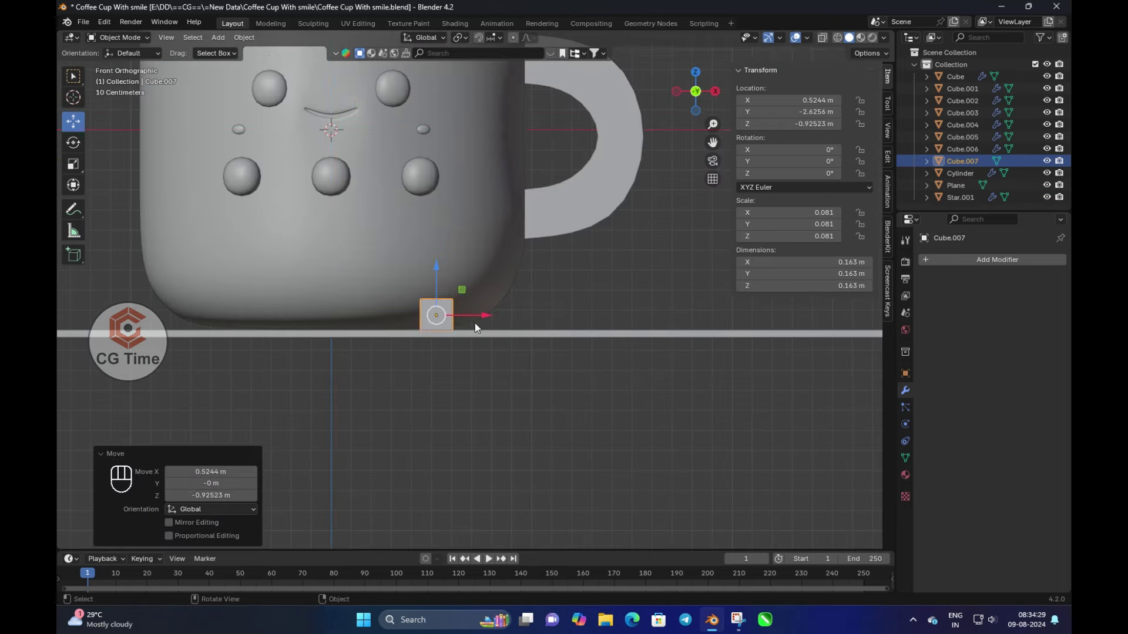
key(KP_1)
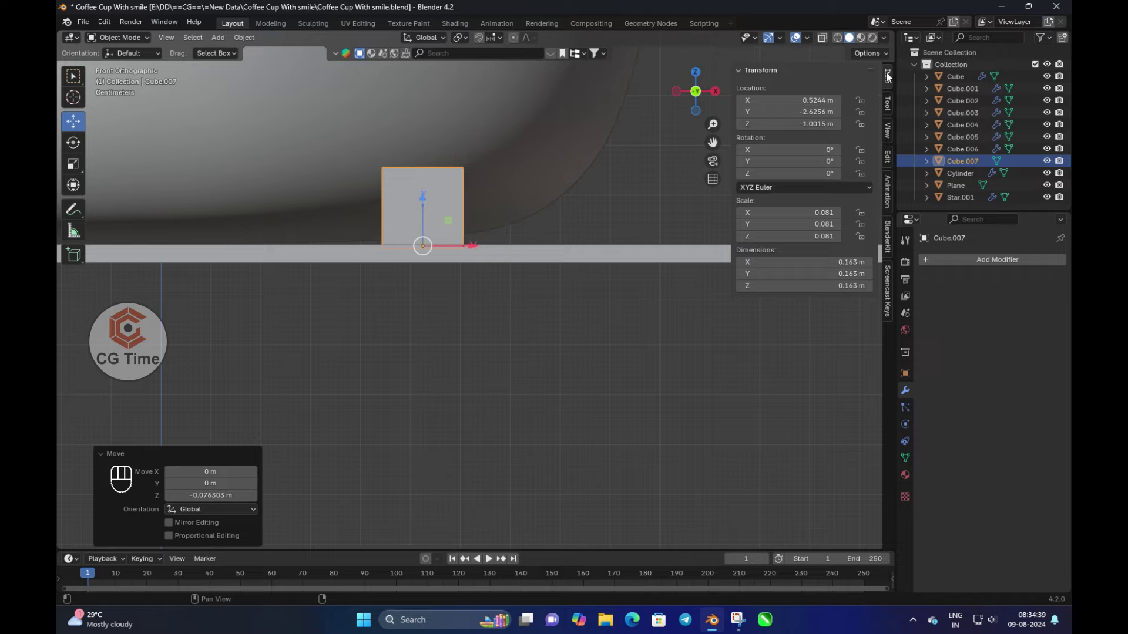
key(Tab)
key(ctrl+z)
key(o)
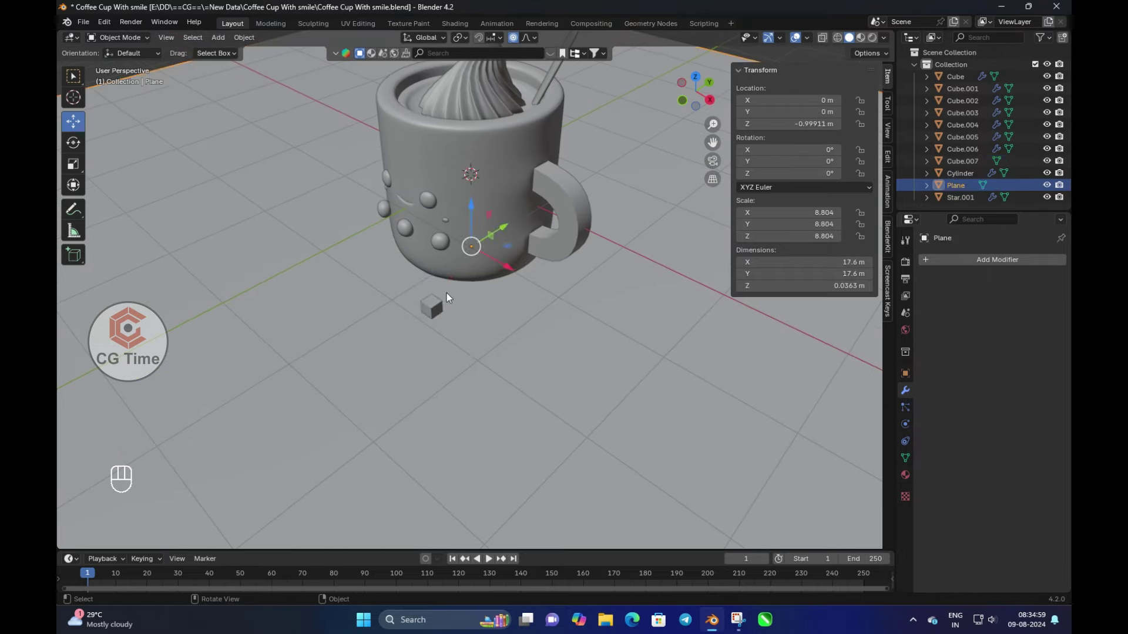
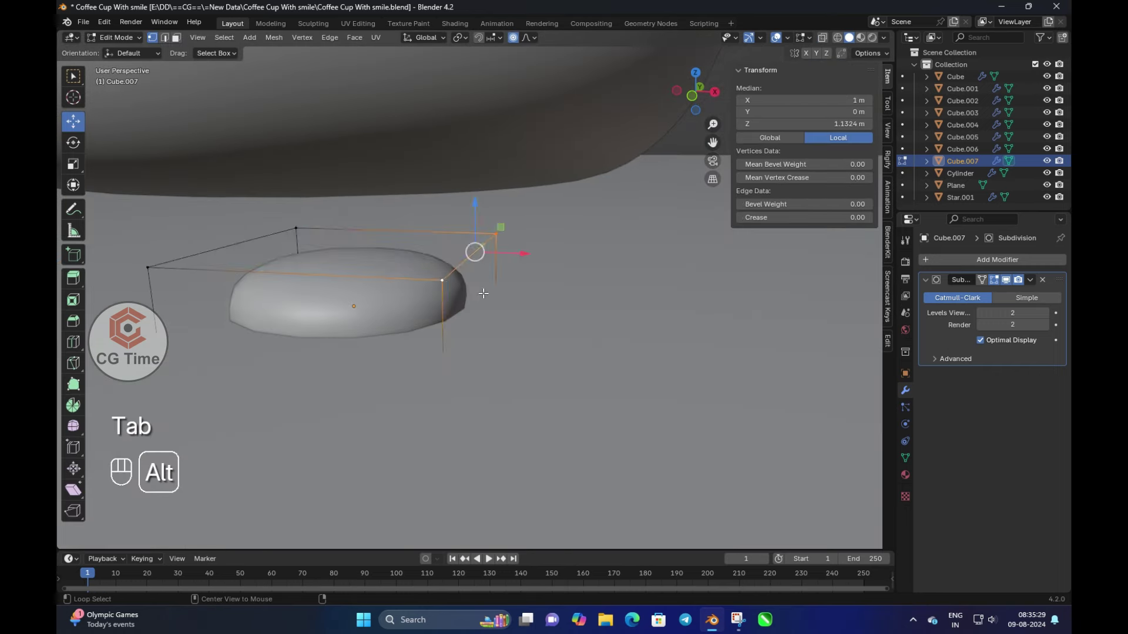
key(3)
key(ctrl+z)
key(o)
key(s)
key(Tab)
key(KP_1)
Duplicate the drop (Shift+D) into copies around the mug's base and save
key(shift+d)
key(shift+z)
key(shift+d)
key(shift+z)
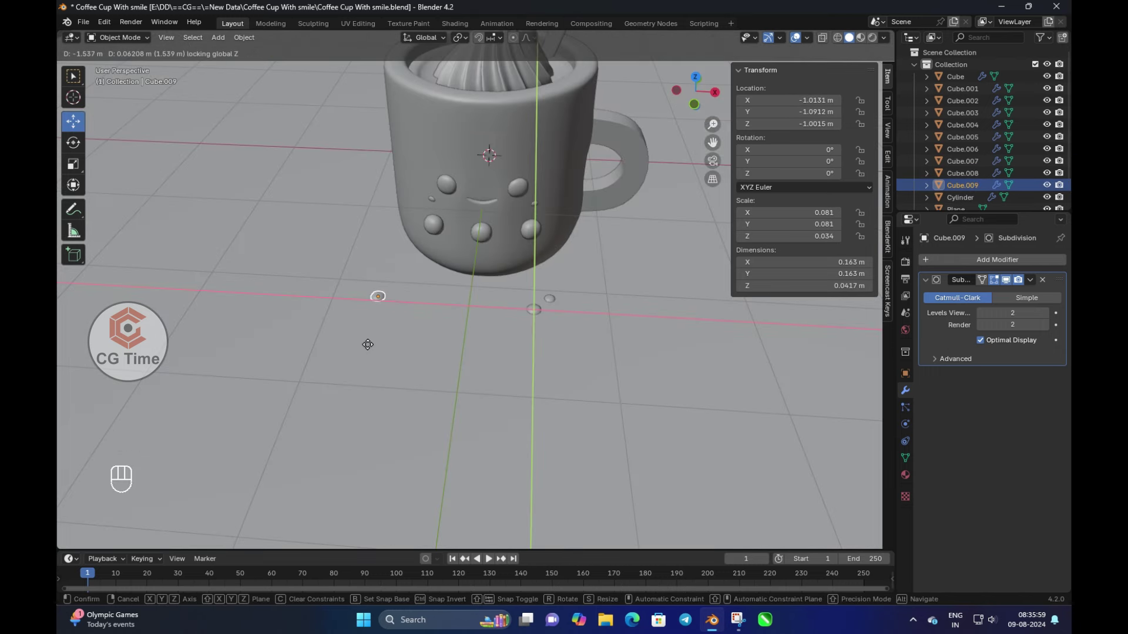
key(ctrl+s)
Add a camera, enter its view and tilt it around X to frame the mug on the floor
key(KP_1)
key(shift+a)
key(KP_0)
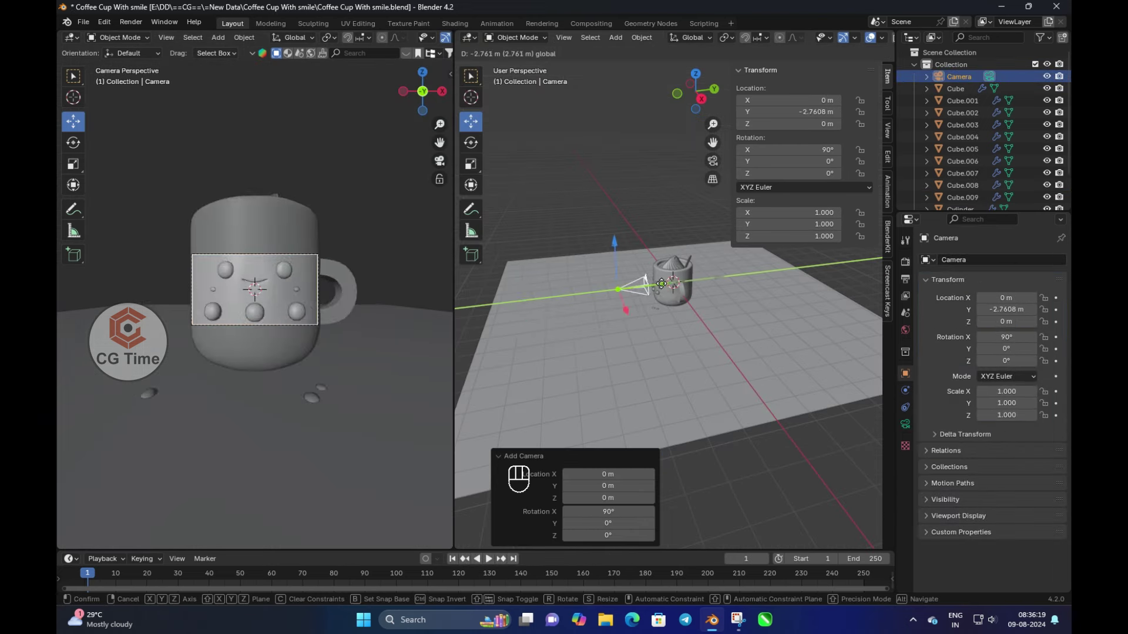
key(r)
key(x)
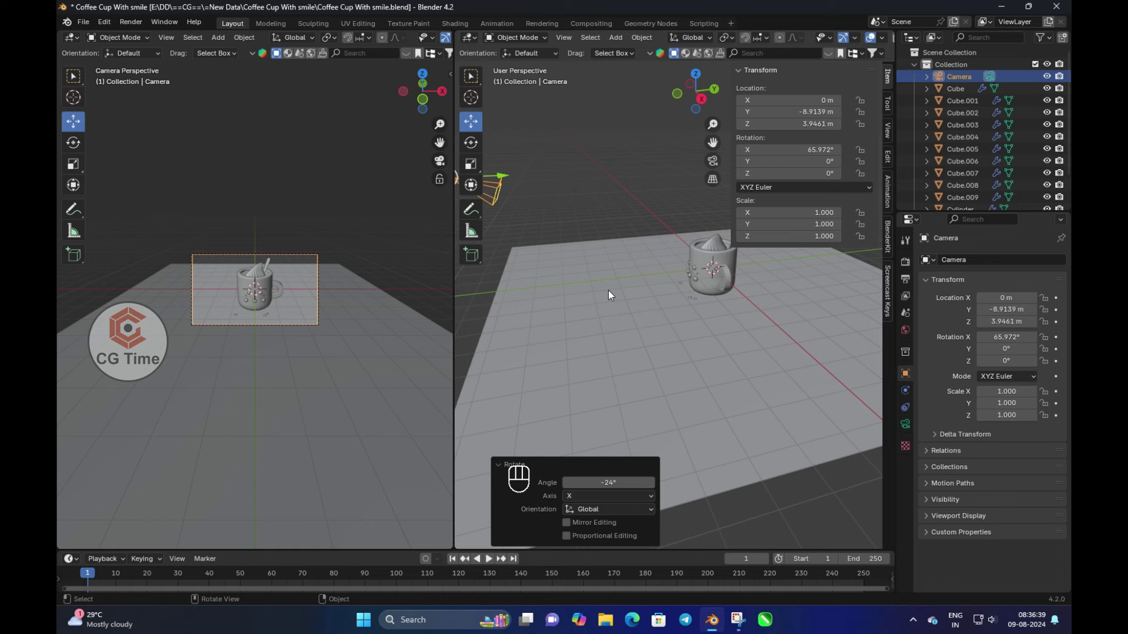
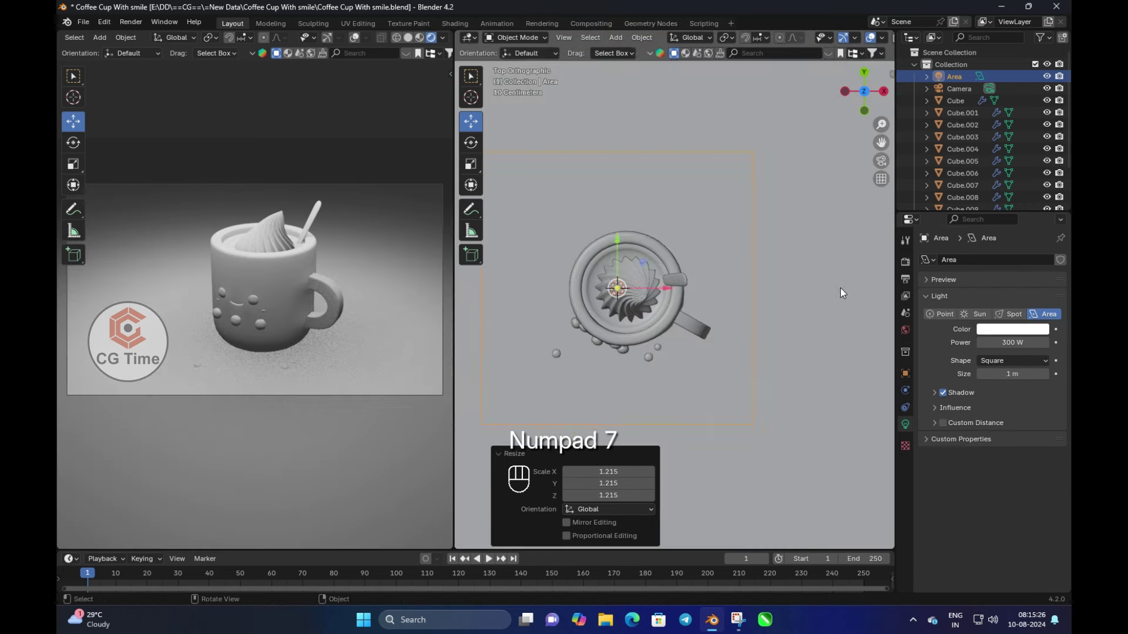
Duplicate the area light into extra lights around the mug and check the camera view
key(shift+d)
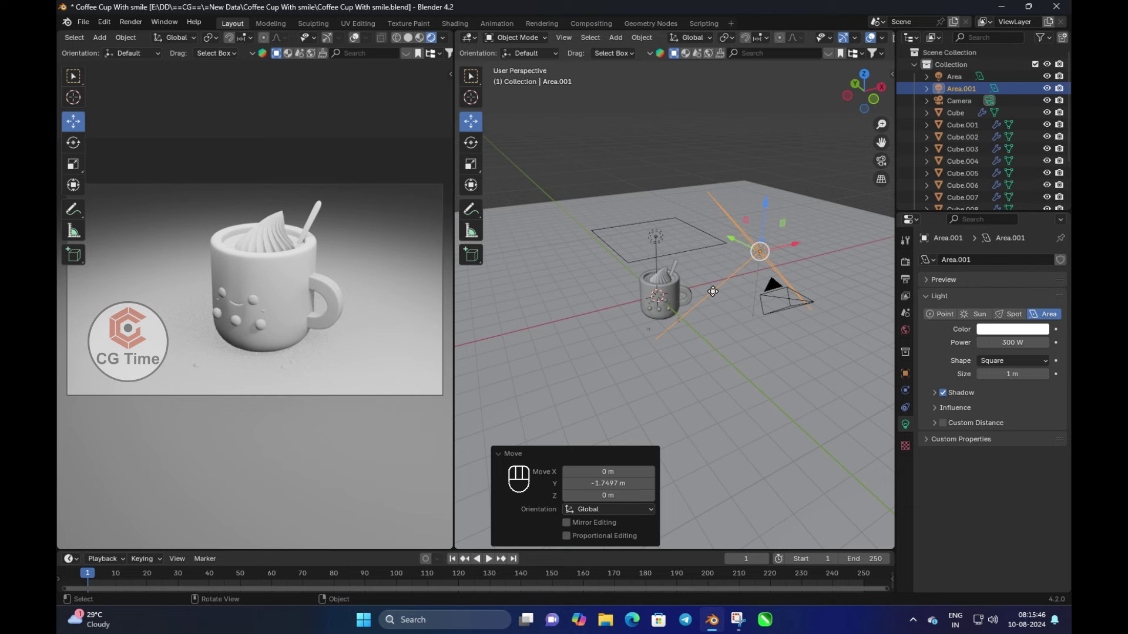
key(shift+d)
key(z)
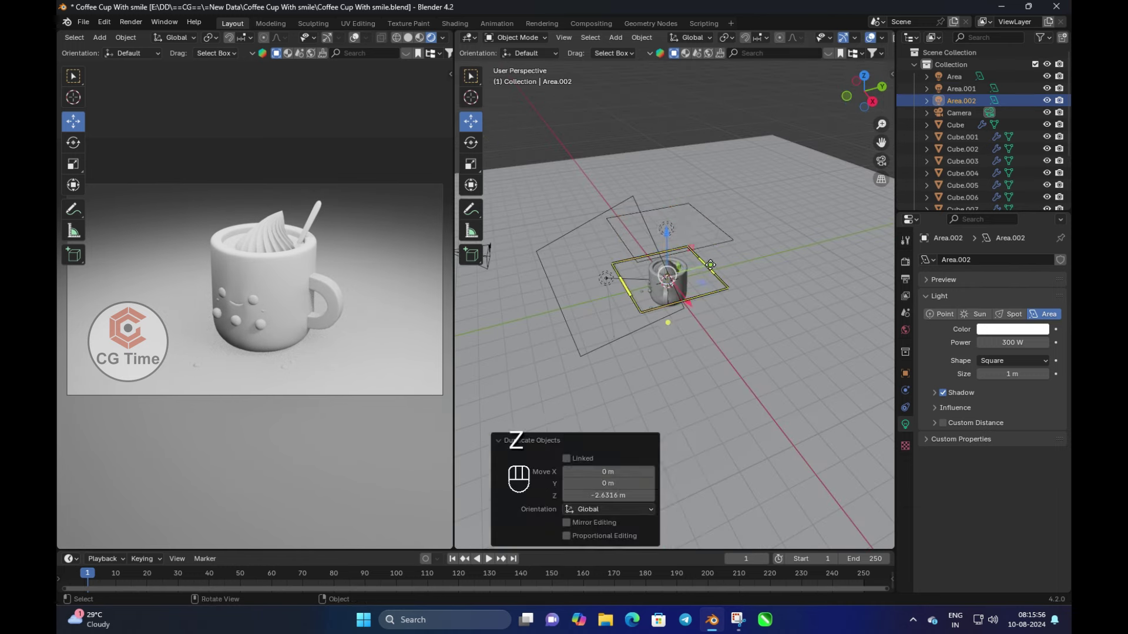
key(ctrl+z)
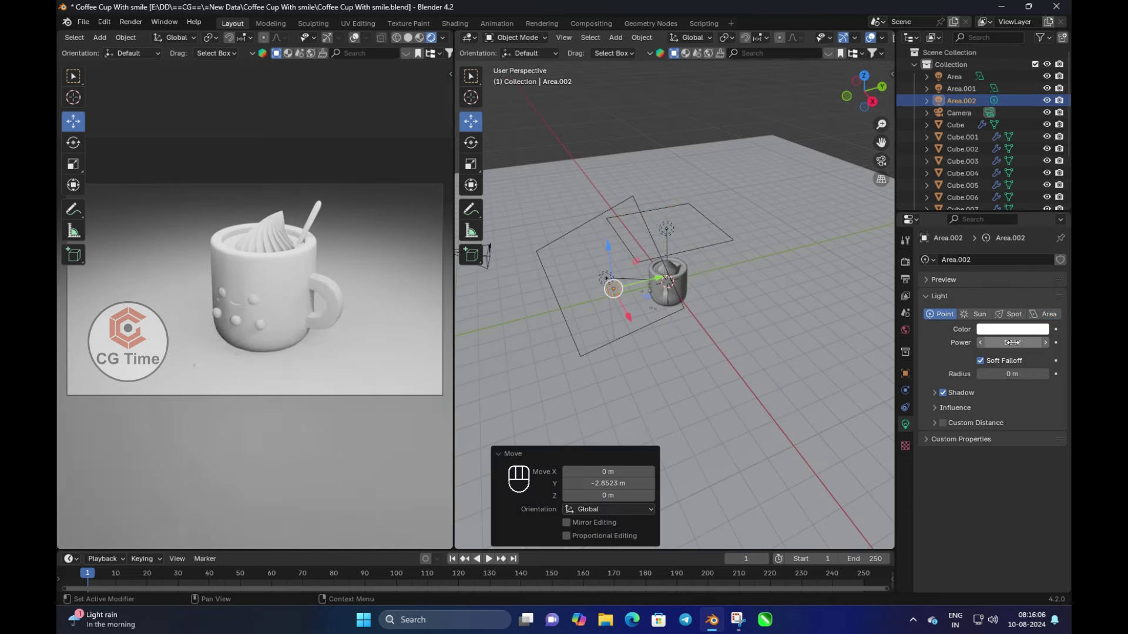
key(KP_0)
key(shift+d)
Enter the mug's Edit Mode and select its lower rows of faces for a separate band
key(y)
key(KP_0)
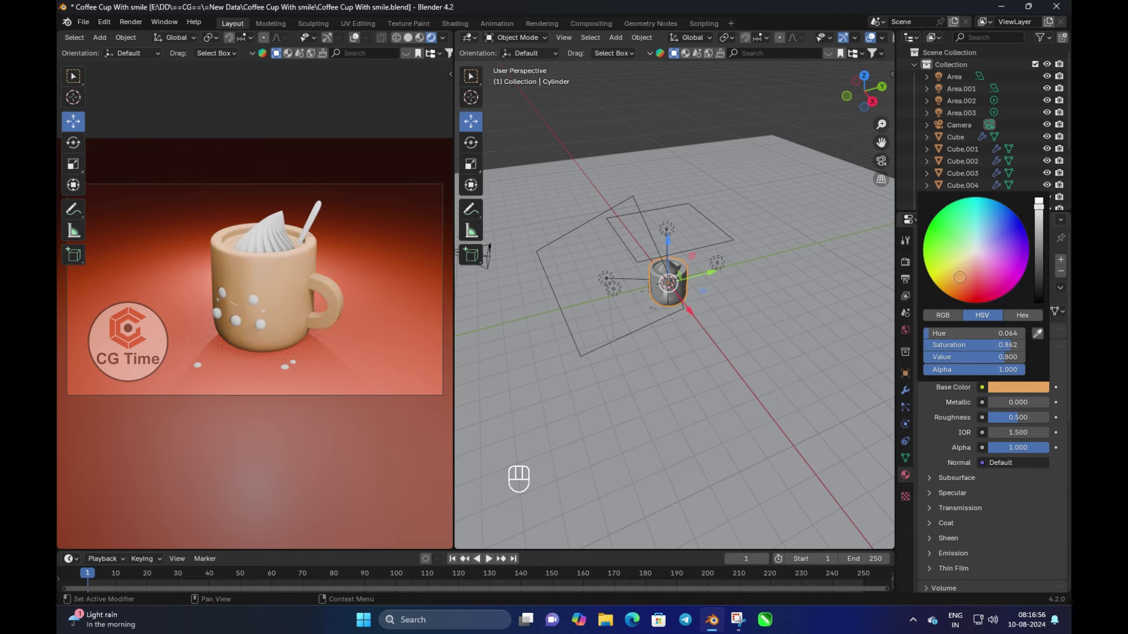
key(Tab)
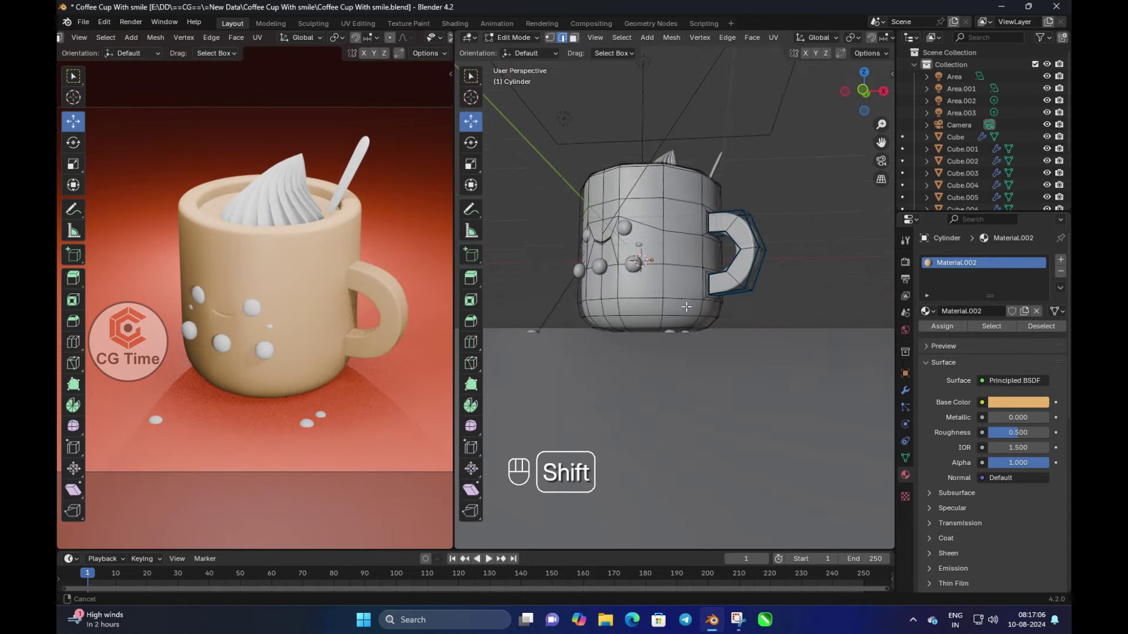
key(ctrl+KP_Add)
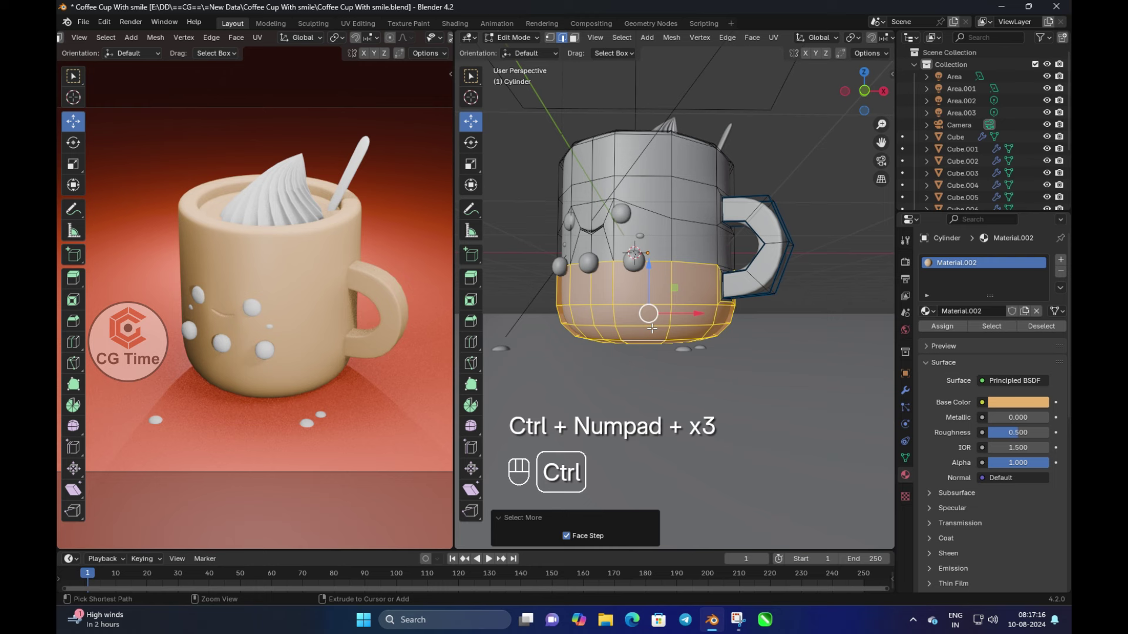
key(ctrl+z)
key(ctrl+z)
key(ctrl+z)
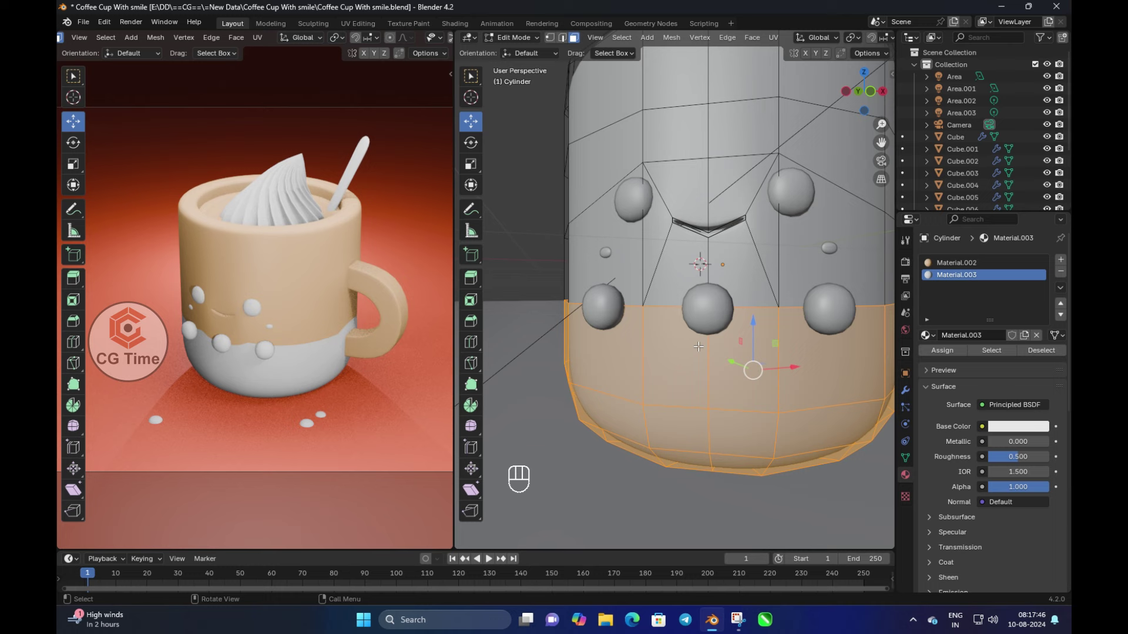
key(ctrl+r)
key(ctrl+z)
key(ctrl+z)
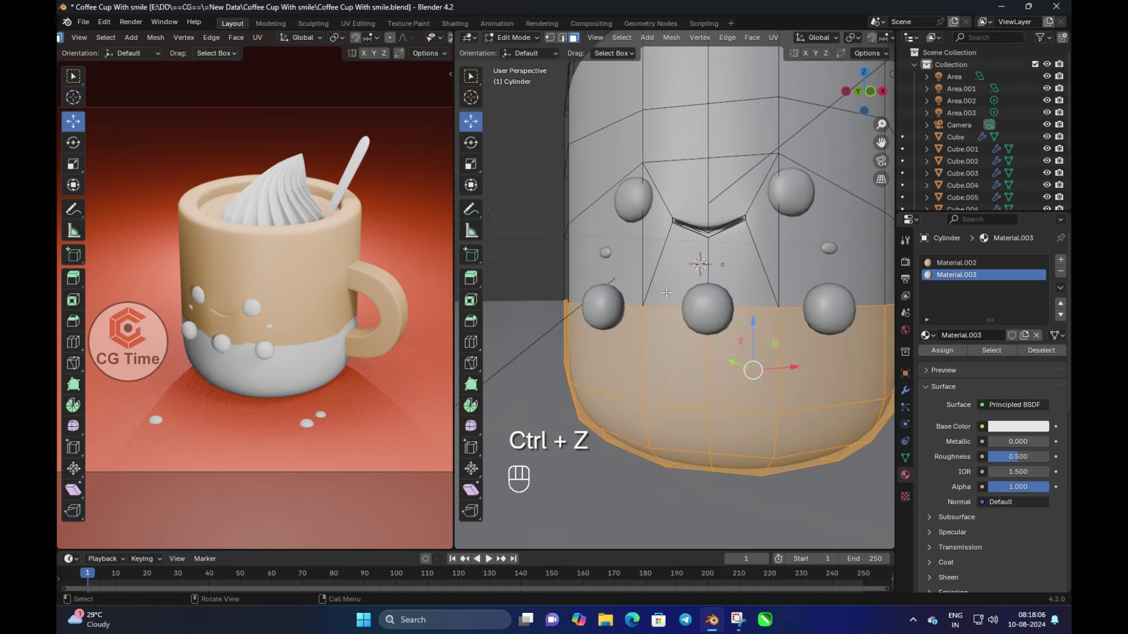
Assign a new dark red material to the lower band and leave Edit Mode
key(2)
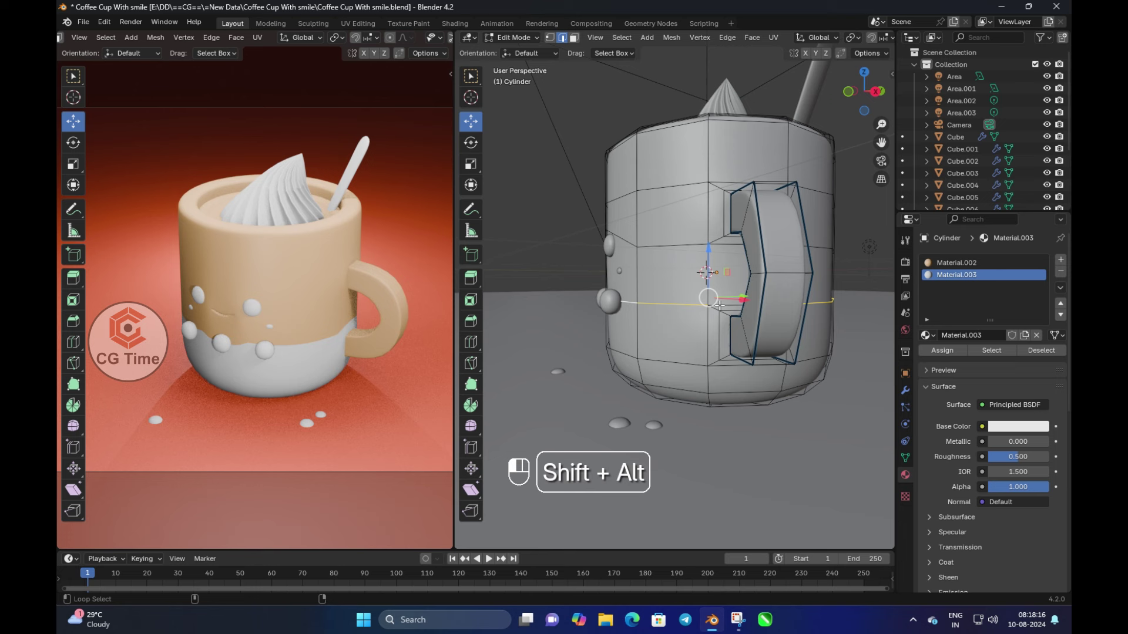
key(ctrl+b)
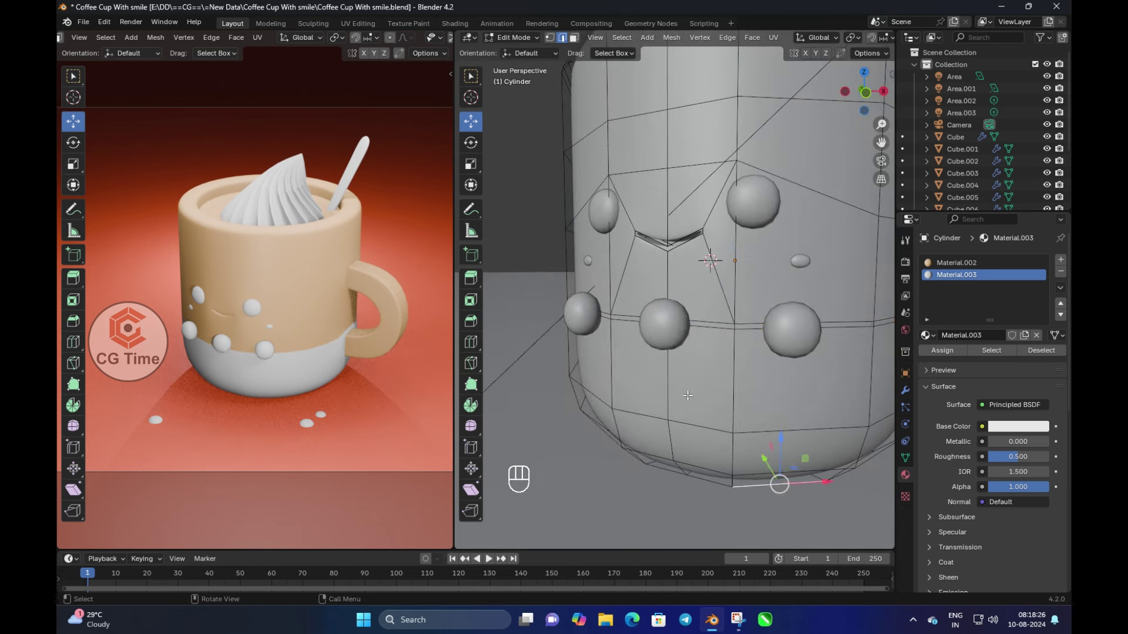
key(ctrl+z)
key(g)
key(ctrl+z)
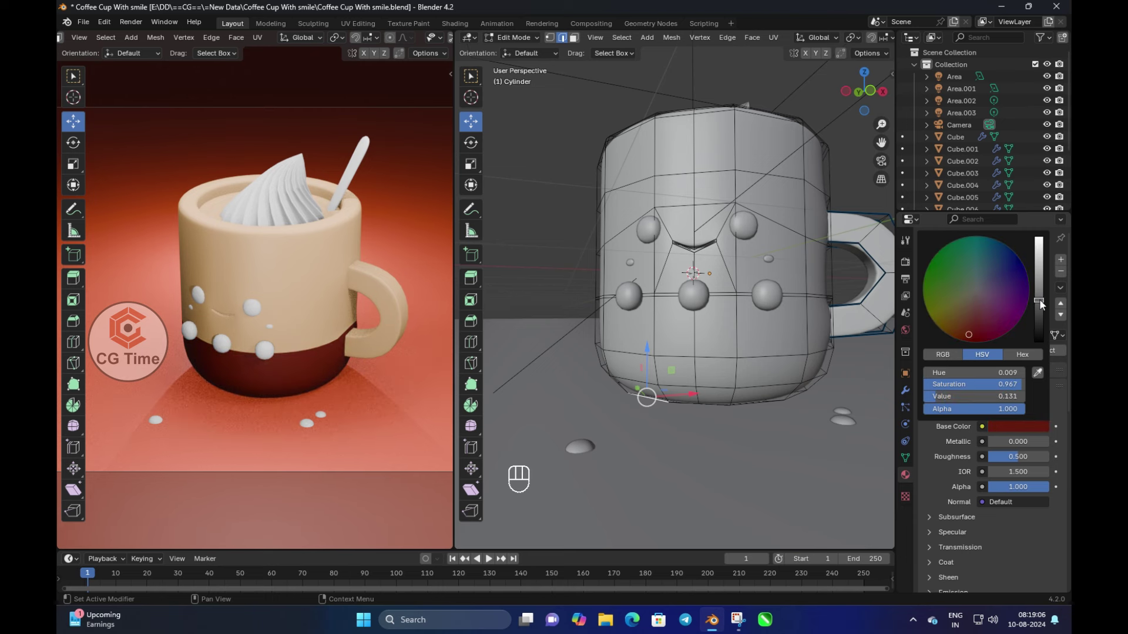
key(Tab)
key(ctrl+l)
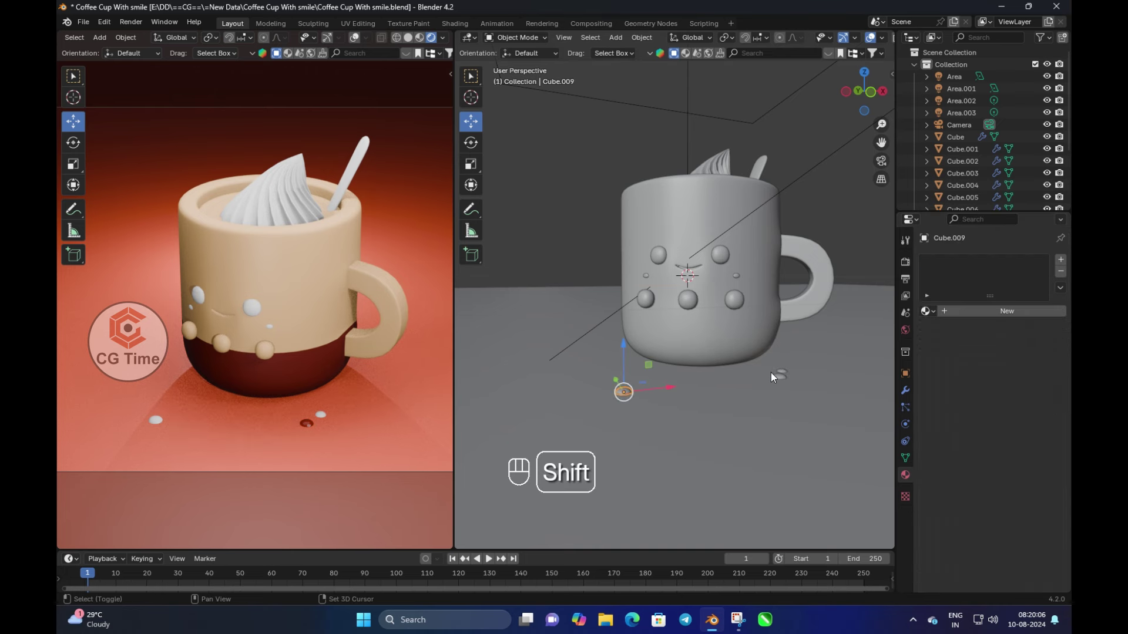
Link the glossy black material to the eyes, then re-enter the mug's mesh for the smile slot
key(ctrl+l)
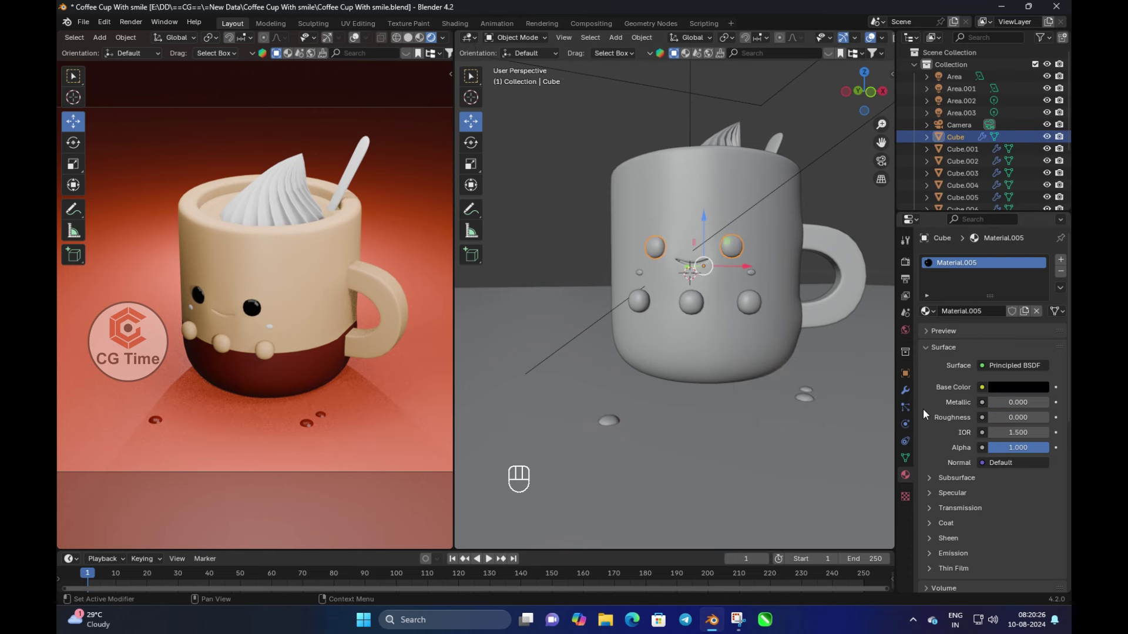
drag(755, 277, 751, 282)
key(Tab)
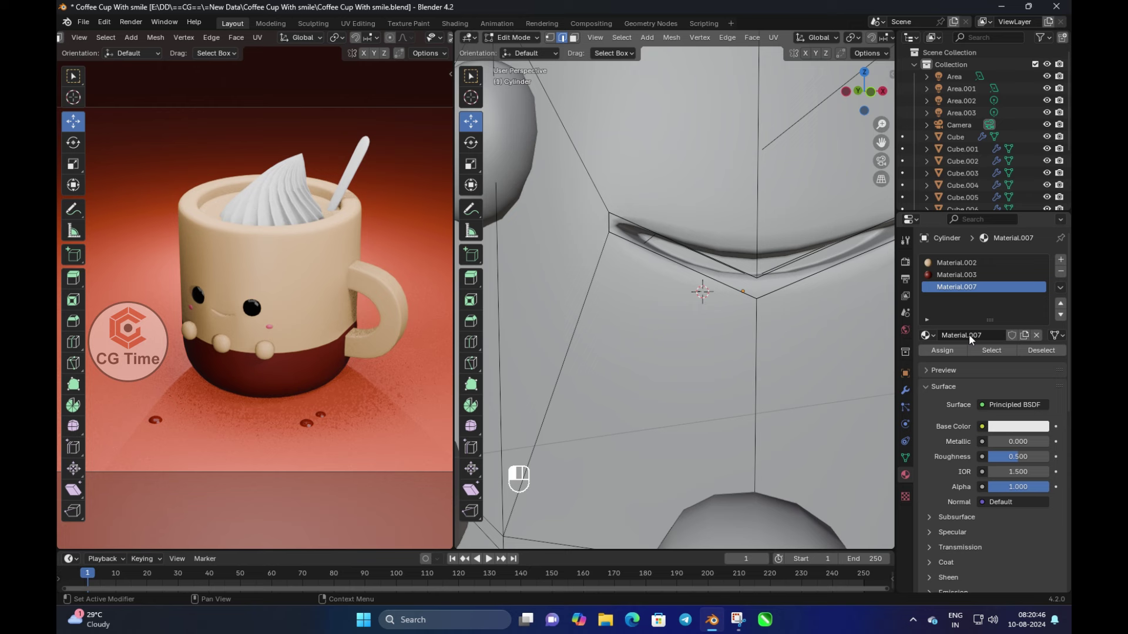
Grow and shrink the face selection to isolate the smile and assign black Material.007
key(ctrl+z)
key(ctrl+KP_Add)
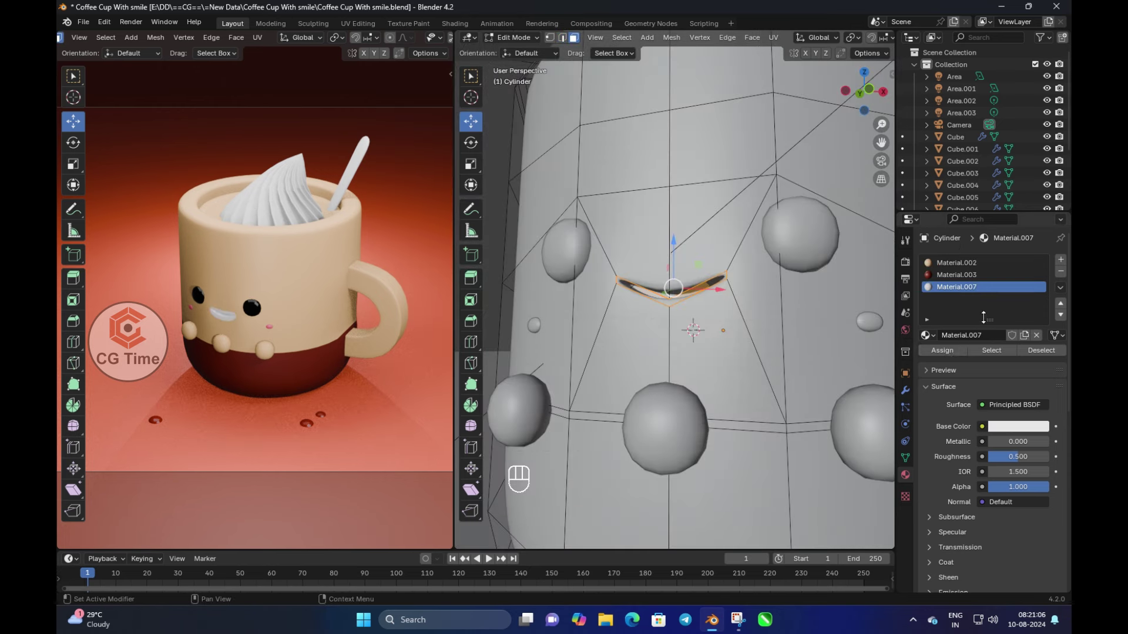
key(ctrl+KP_Subtract)
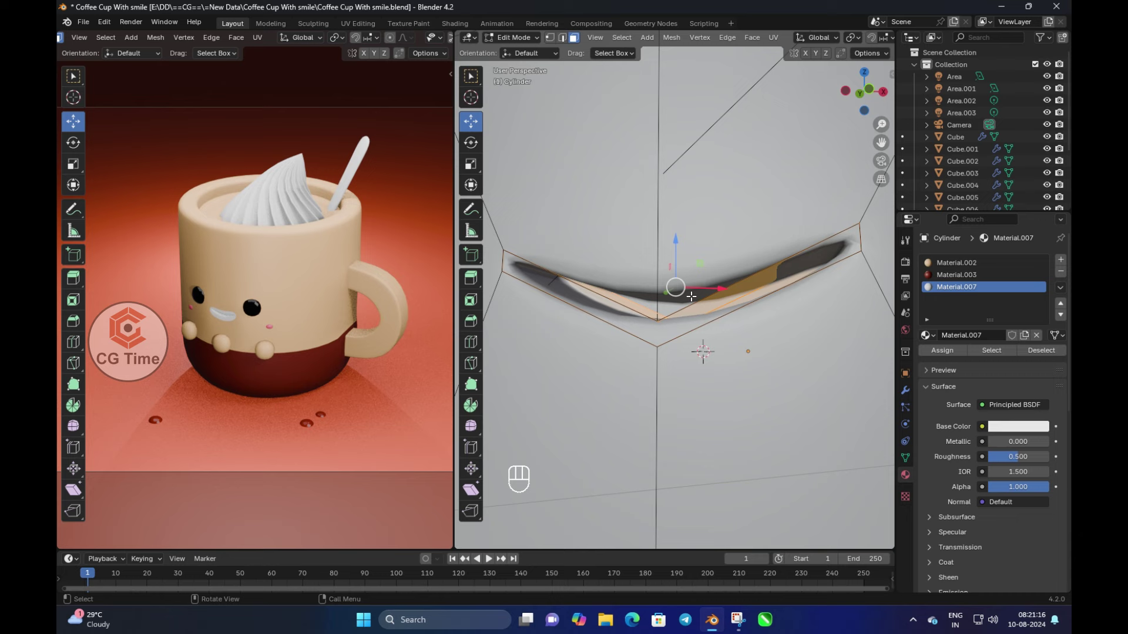
key(alt+z)
key(ctrl+KP_Add)
key(ctrl+KP_Add)
key(ctrl+KP_Subtract)
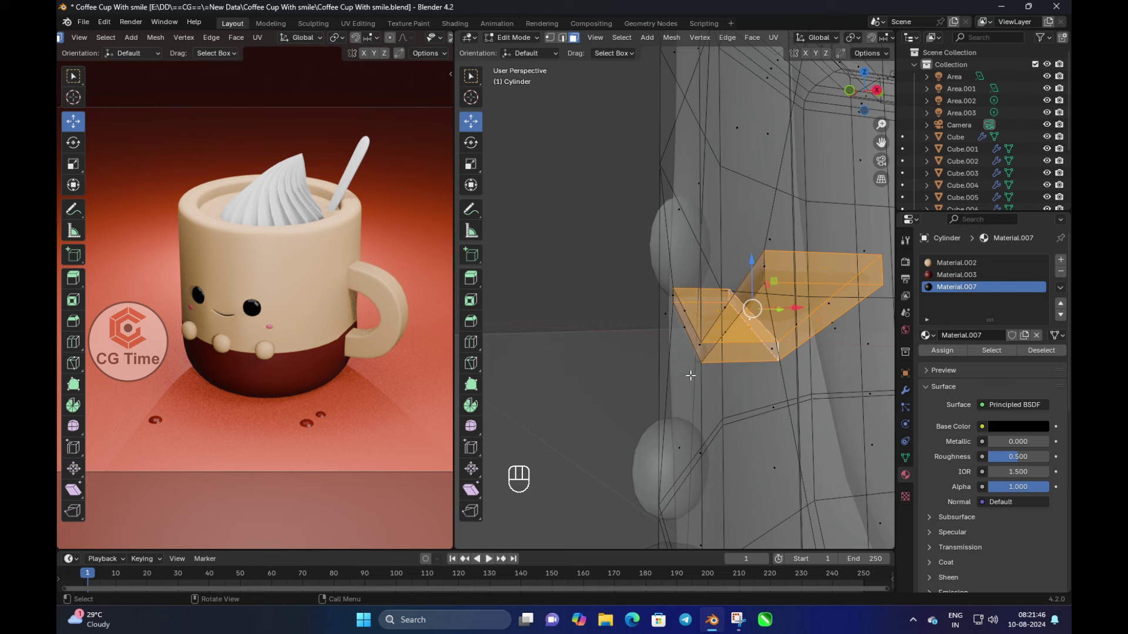
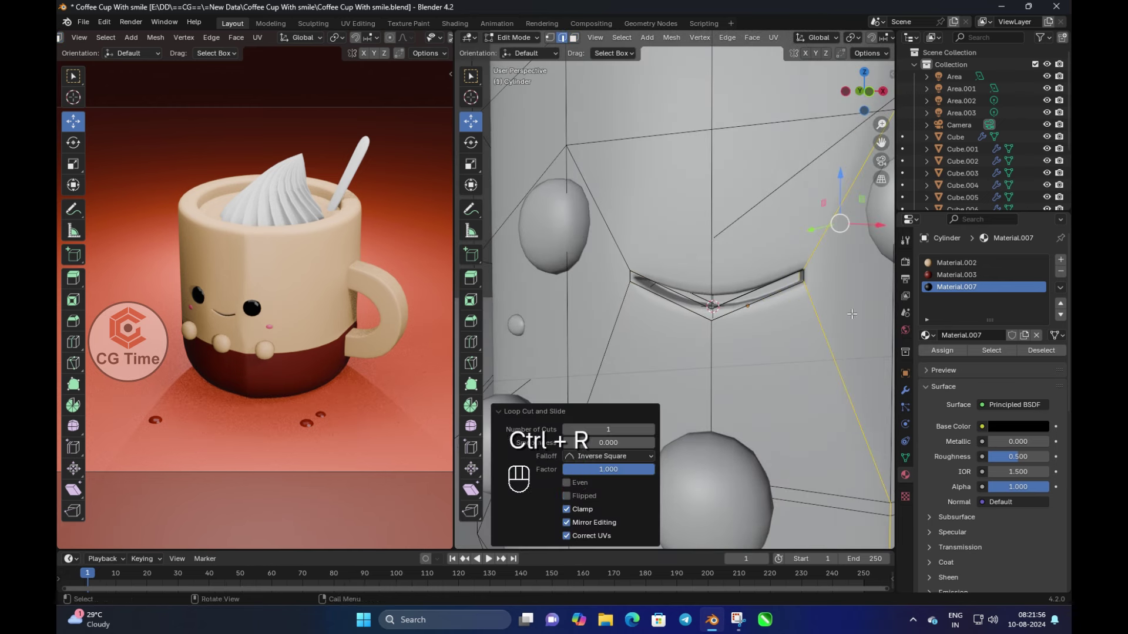
key(ctrl+z)
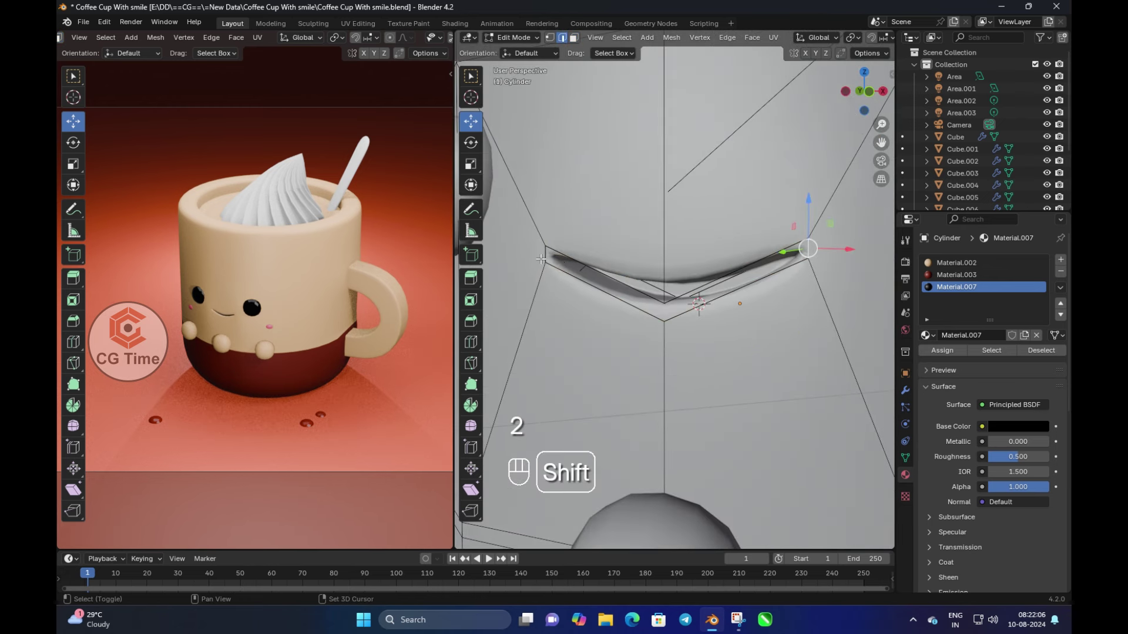
Bevel the smile's outline, slide its edge loop, and crease the edges to 1
key(ctrl+b)
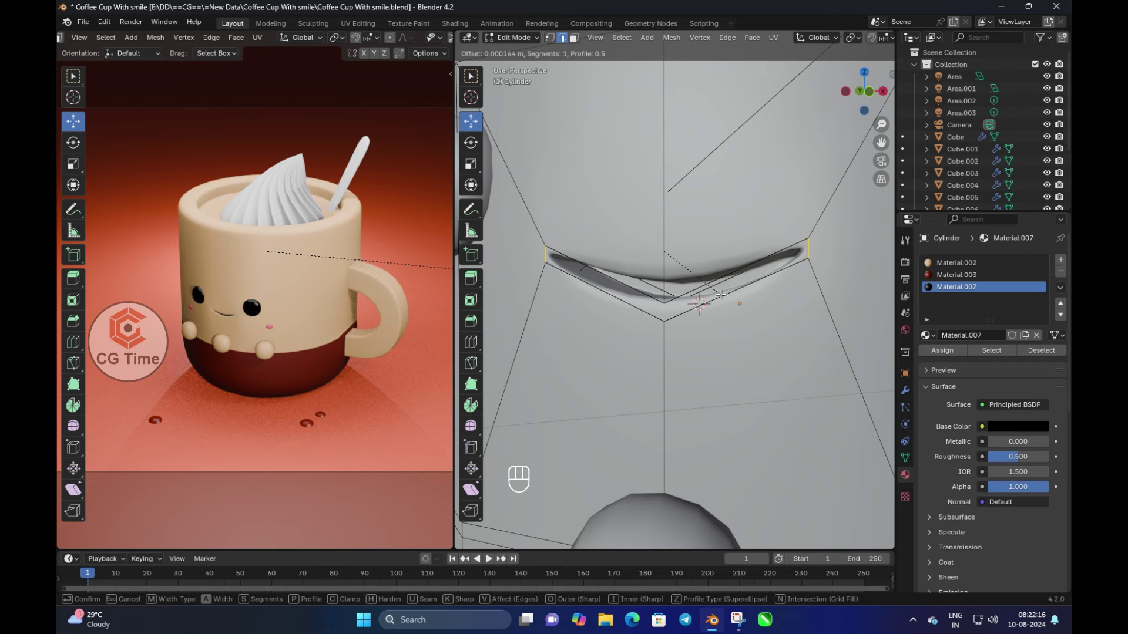
key(ctrl+z)
key(ctrl+z)
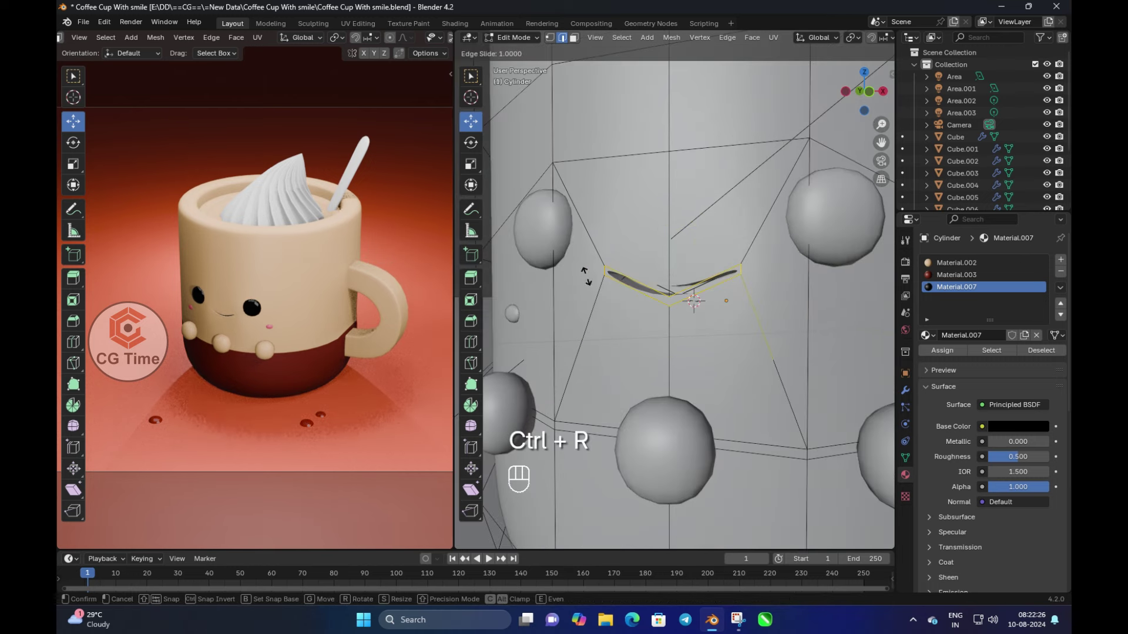
key(ctrl+z)
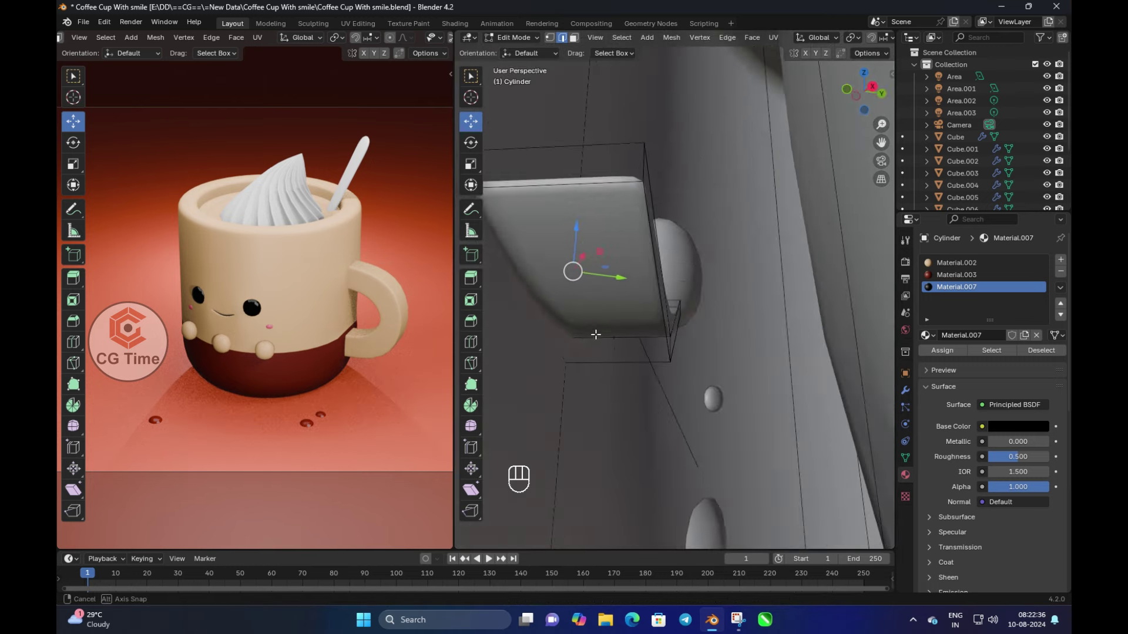
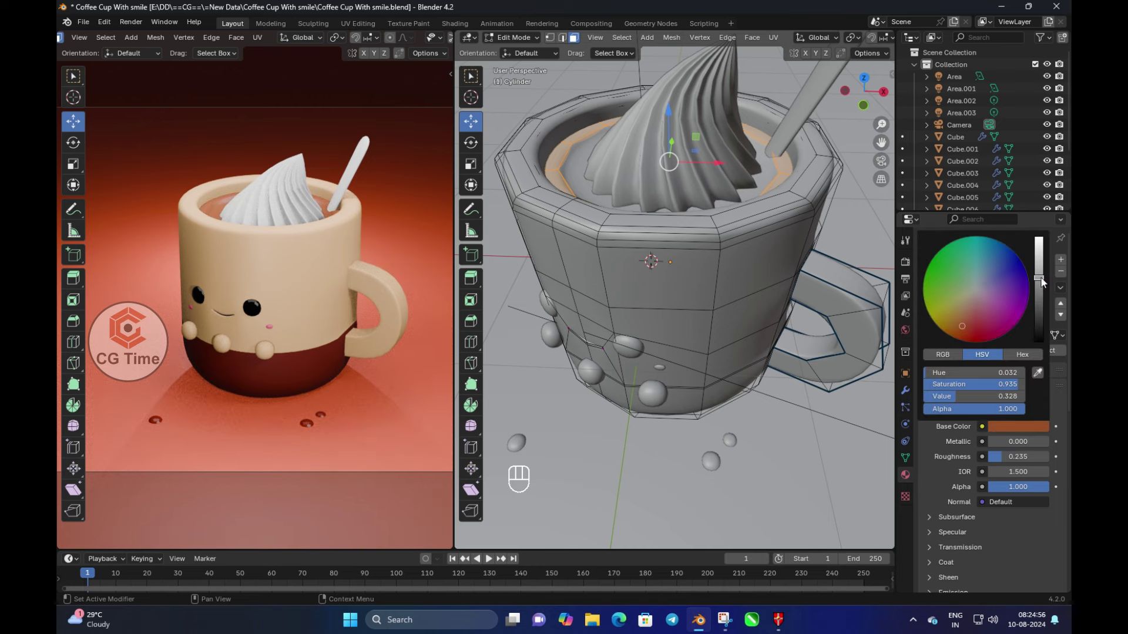
Leave Edit Mode after colouring the coffee dark brown and the cream pale yellow
key(Tab)
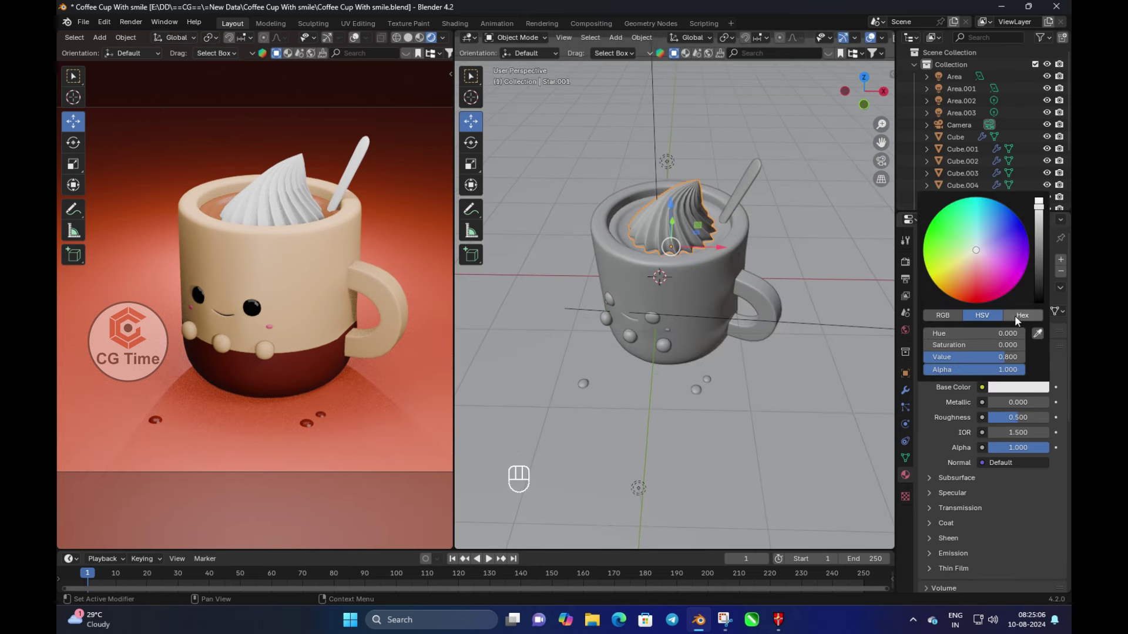